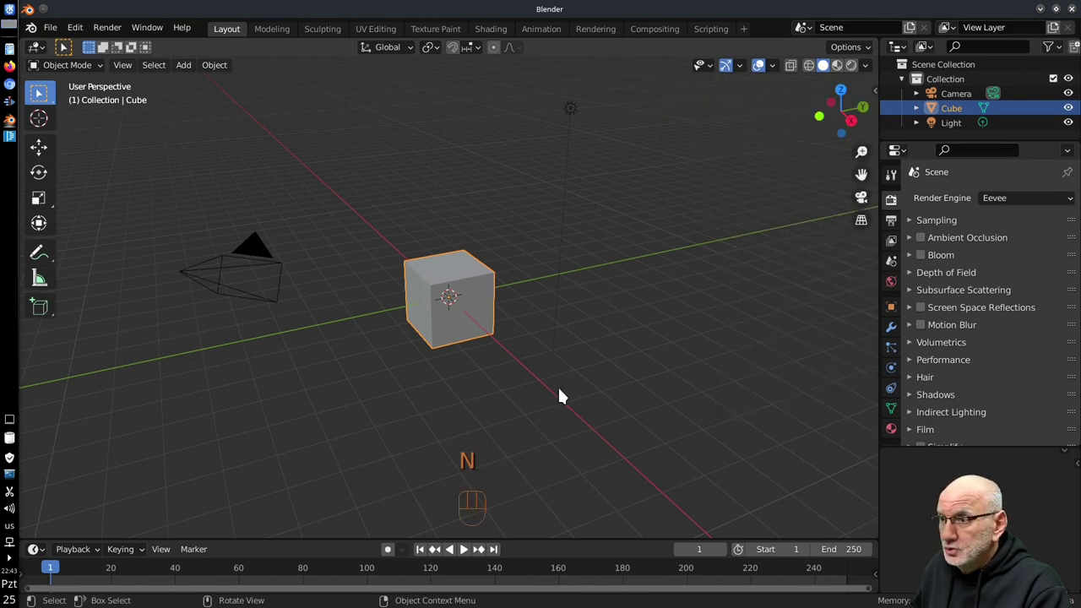
# Step: Delete the default cube, leaving only the camera and light in the scene
pyautogui.moveTo(489, 501); pyautogui.dragTo(488, 488)
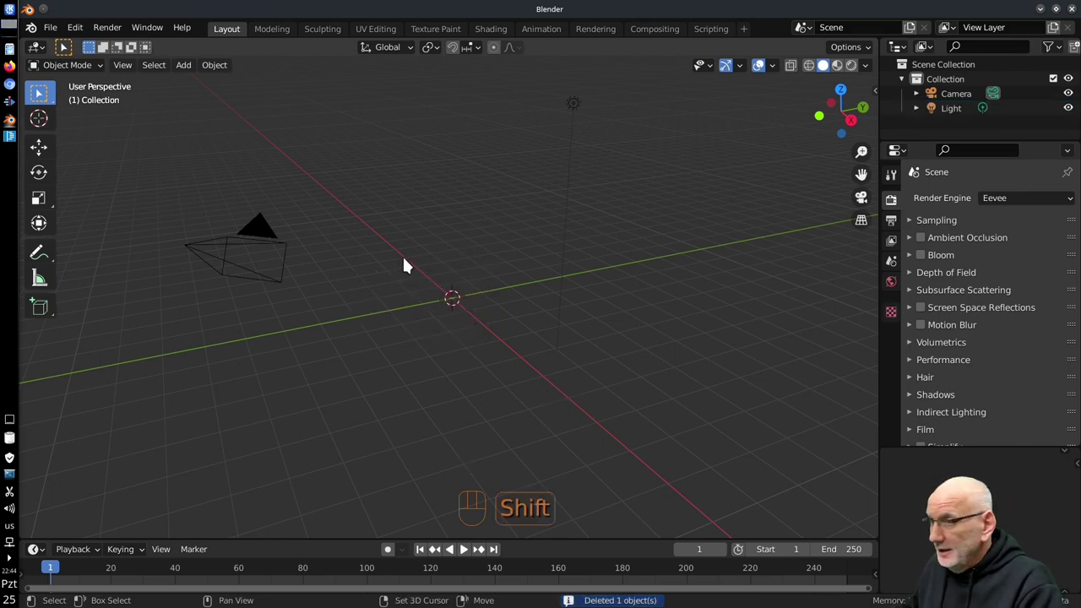
# Step: Add an Ico Sphere at the origin and raise its Subdivisions to 5 for a smooth surface
pyautogui.press('shift+a')
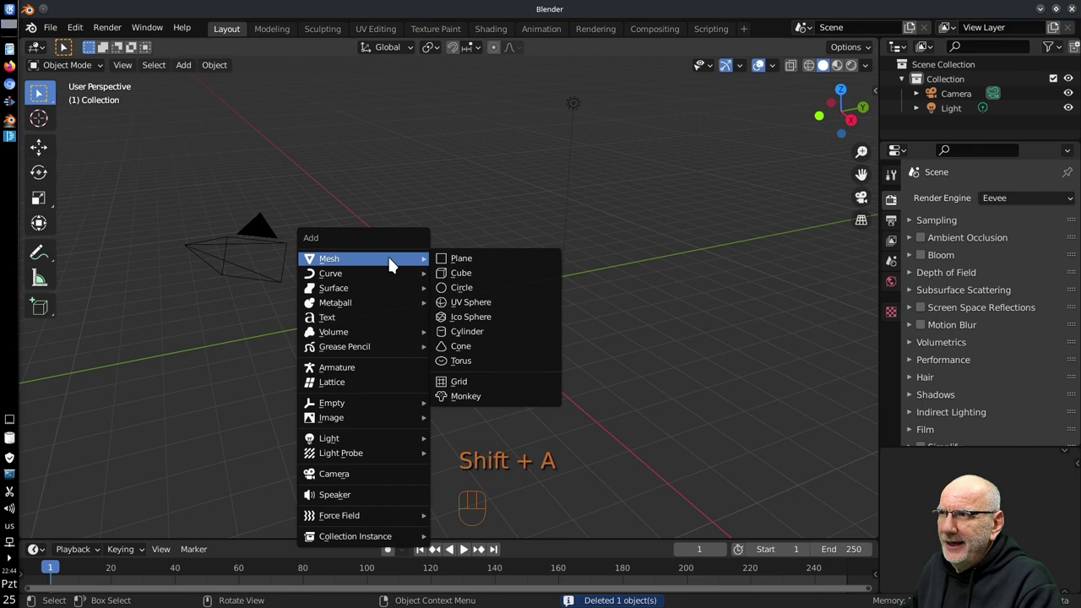
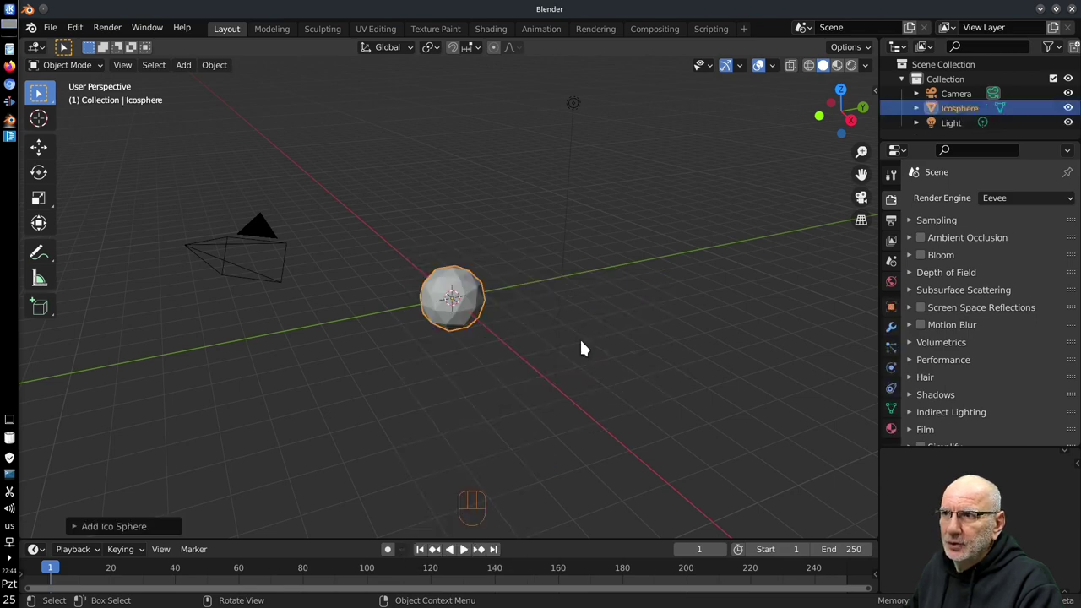
pyautogui.moveTo(446, 319); pyautogui.dragTo(456, 229)
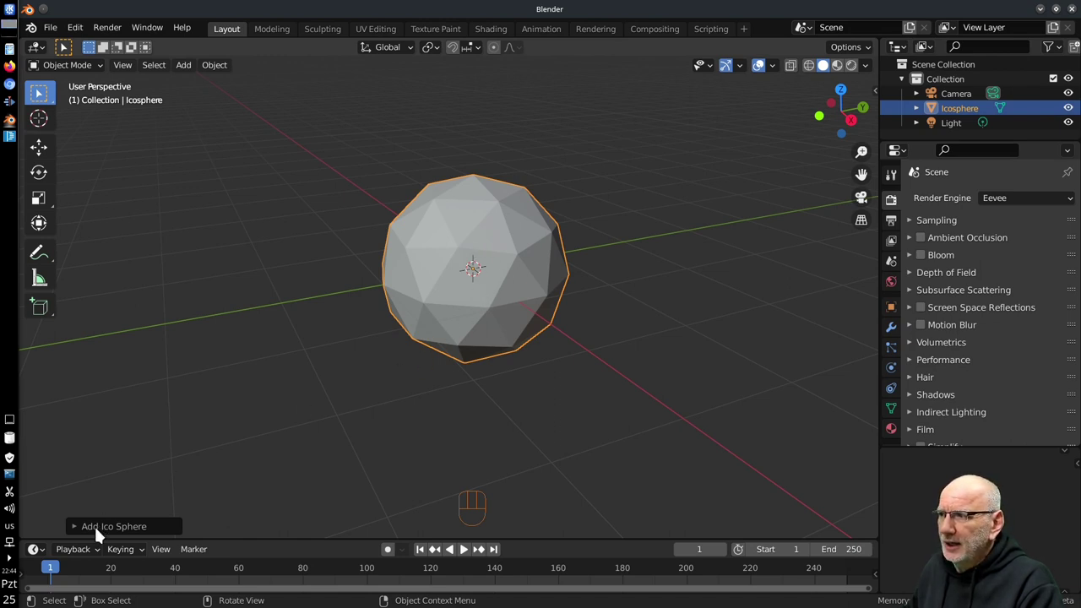
pyautogui.moveTo(113, 535); pyautogui.dragTo(93, 511)
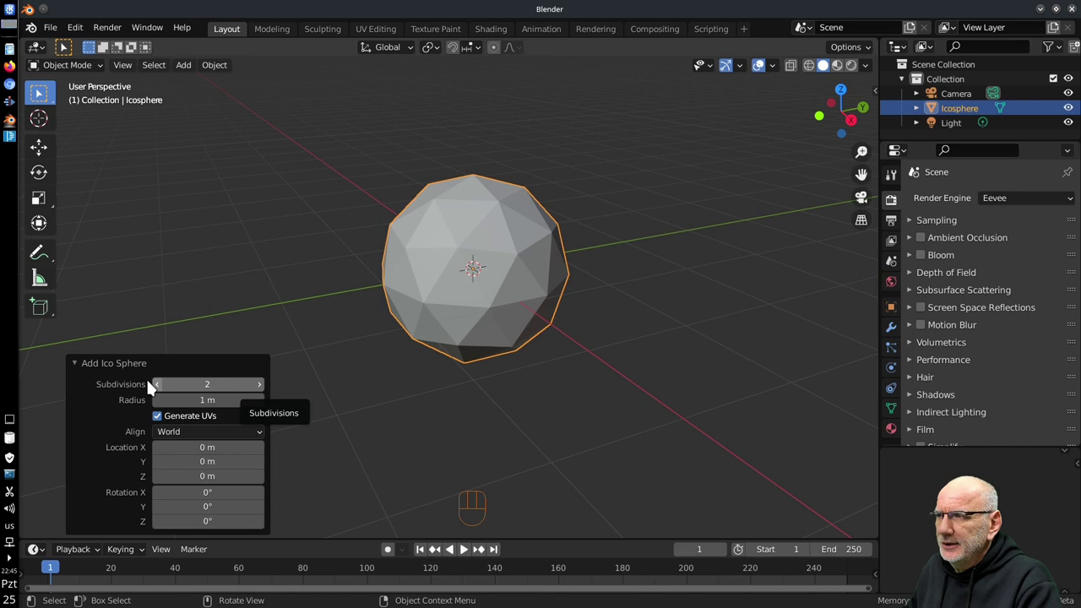
pyautogui.click(265, 391)
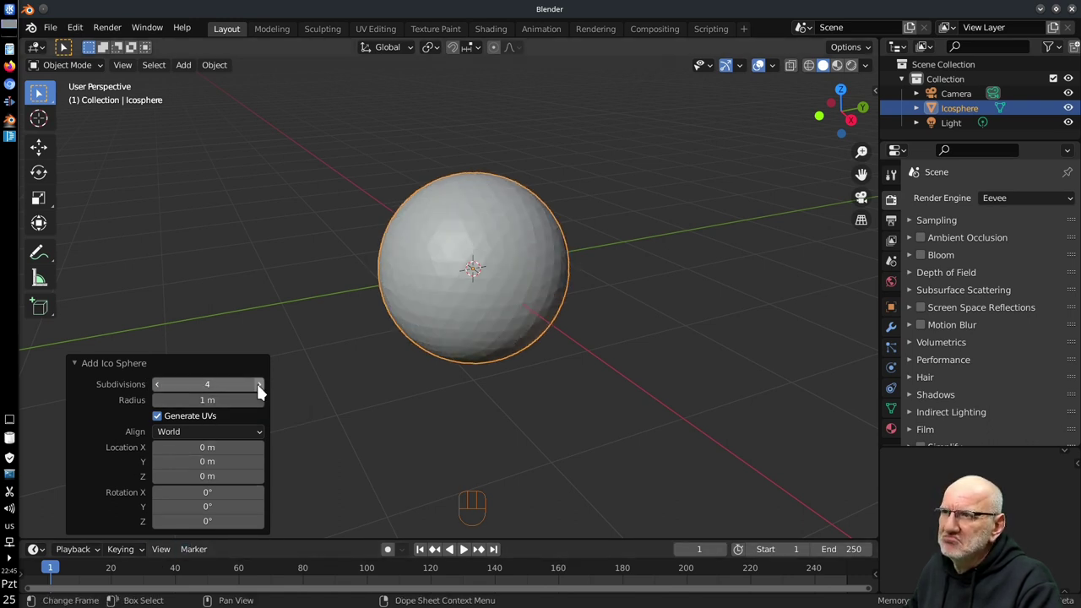
pyautogui.click(265, 391)
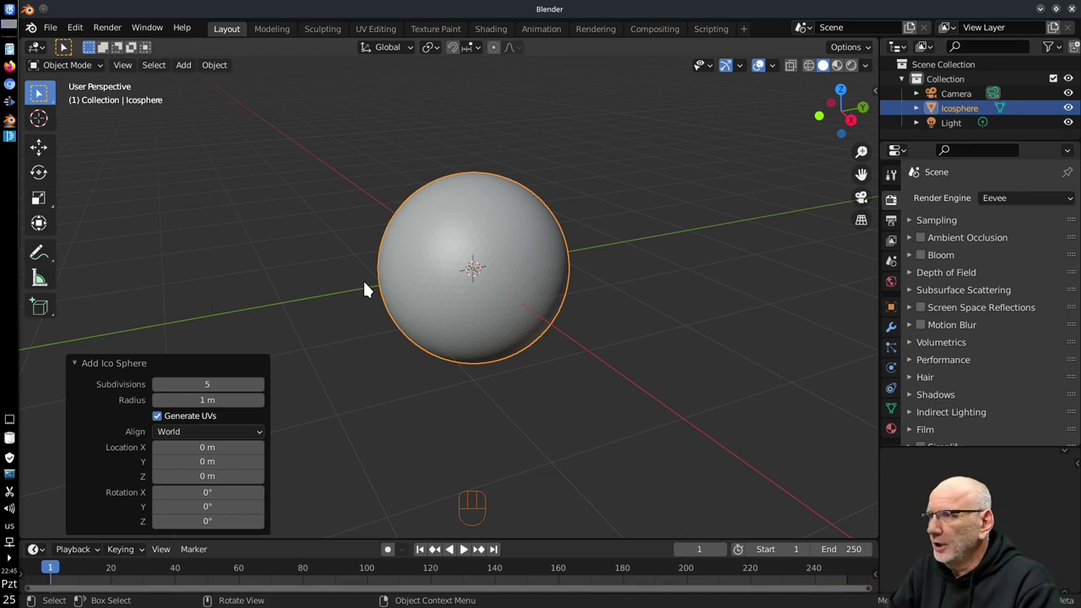
# Step: Line the view up side-on to the sphere and bring back its creation settings panel
pyautogui.moveTo(272, 306); pyautogui.dragTo(650, 406)
pyautogui.middleClick(650, 406)
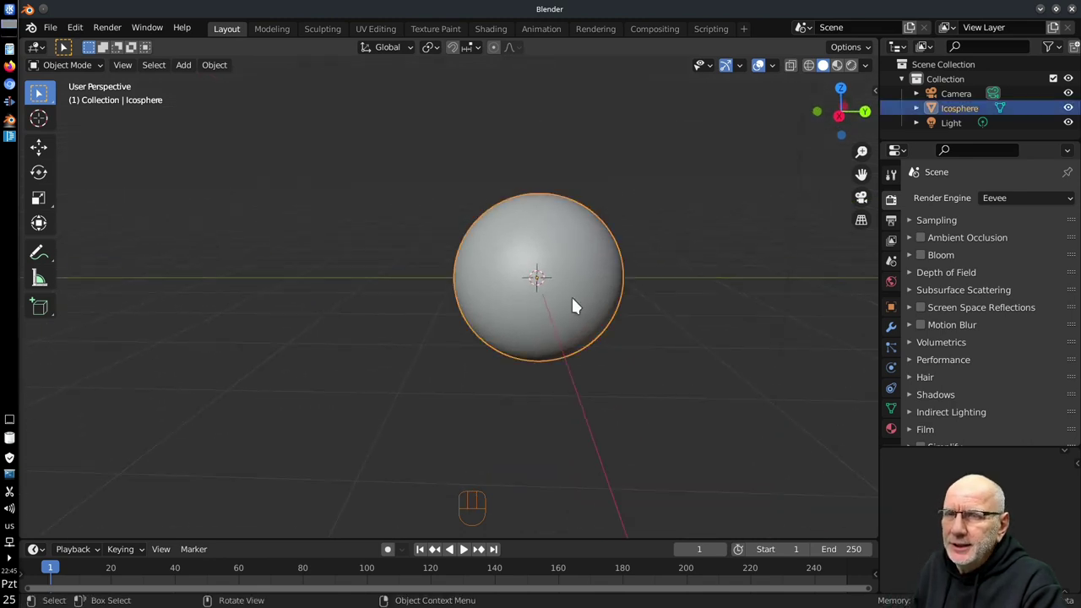
pyautogui.middleClick(617, 367)
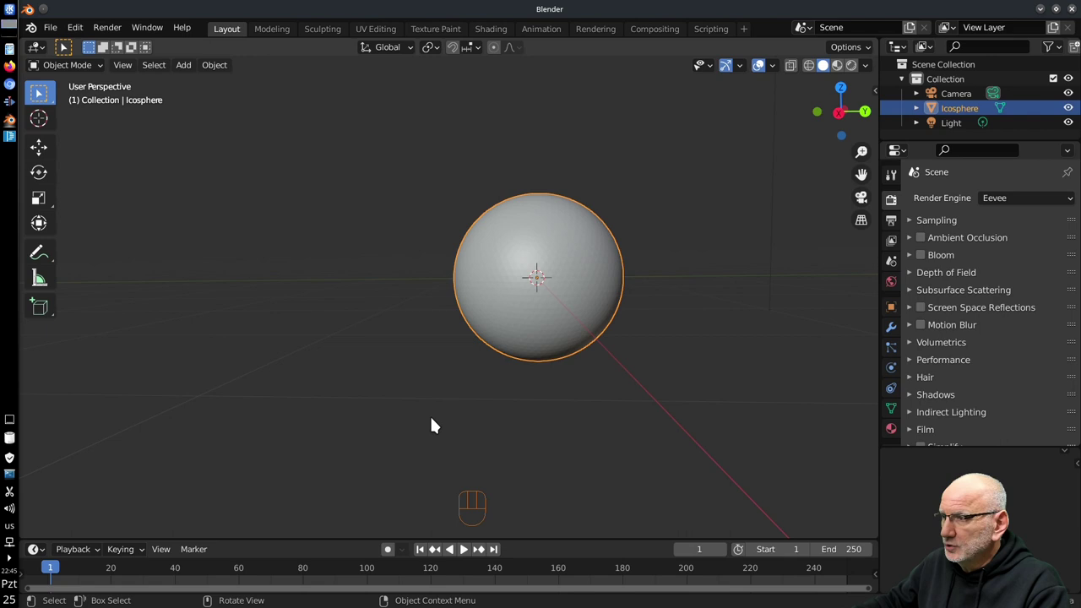
pyautogui.press('F9')
pyautogui.press('F9')
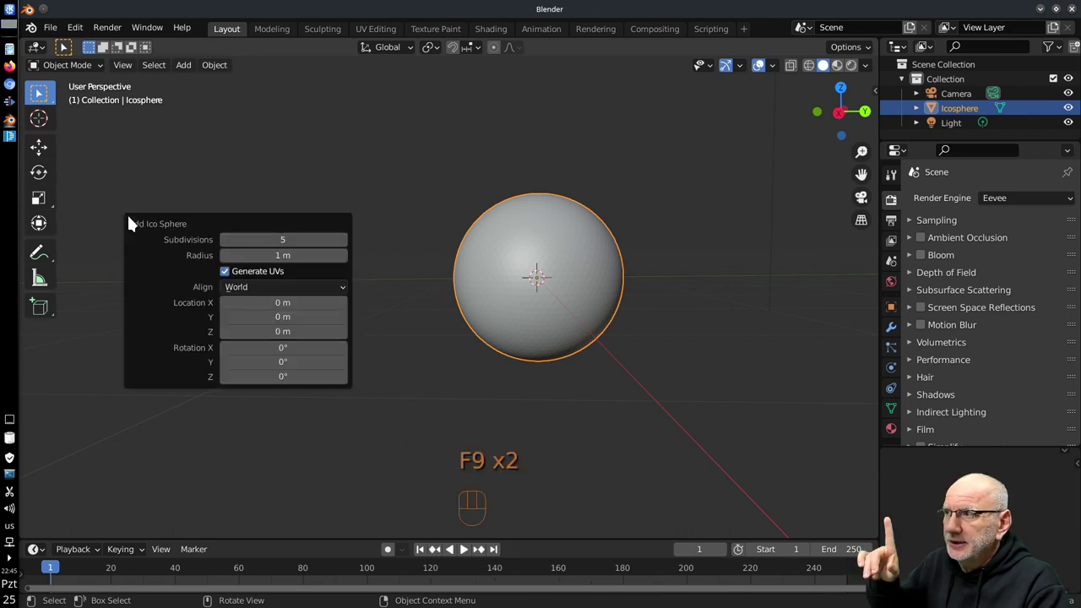
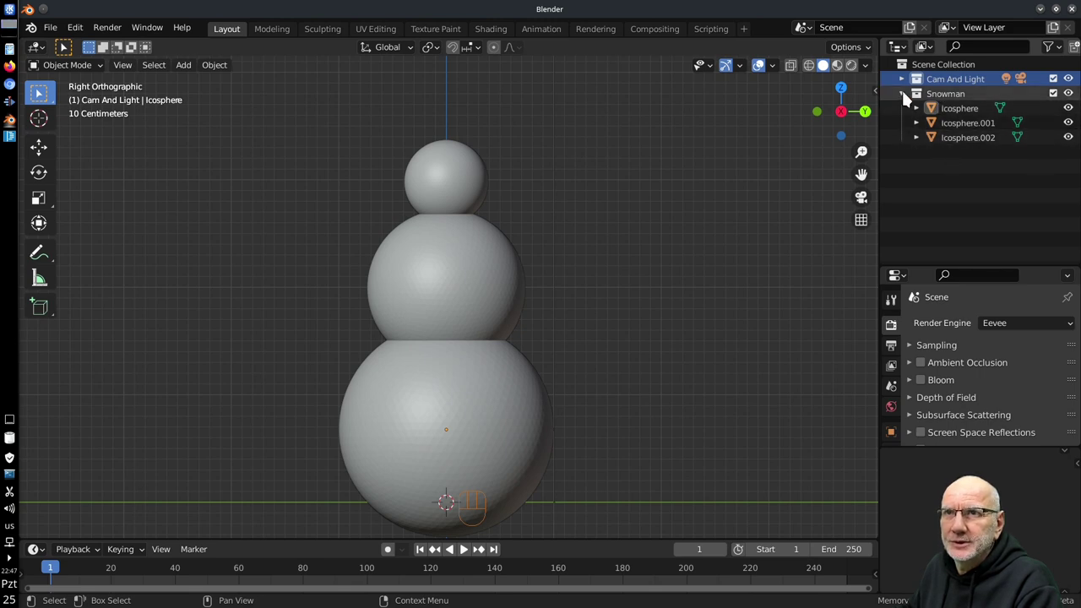
# Step: Duplicate the head sphere into a stretched arm tilted upward from the middle ball
pyautogui.click(906, 97)
pyautogui.middleClick(471, 405)
pyautogui.click(462, 145)
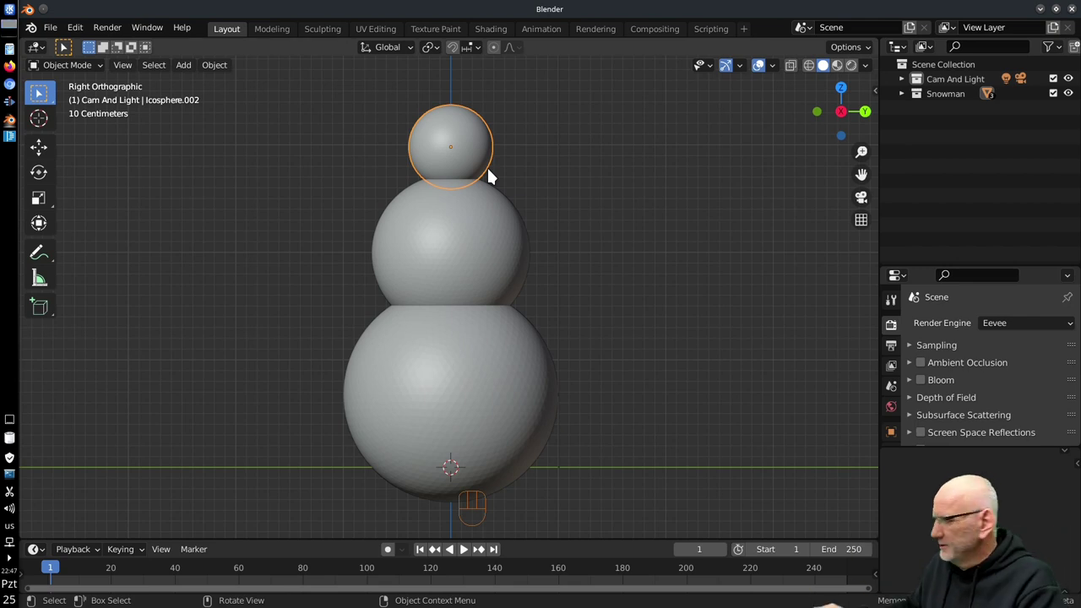
pyautogui.press('shift+d')
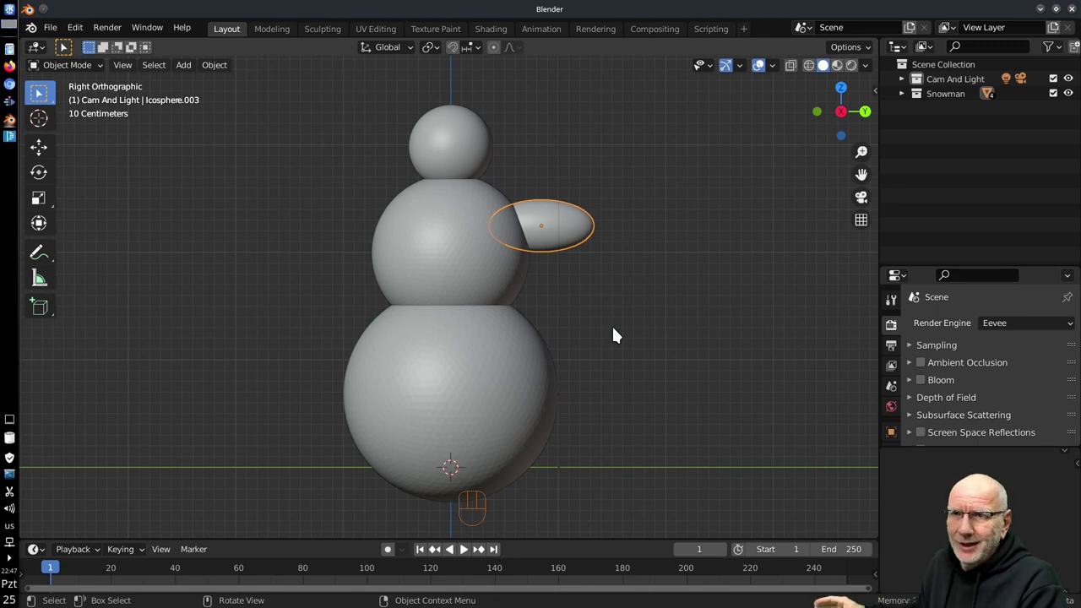
pyautogui.moveTo(550, 216); pyautogui.dragTo(541, 236)
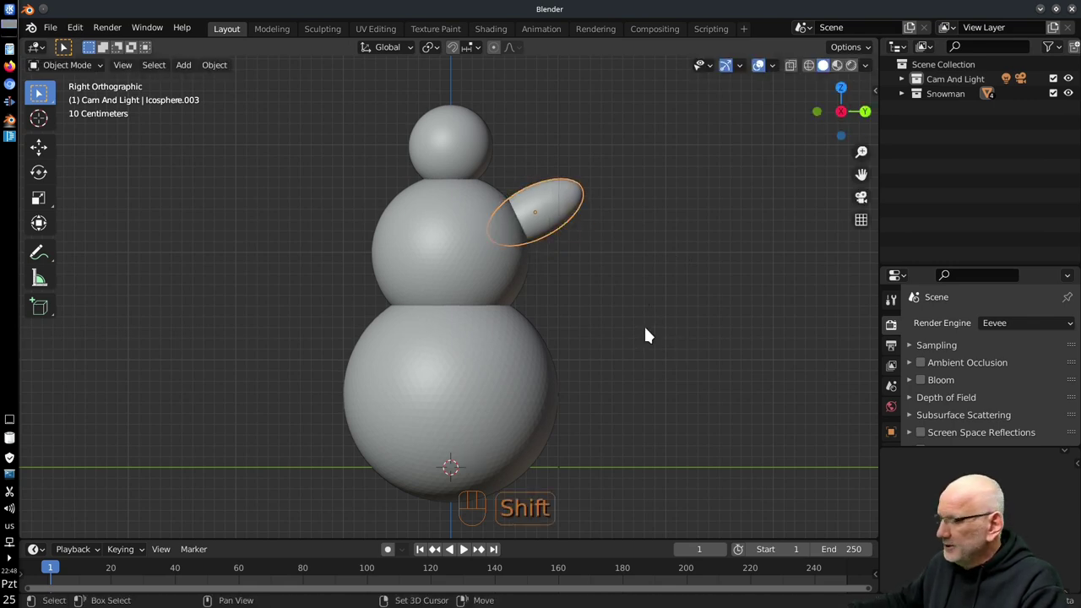
# Step: Duplicate the arm to the opposite side so both arms angle upward
pyautogui.press('shift+d')
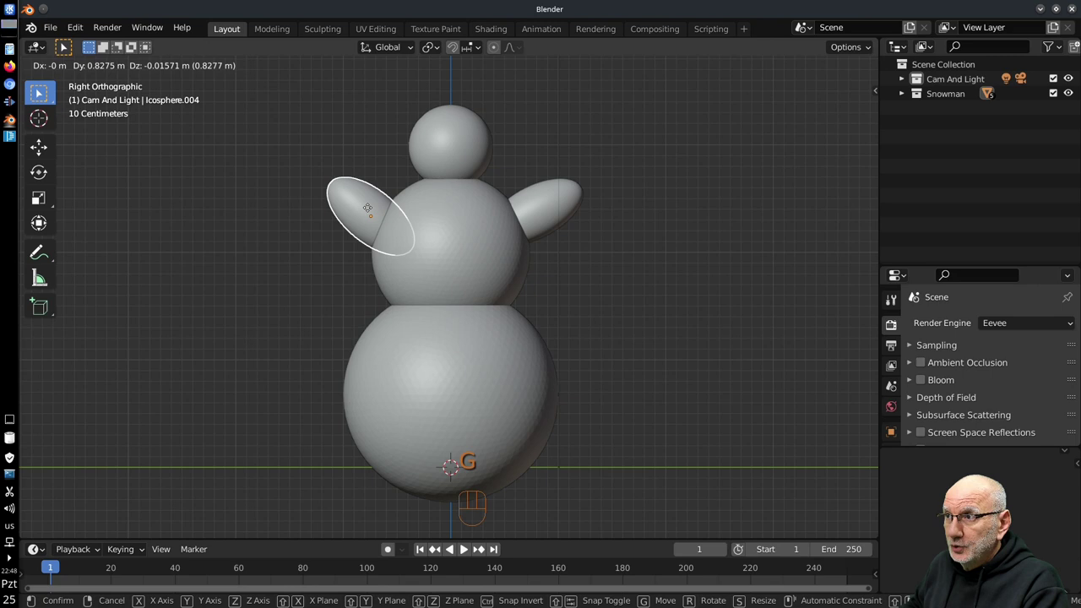
pyautogui.middleClick(292, 300)
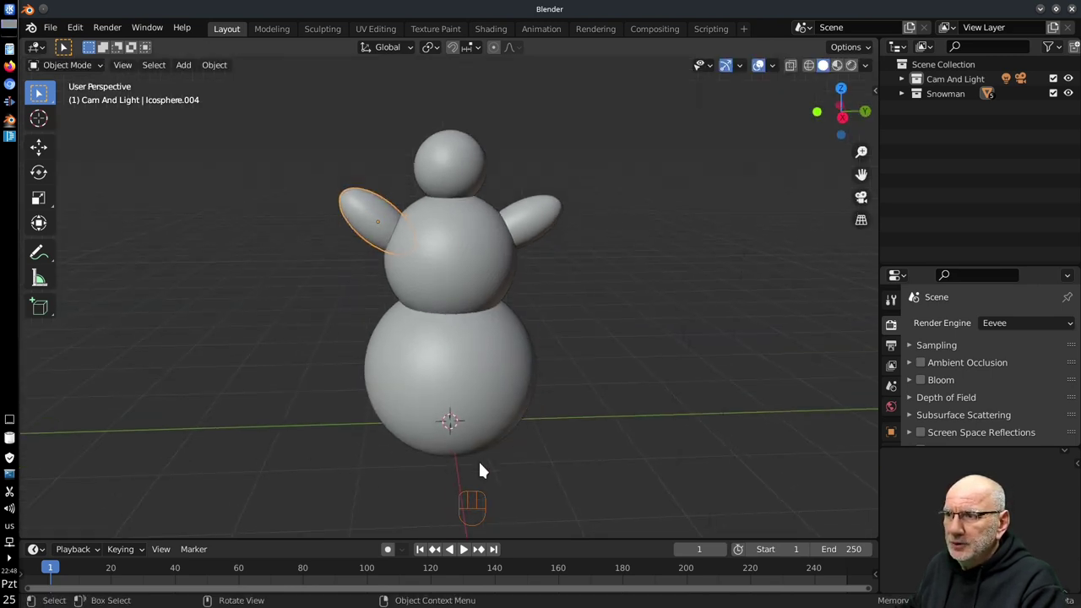
pyautogui.middleClick(490, 447)
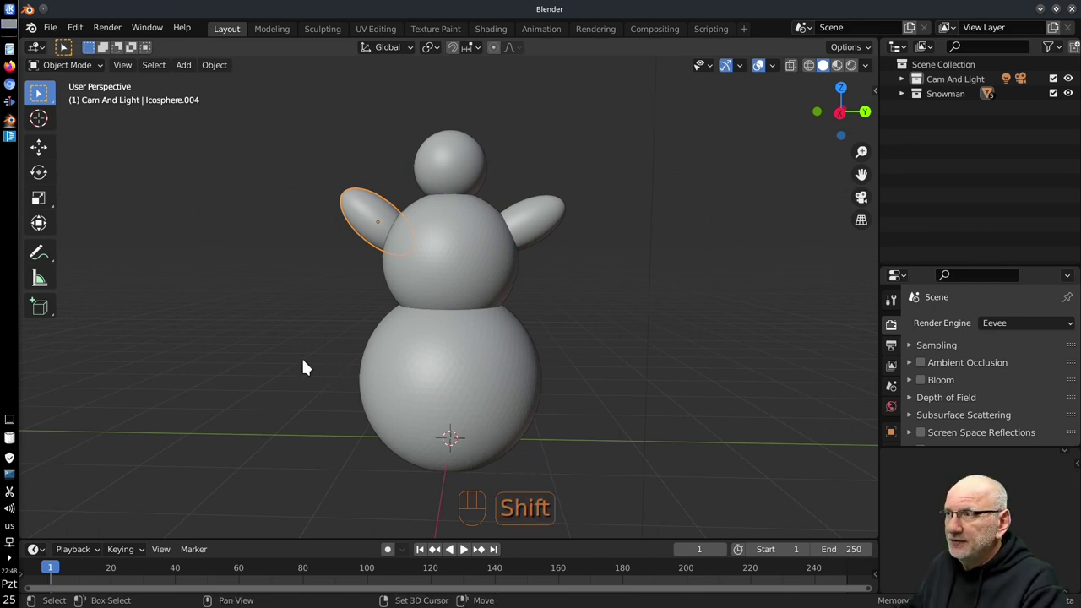
# Step: Add a plane, scale it into a large ground under the snowman's base, and end in right orthographic view
pyautogui.press('shift+a')
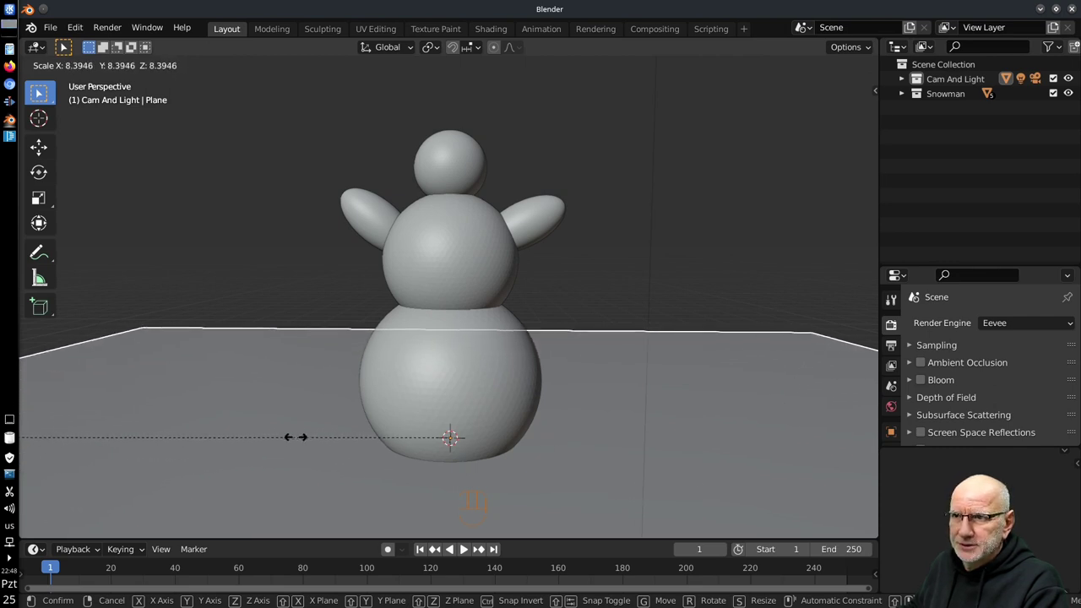
pyautogui.middleClick(591, 428)
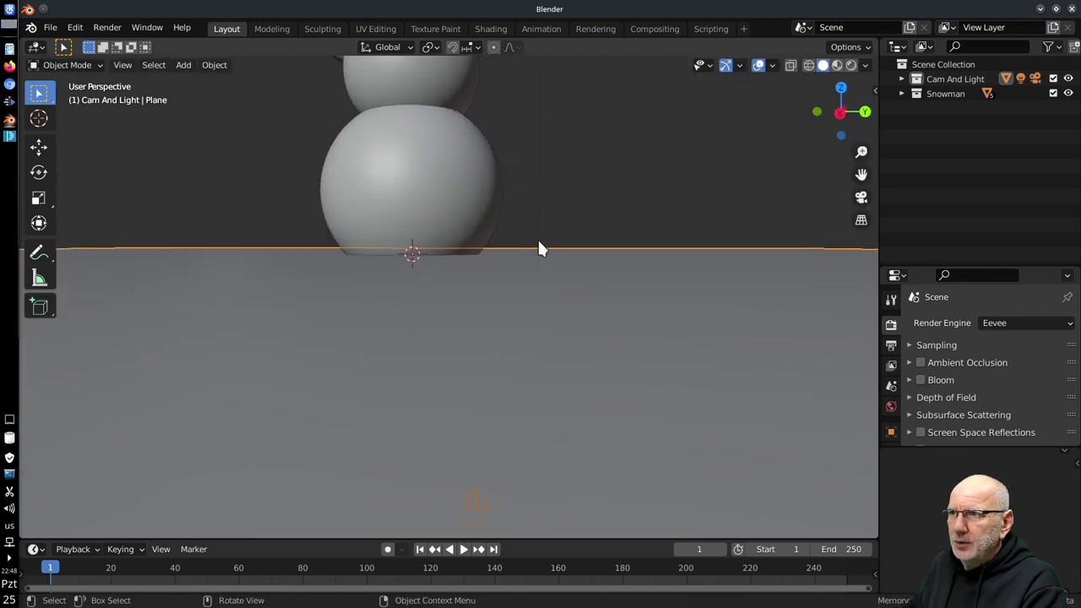
pyautogui.middleClick(542, 250)
pyautogui.middleClick(543, 293)
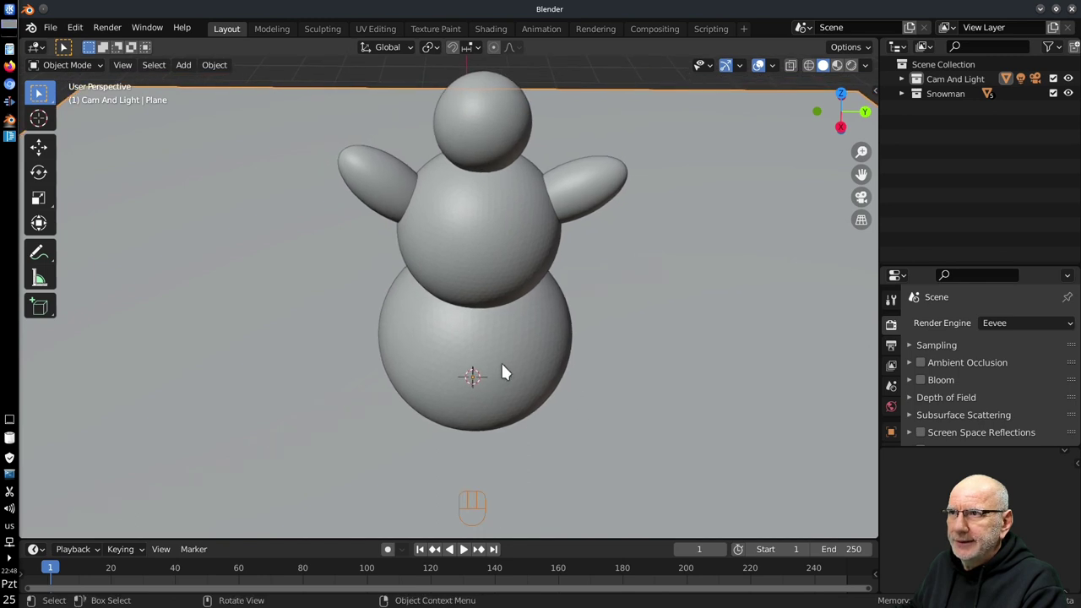
pyautogui.middleClick(561, 392)
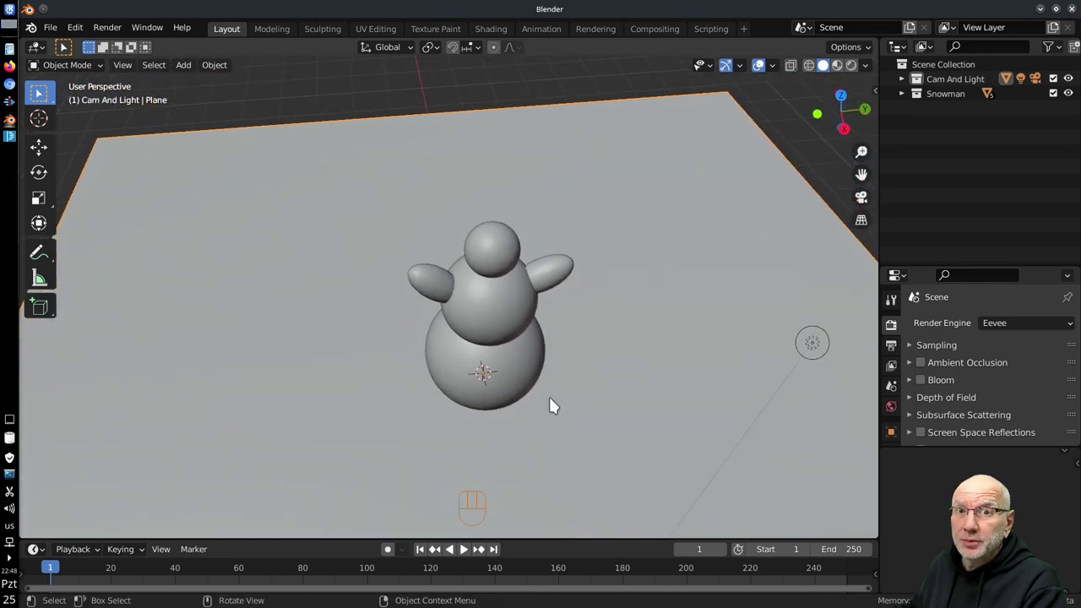
pyautogui.moveTo(648, 408); pyautogui.dragTo(582, 358)
pyautogui.middleClick(534, 385)
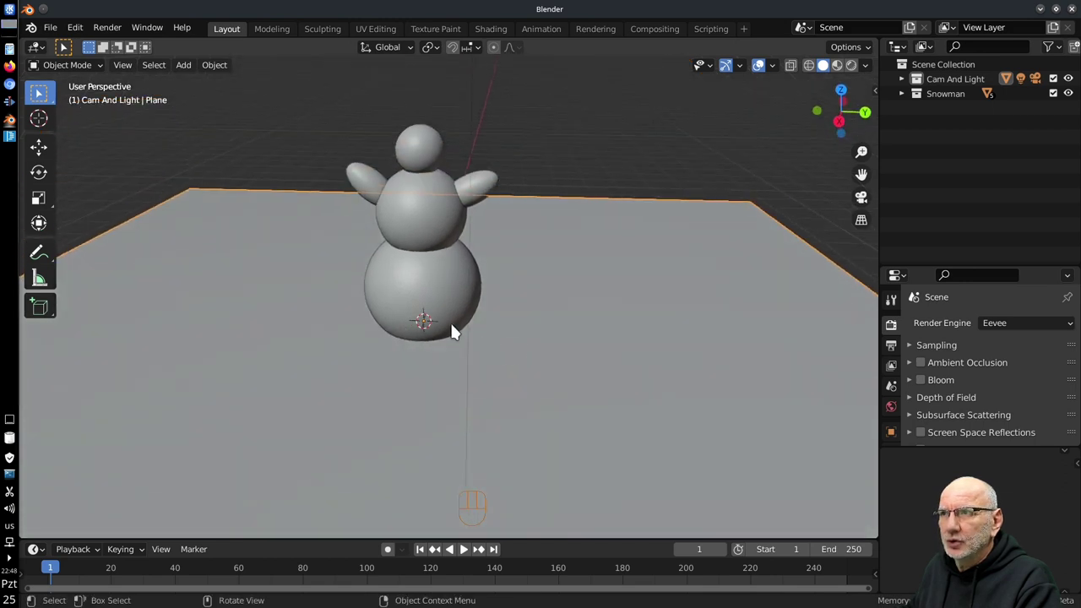
pyautogui.moveTo(411, 333); pyautogui.dragTo(402, 322)
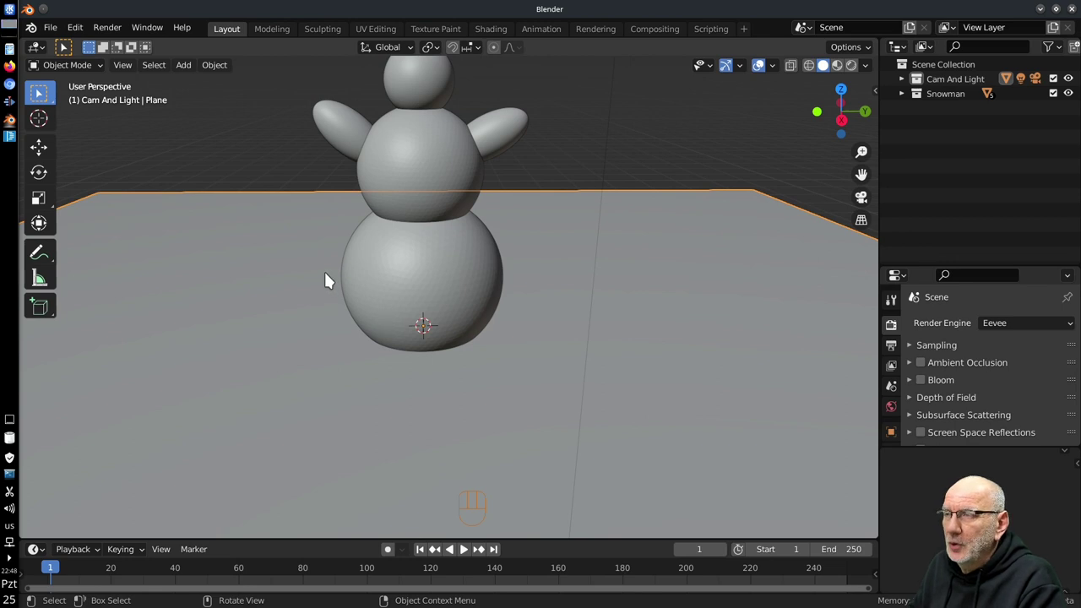
pyautogui.middleClick(426, 330)
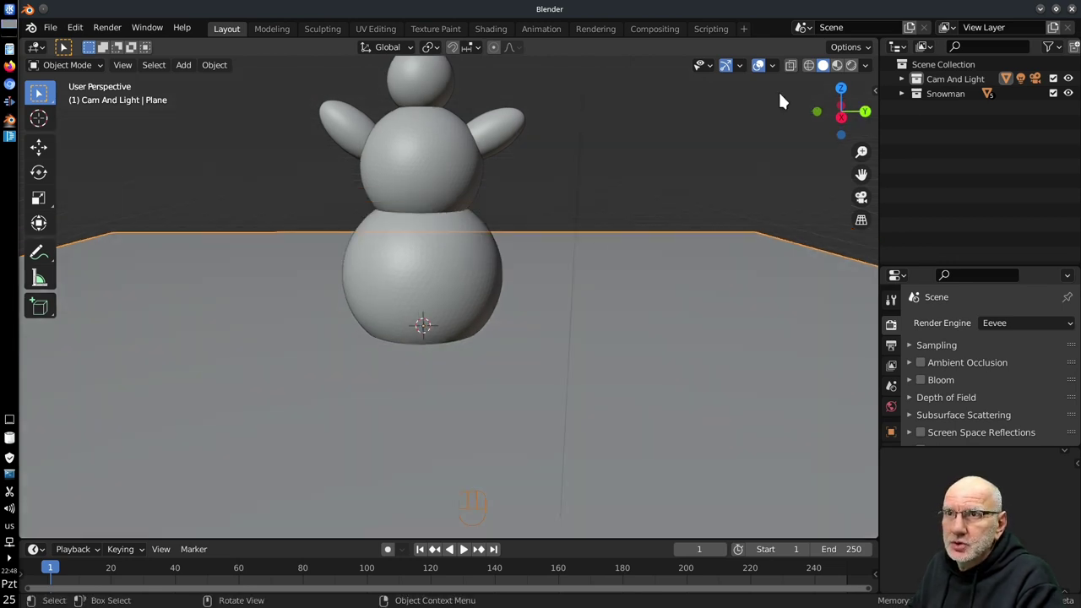
pyautogui.middleClick(534, 221)
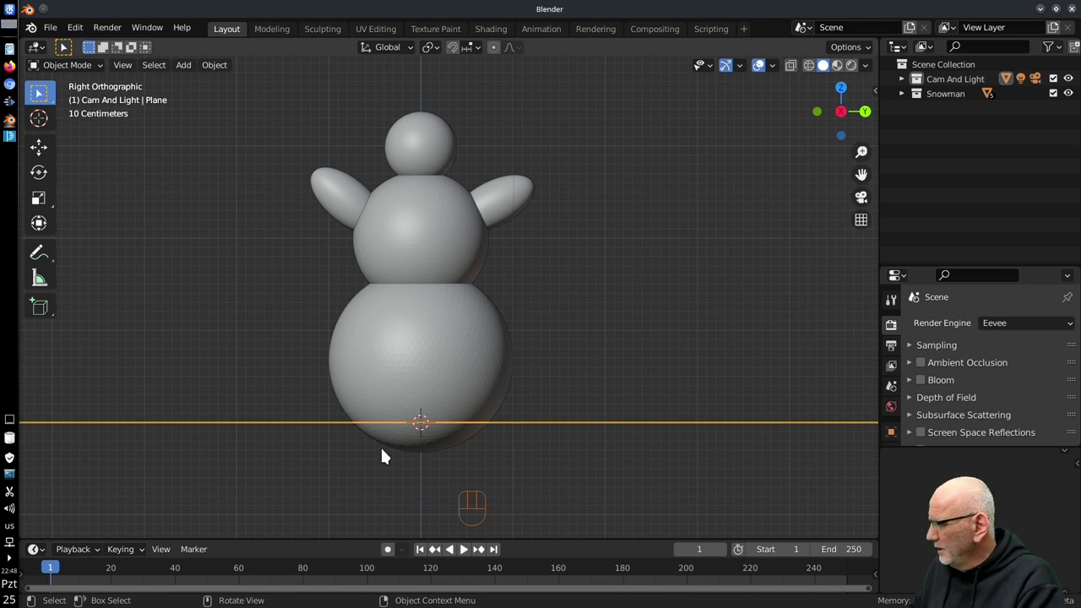
# Step: Add a cube and shape it into a thin tilted pole in the right hand reaching the ground
pyautogui.press('shift+a')
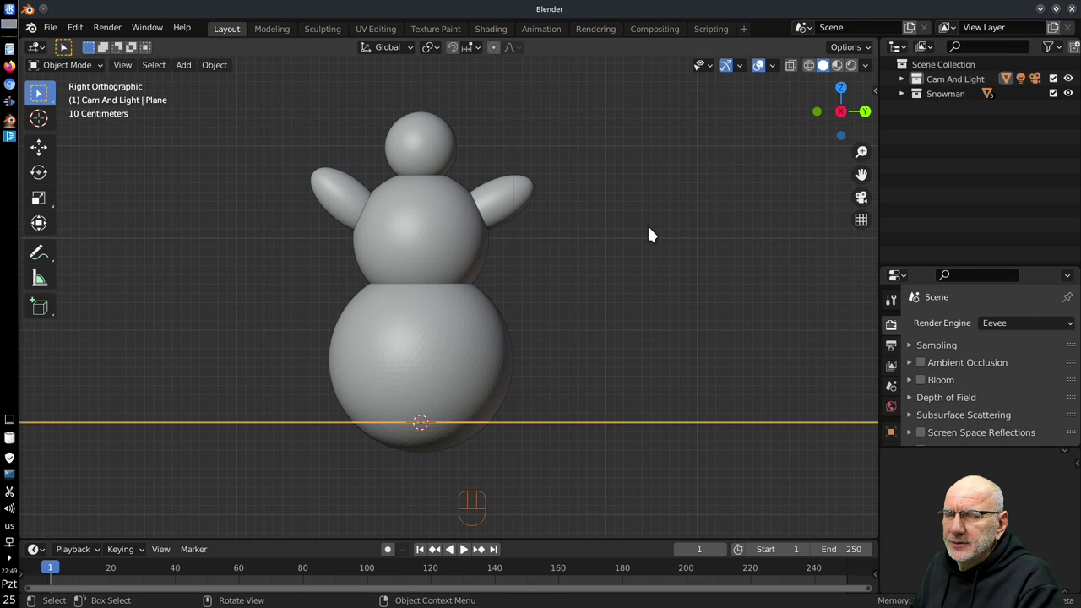
pyautogui.rightClick(652, 224)
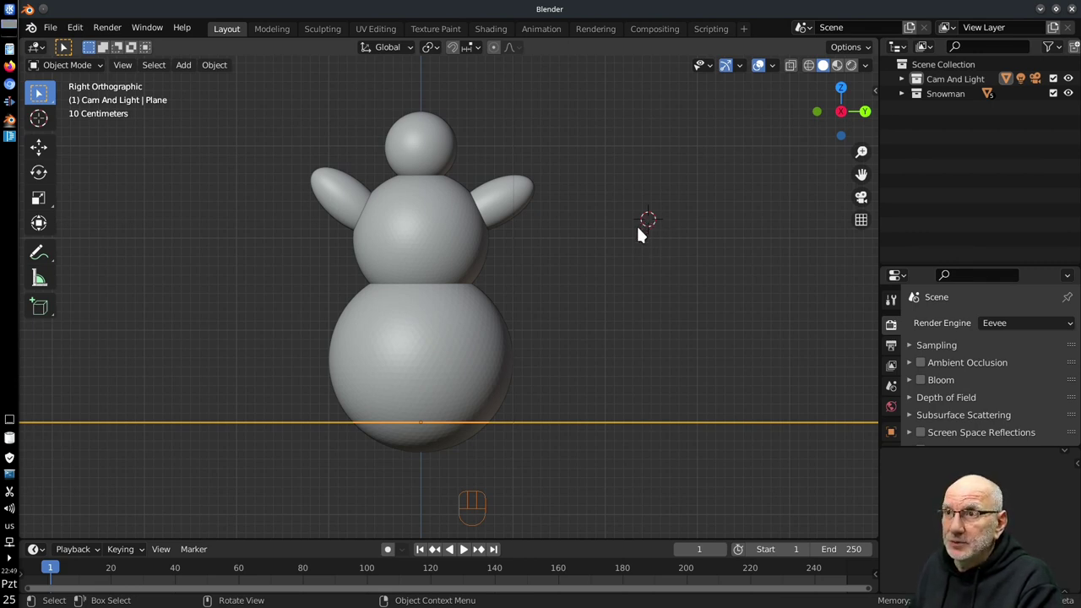
pyautogui.press('shift+a')
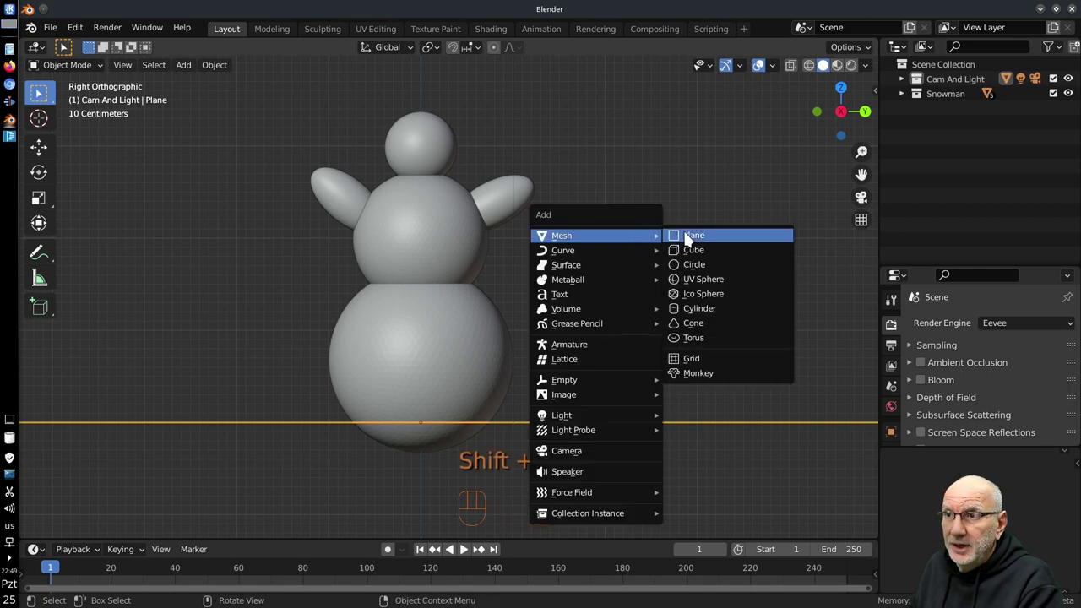
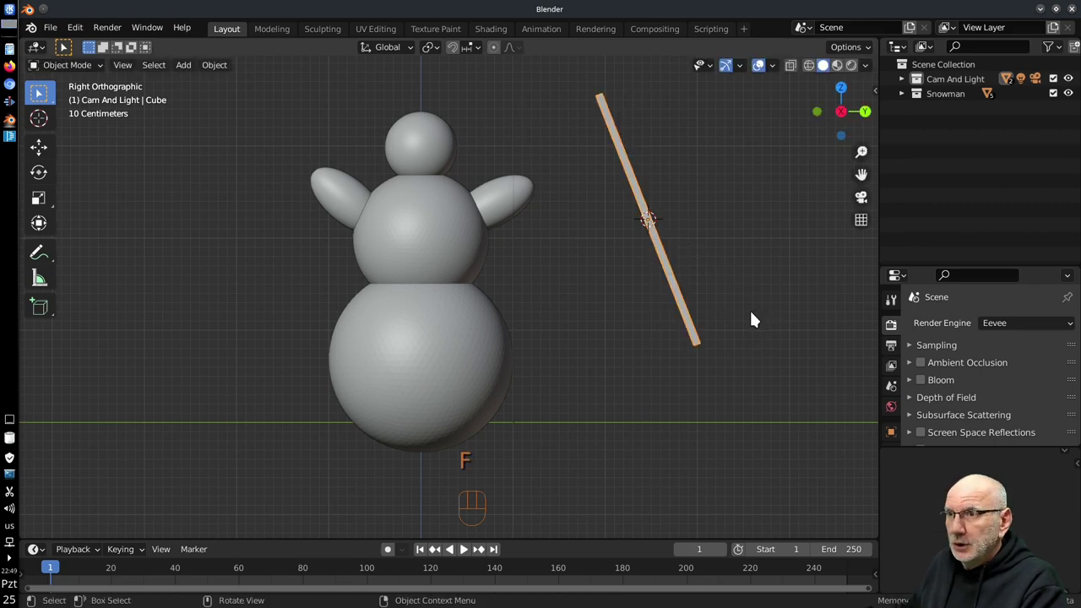
pyautogui.press('Escape')
pyautogui.press('g')
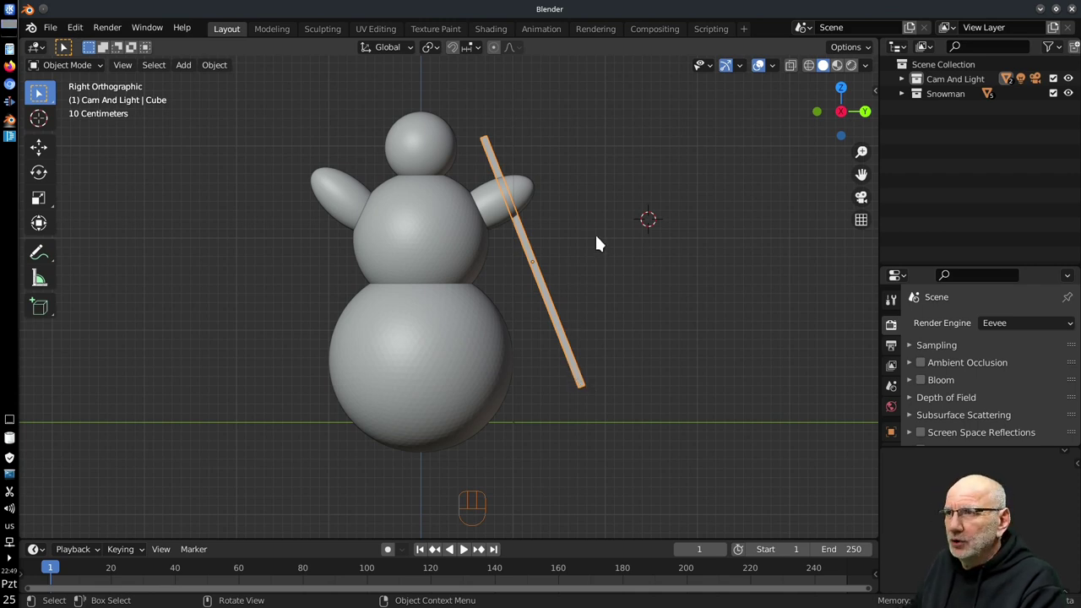
pyautogui.press('g')
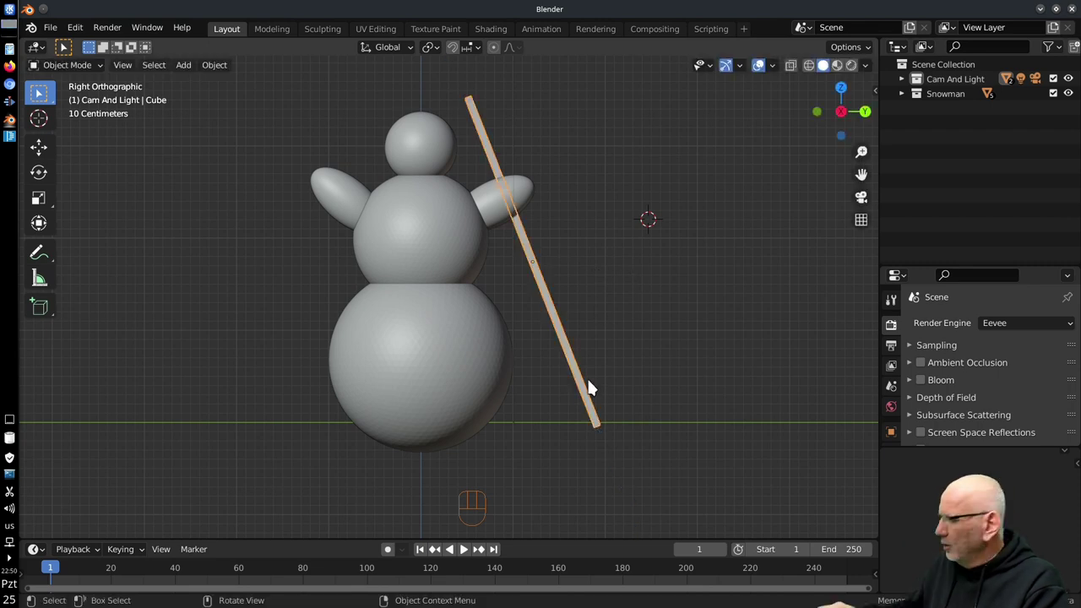
# Step: Duplicate the pole, tilt it the other way and set it in the snowman's left hand
pyautogui.press('shift+d')
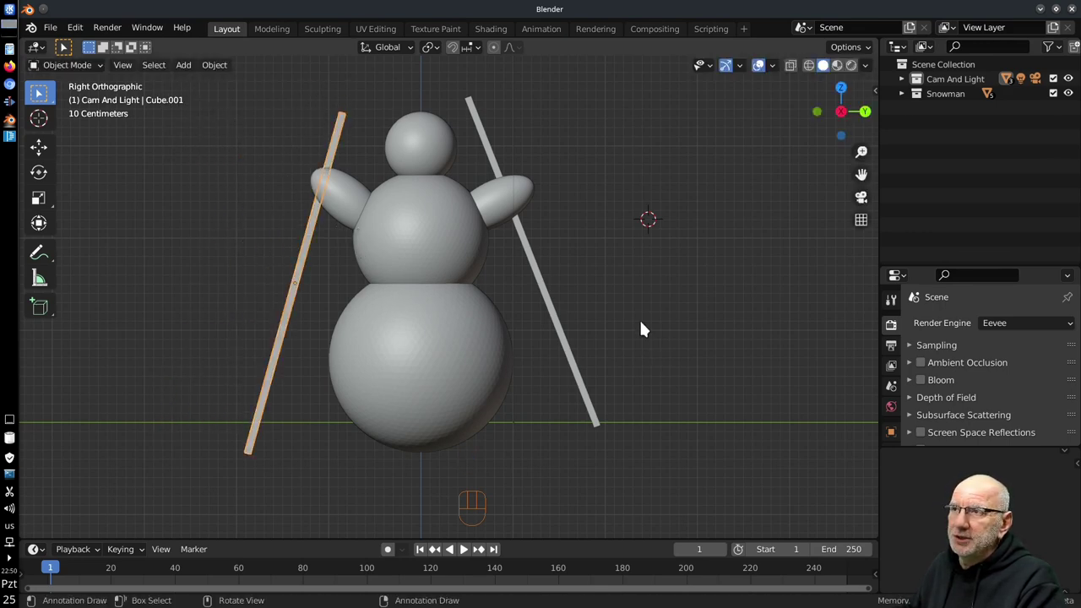
pyautogui.middleClick(636, 276)
pyautogui.moveTo(504, 342); pyautogui.dragTo(509, 297)
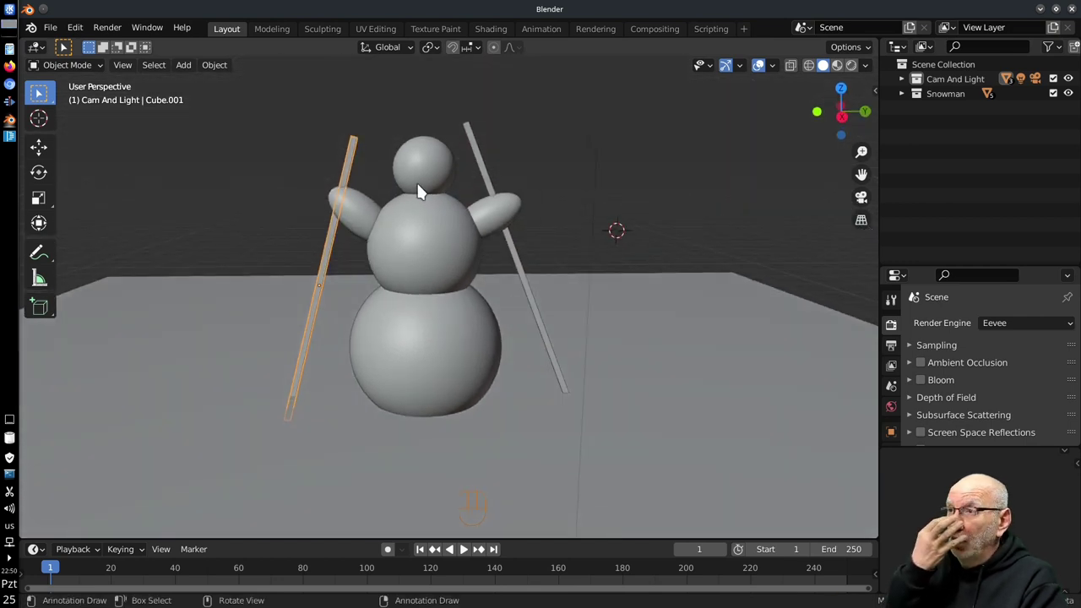
pyautogui.moveTo(422, 189); pyautogui.dragTo(438, 203)
pyautogui.middleClick(627, 234)
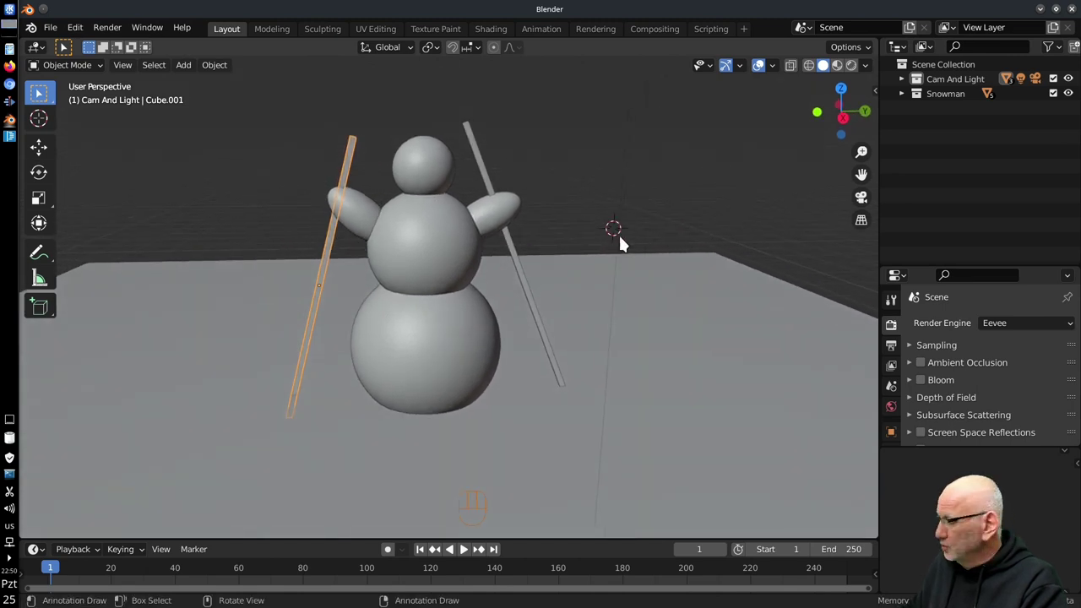
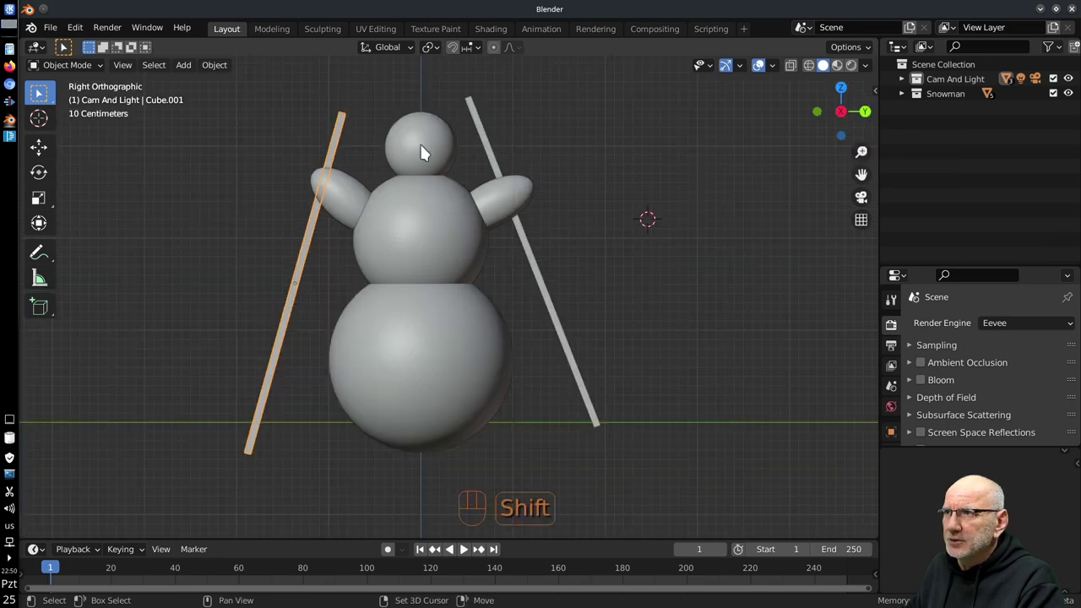
# Step: Place the 3D cursor at the centre of the head as the spot for the cone nose
pyautogui.rightClick(426, 151)
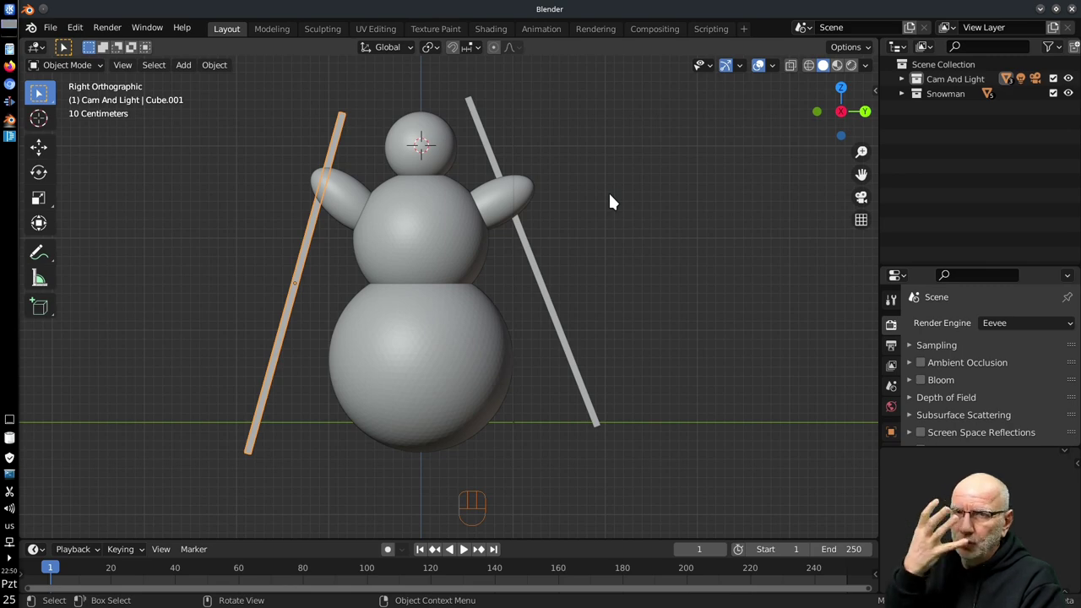
pyautogui.moveTo(641, 199); pyautogui.dragTo(528, 192)
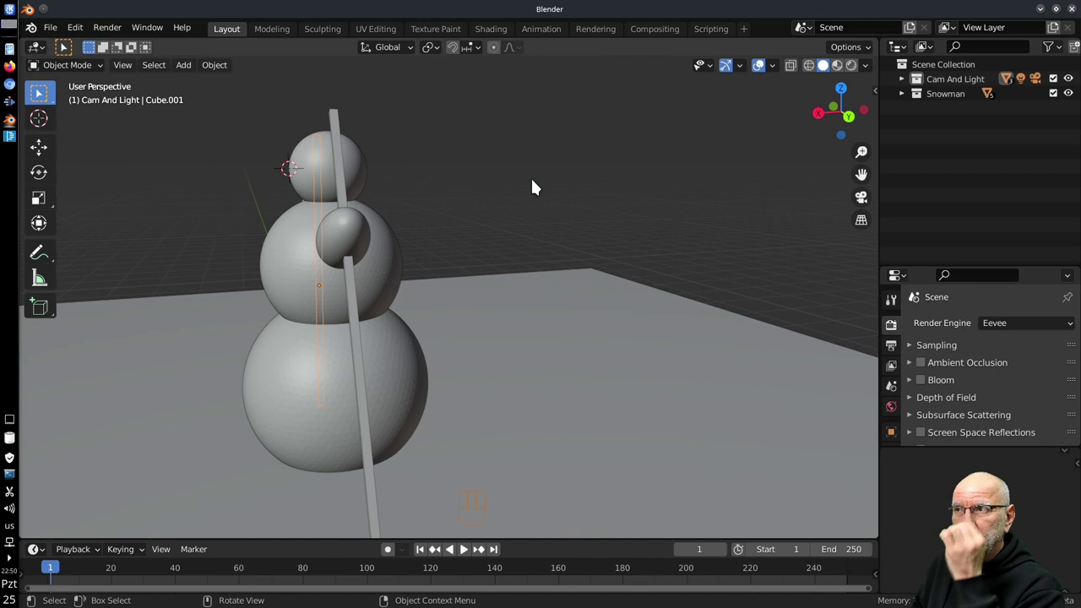
pyautogui.middleClick(358, 251)
pyautogui.middleClick(454, 207)
pyautogui.middleClick(433, 167)
pyautogui.middleClick(503, 335)
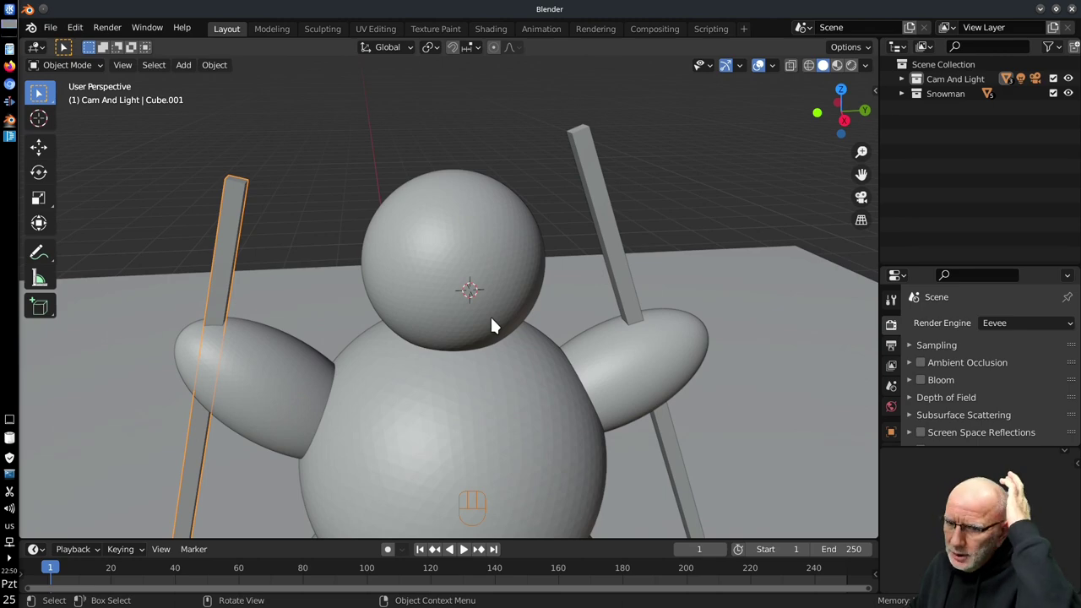
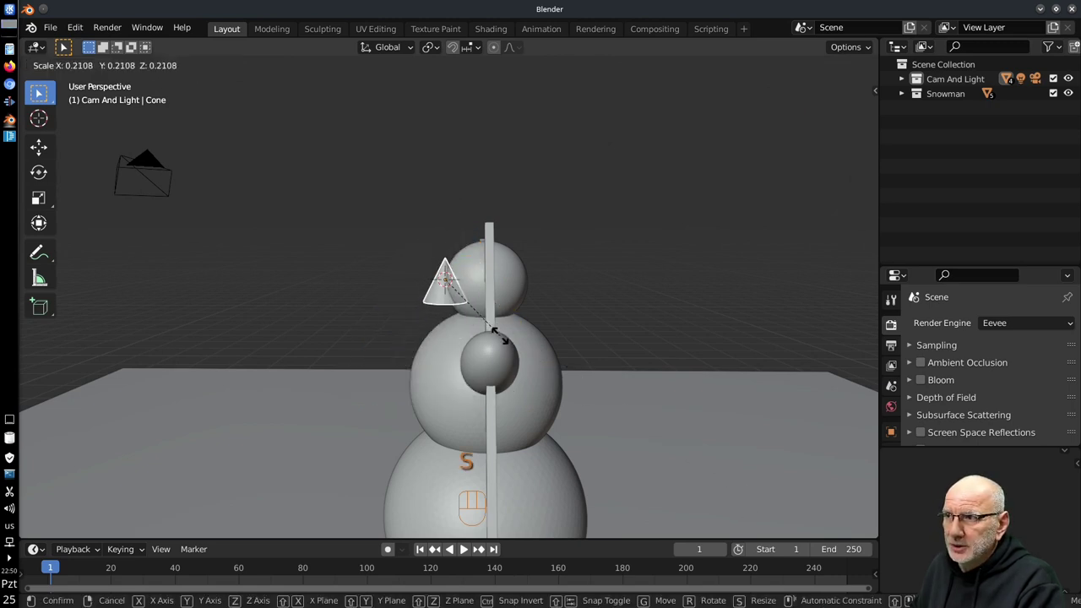
# Step: Shrink and stretch the cone into a narrow carrot nose pointing out from the front of the face
pyautogui.middleClick(393, 297)
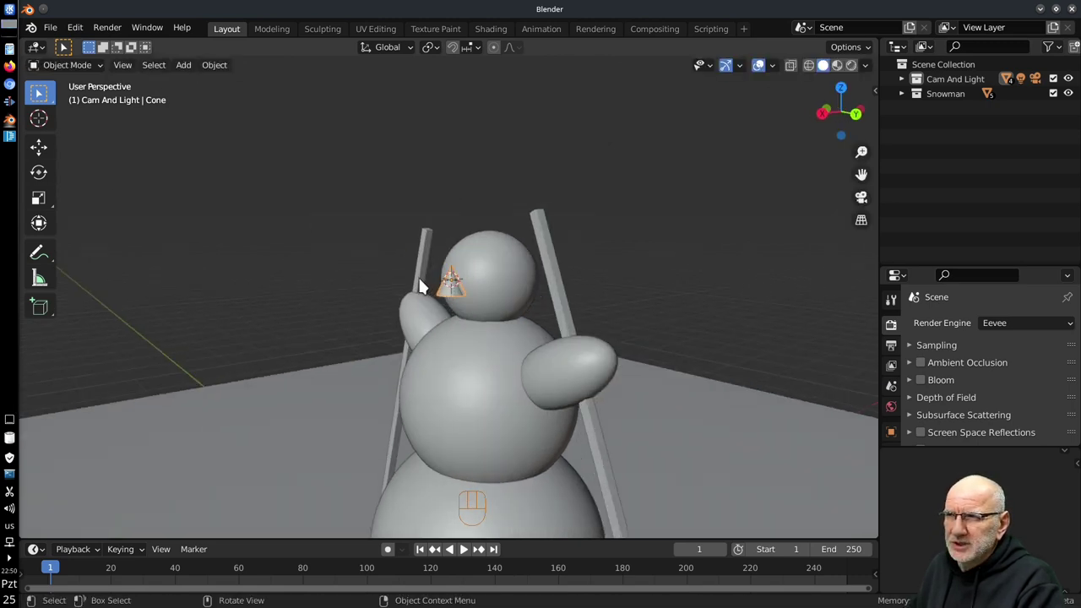
pyautogui.middleClick(573, 346)
pyautogui.middleClick(446, 338)
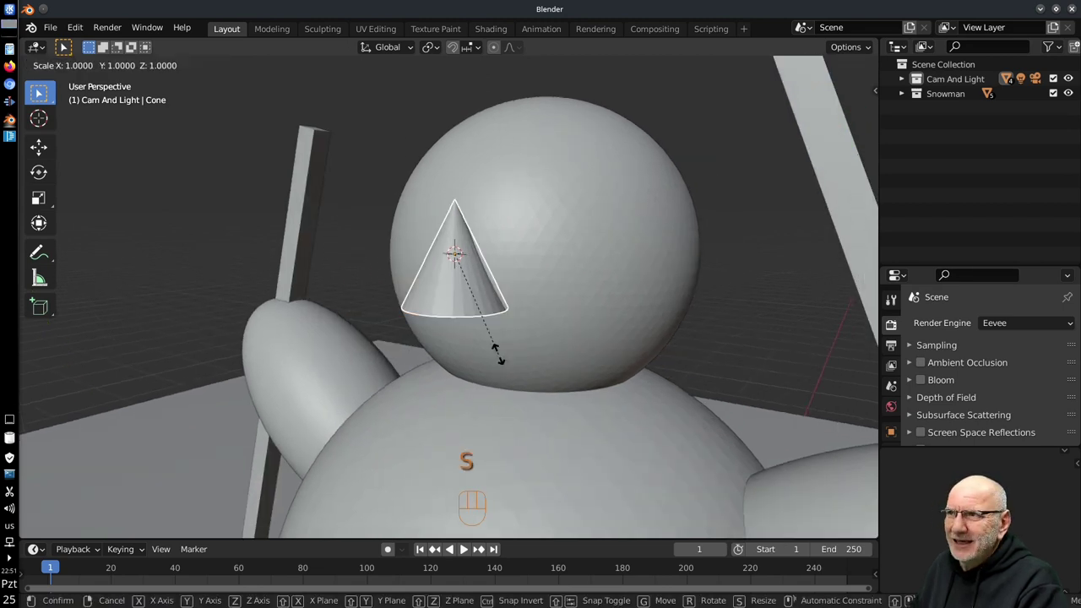
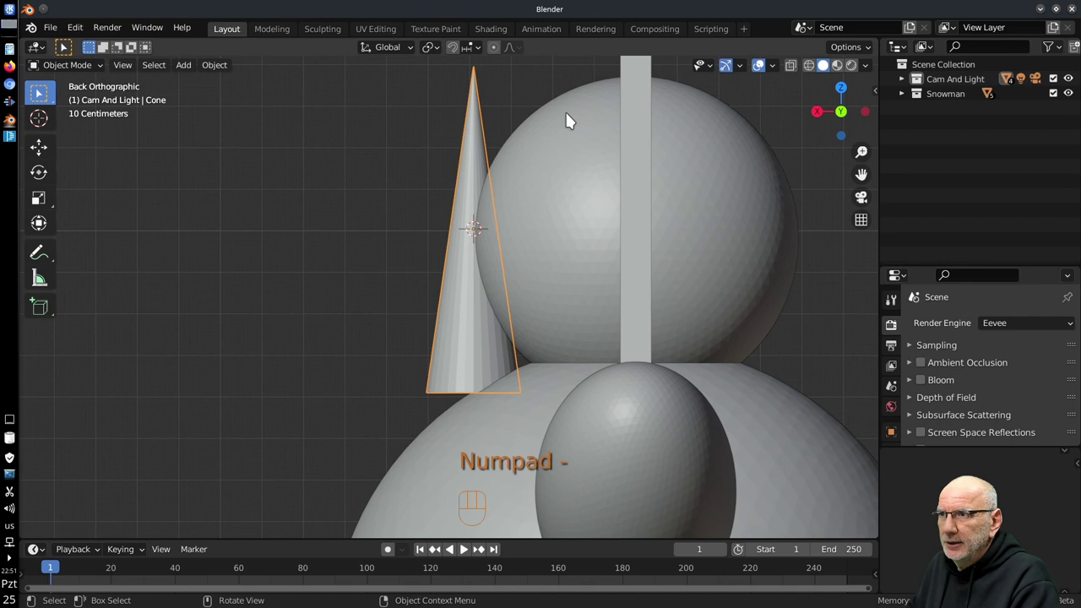
pyautogui.press('Escape')
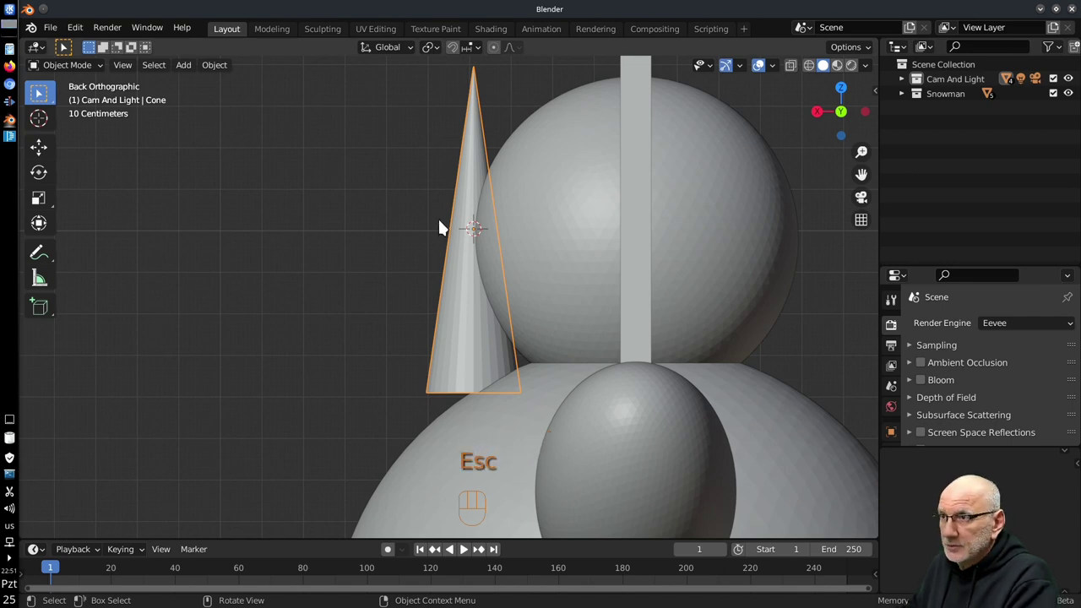
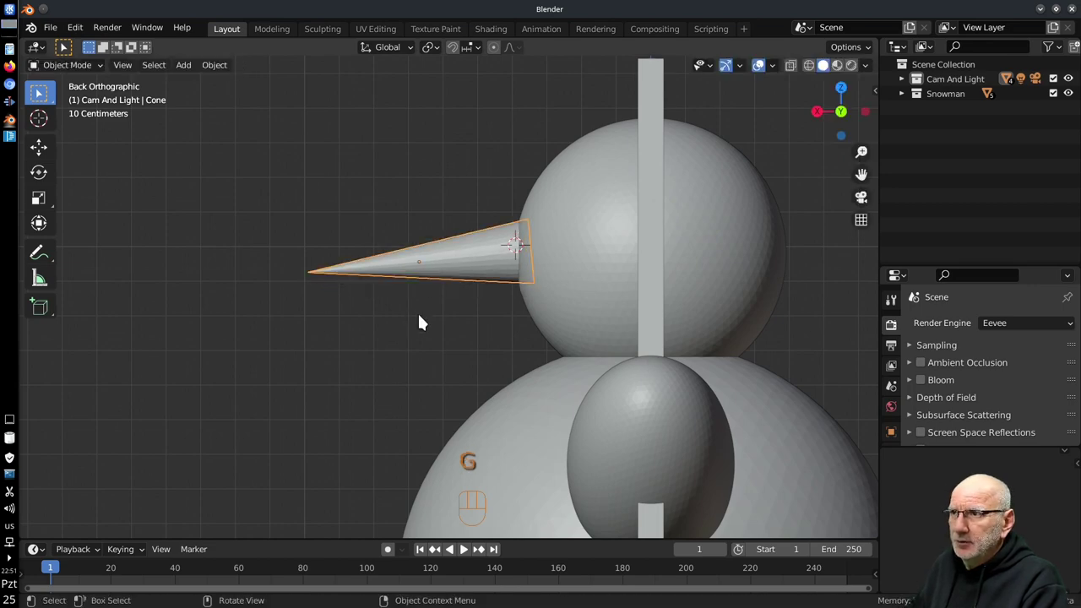
pyautogui.moveTo(448, 301); pyautogui.dragTo(595, 301)
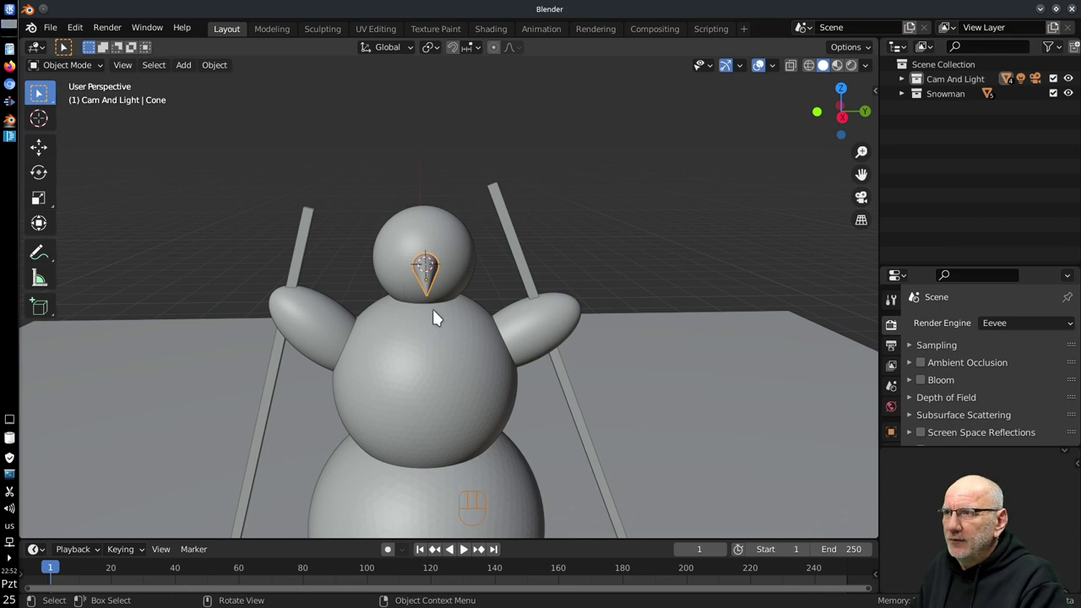
# Step: Set the 3D cursor on the head at the eye spot and add an icosphere there
pyautogui.middleClick(445, 325)
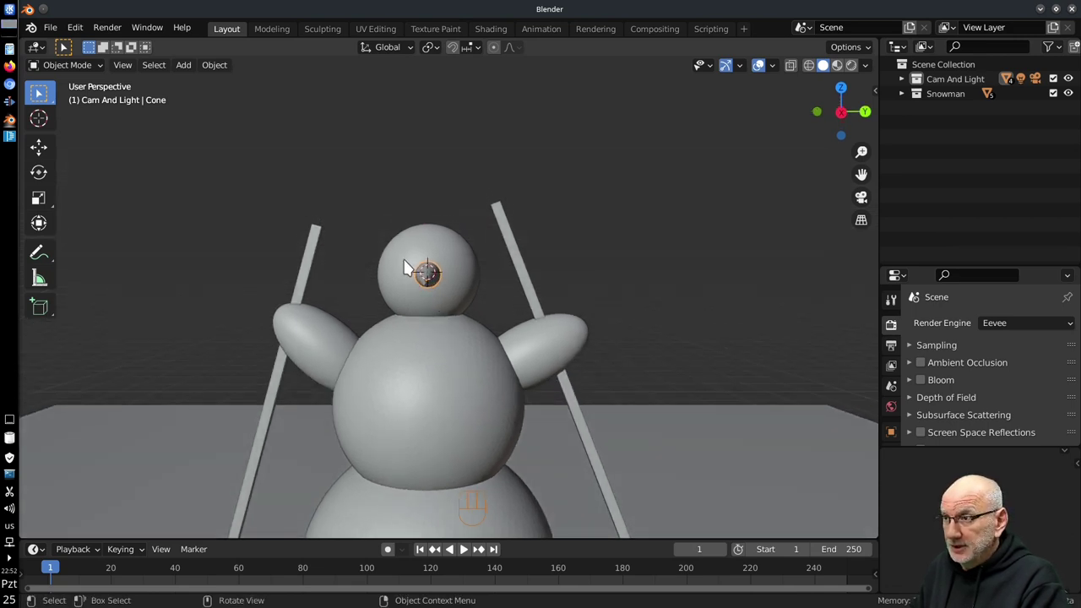
pyautogui.middleClick(411, 266)
pyautogui.middleClick(312, 307)
pyautogui.middleClick(378, 262)
pyautogui.moveTo(487, 300); pyautogui.dragTo(353, 280)
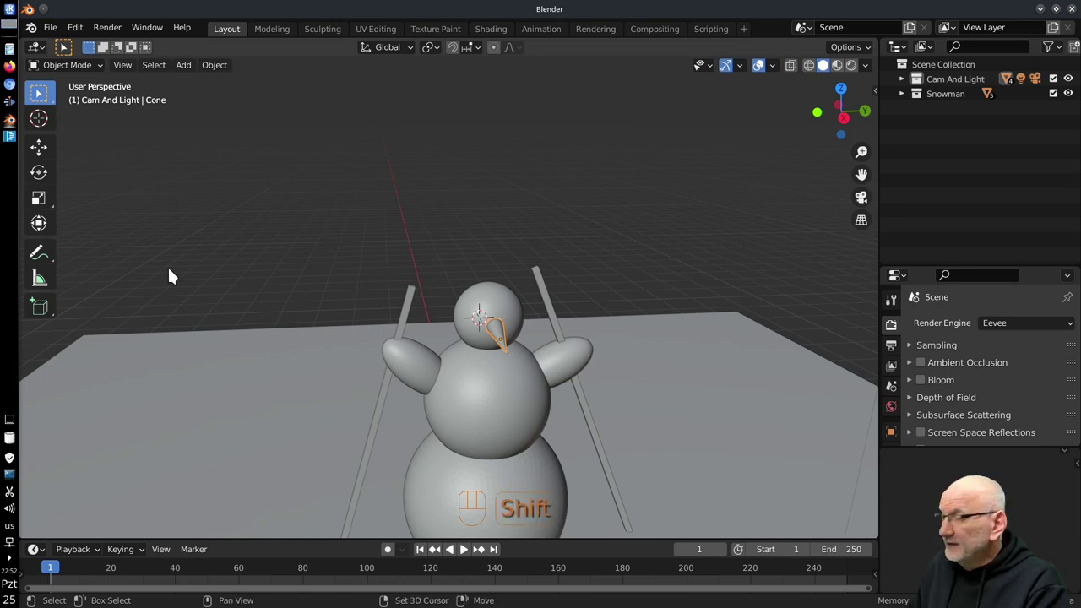
pyautogui.press('shift+a')
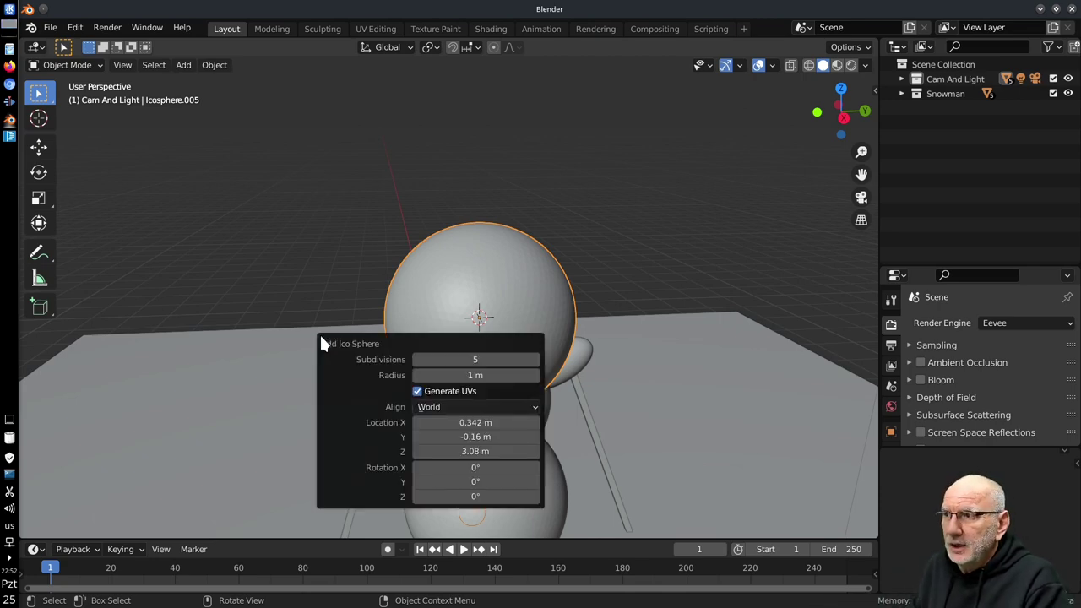
# Step: Lower the new icosphere's subdivisions and radius so it becomes a small faceted eye
pyautogui.press('F9')
pyautogui.press('F9')
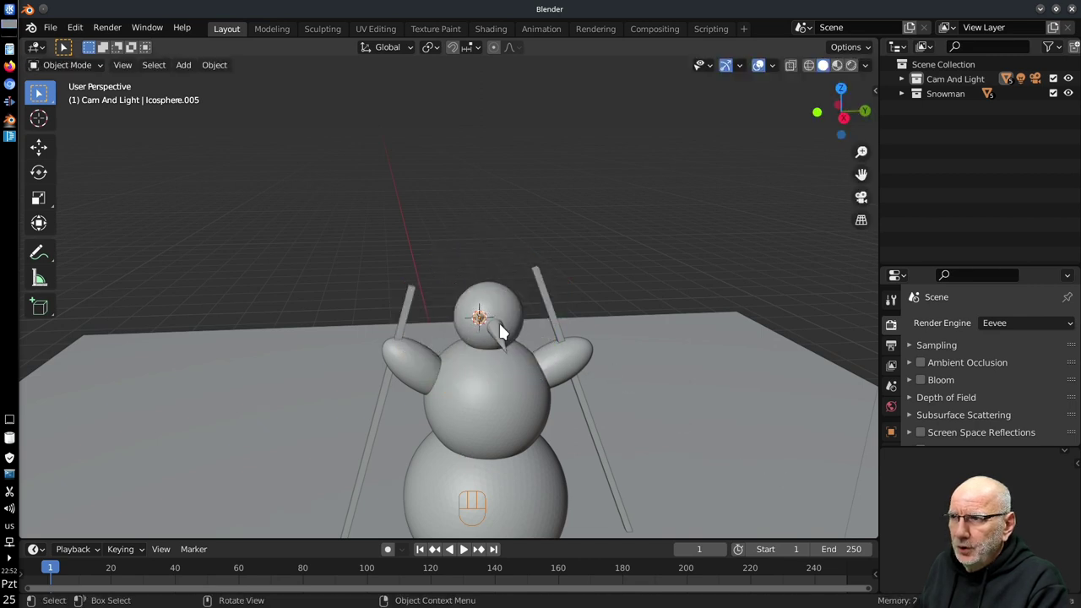
pyautogui.moveTo(541, 403); pyautogui.dragTo(548, 380)
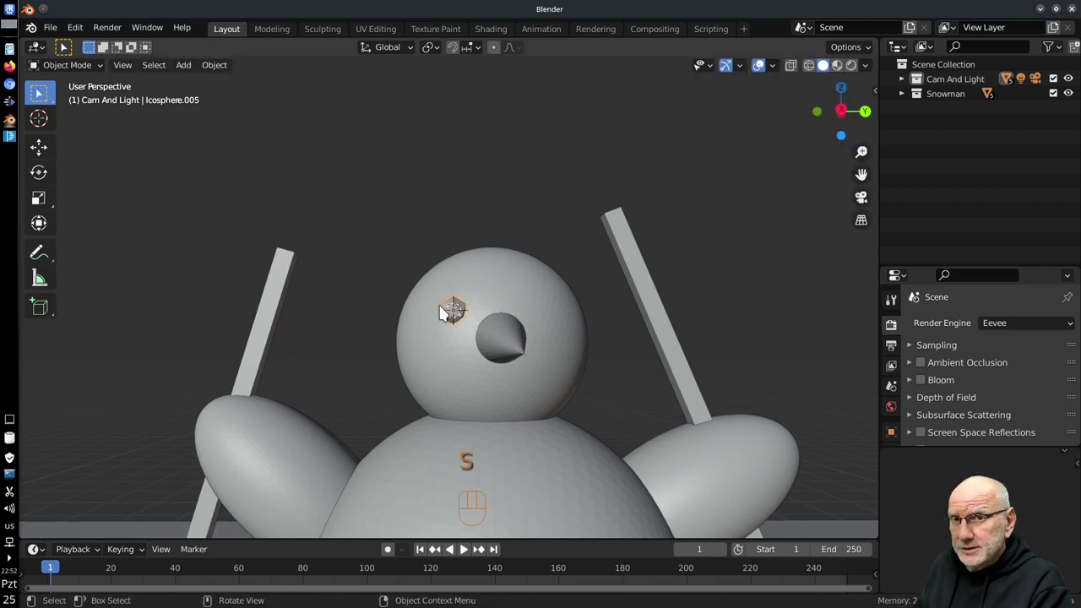
# Step: Duplicate the eye to the other side of the nose, then duplicate again for a pebble below it
pyautogui.press('shift+d')
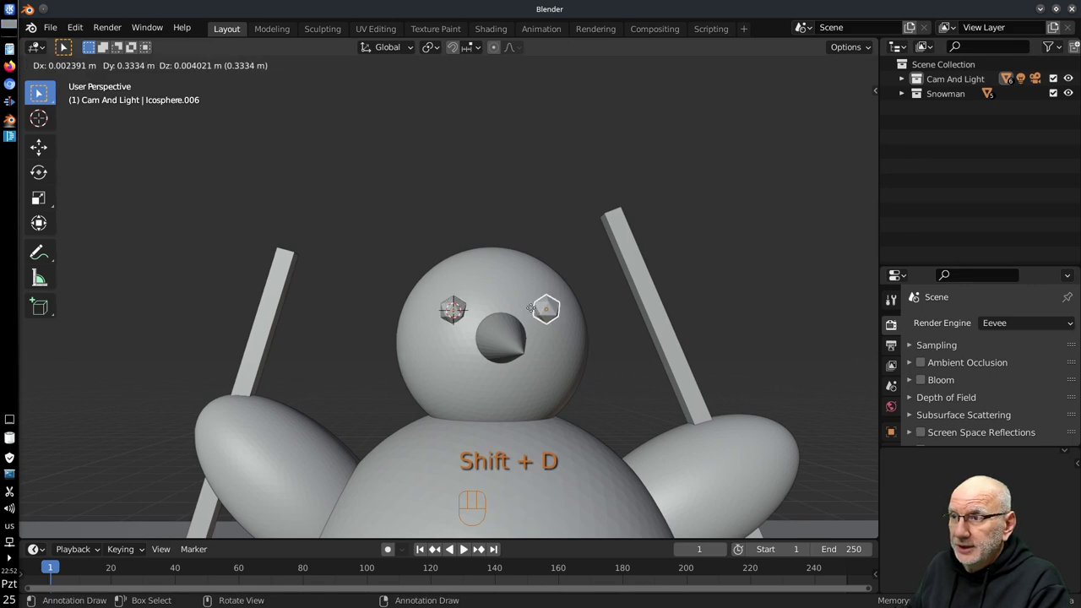
pyautogui.moveTo(614, 340); pyautogui.dragTo(611, 341)
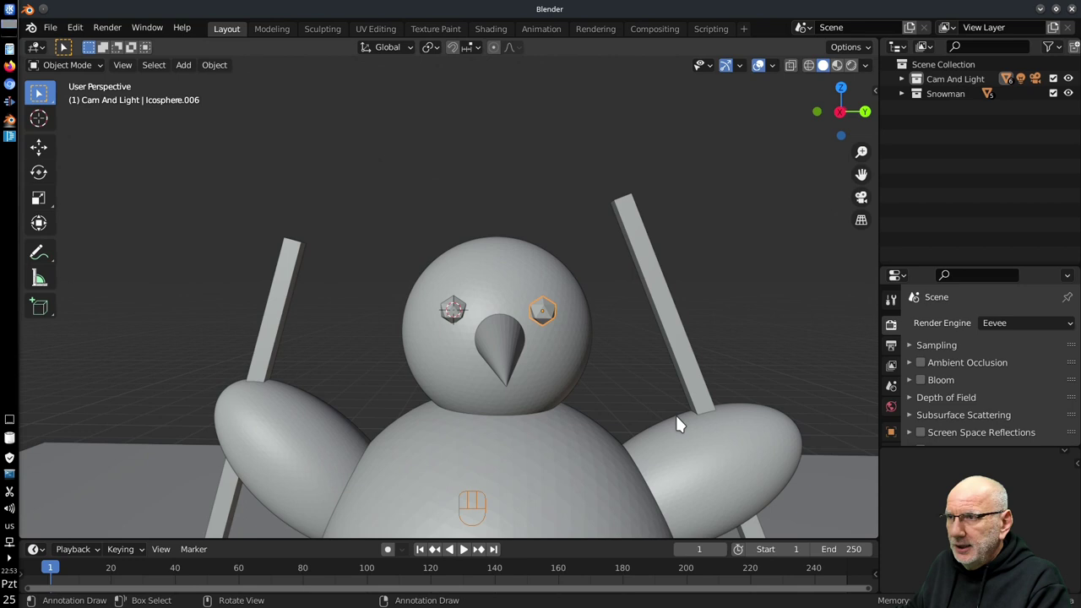
pyautogui.press('shift+d')
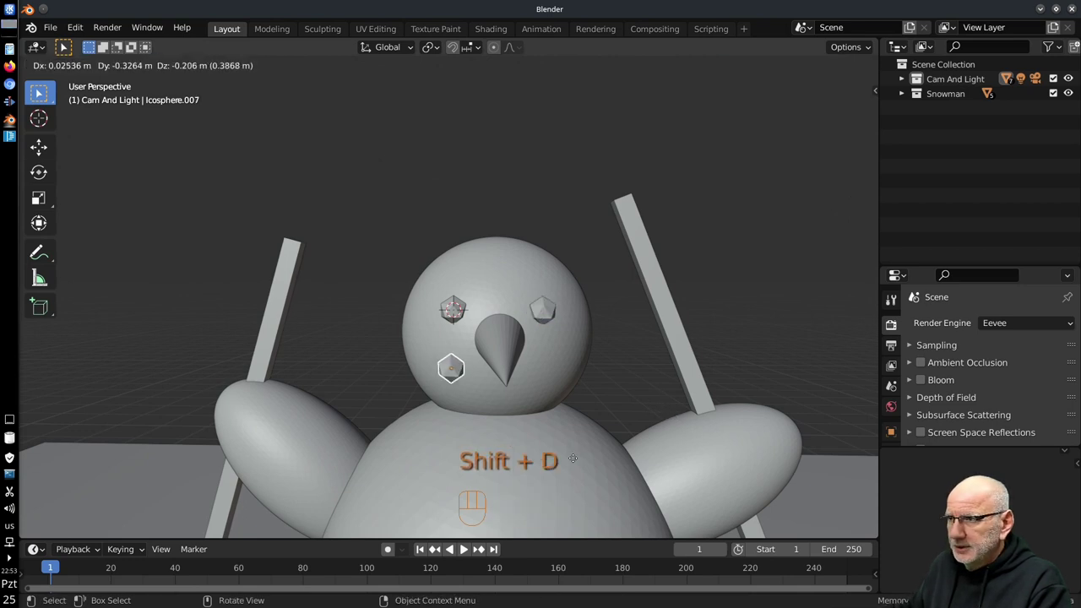
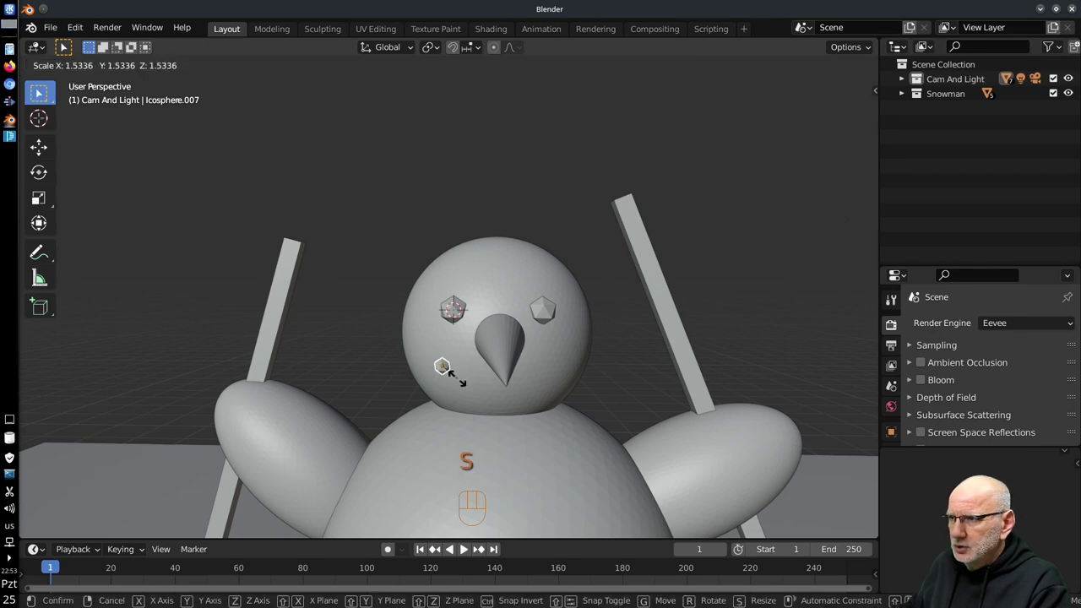
# Step: Shrink the pebble and seat it on the head surface below-left of the nose
pyautogui.moveTo(422, 382); pyautogui.dragTo(590, 433)
pyautogui.middleClick(439, 365)
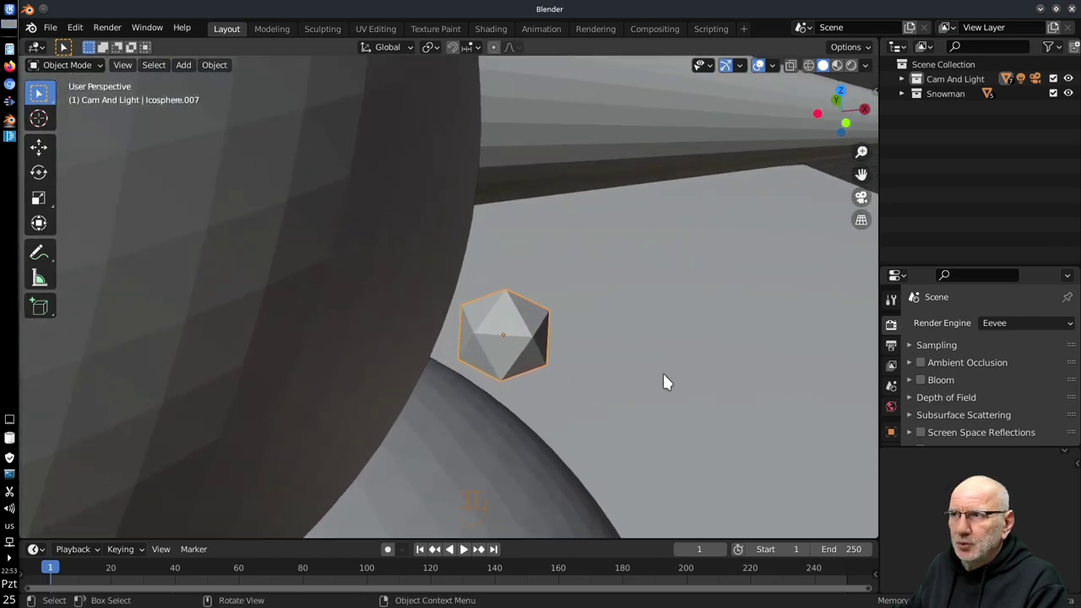
pyautogui.middleClick(534, 380)
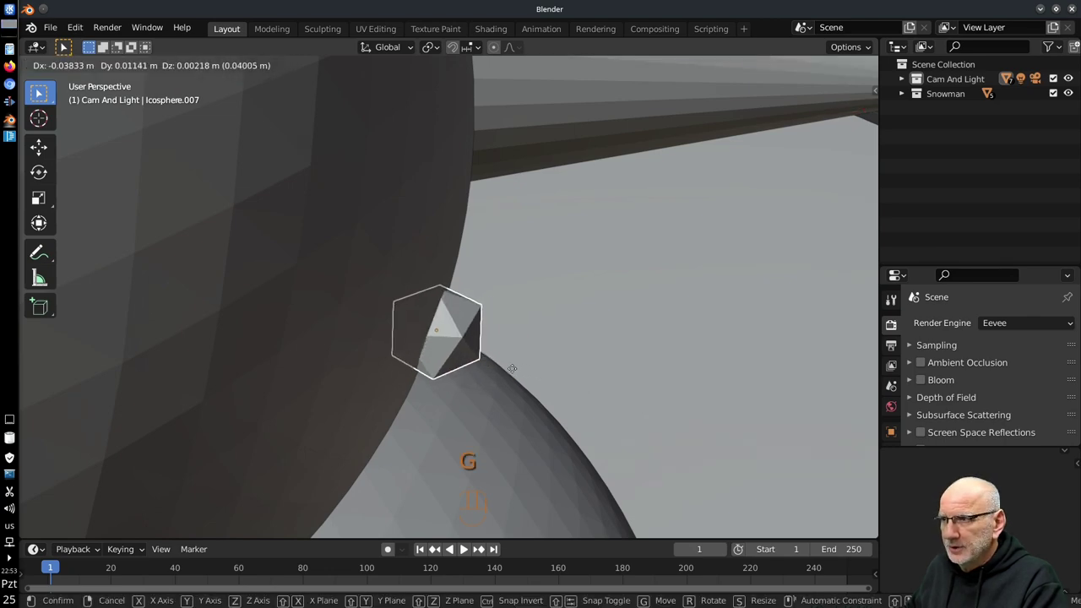
pyautogui.moveTo(641, 421); pyautogui.dragTo(493, 396)
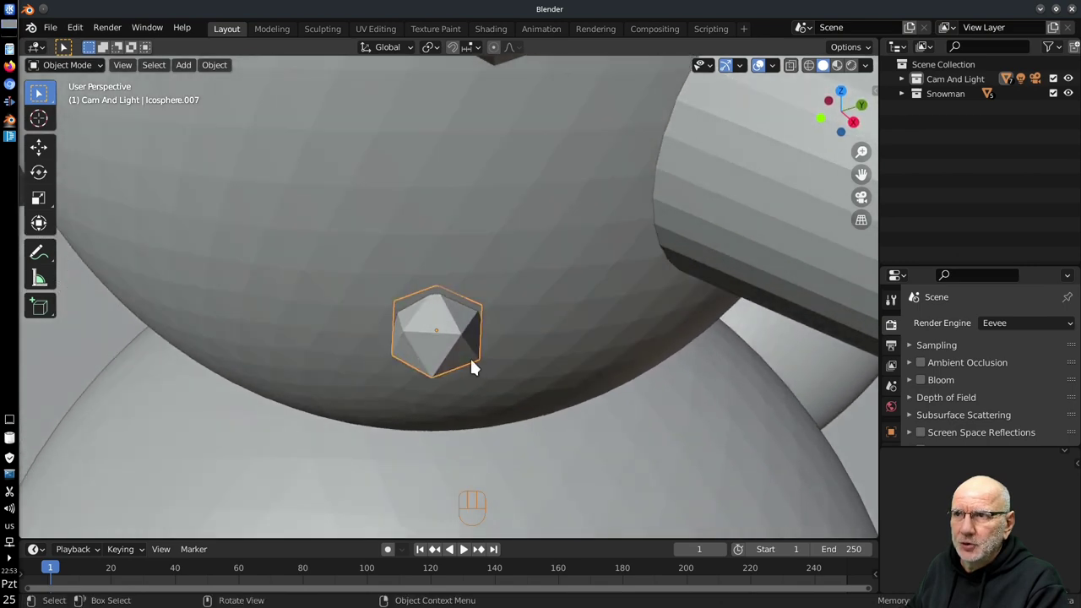
pyautogui.middleClick(590, 478)
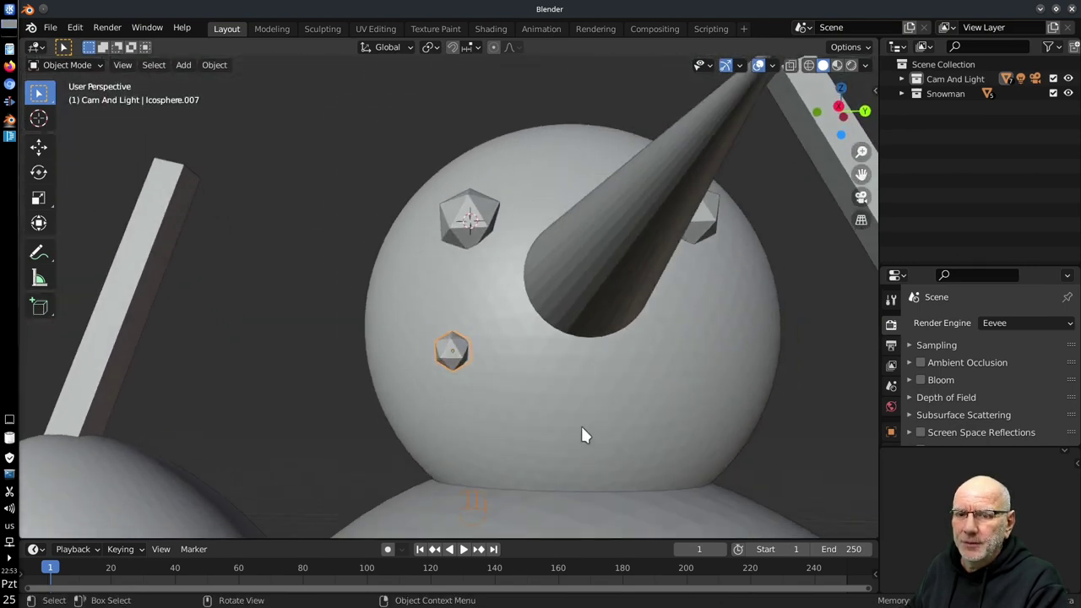
pyautogui.middleClick(620, 454)
pyautogui.middleClick(603, 433)
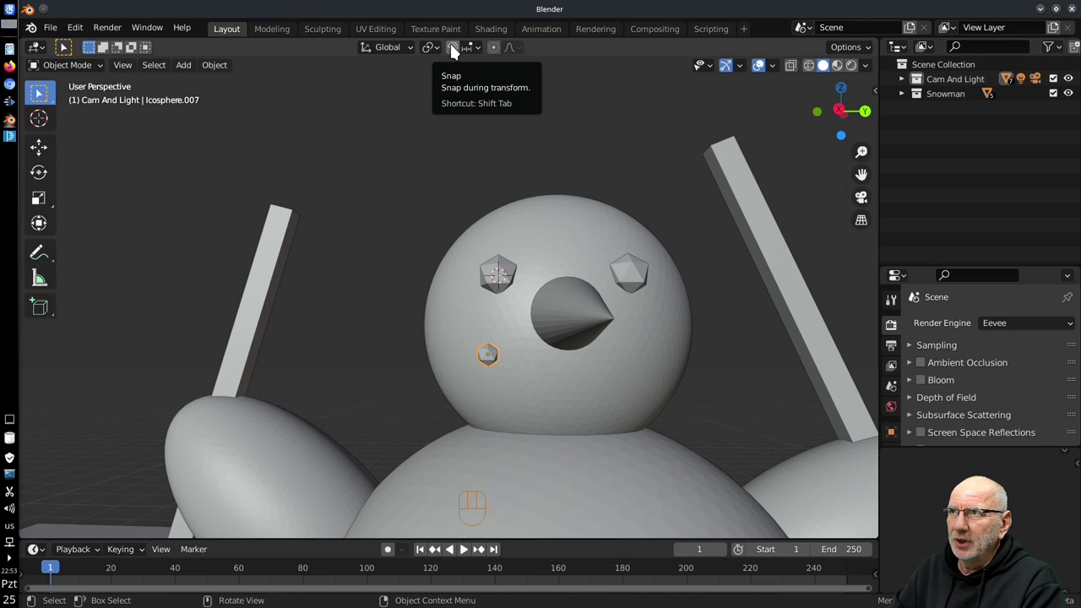
# Step: Switch snapping on and set the snap element to Face so pebbles land on the head
pyautogui.click(457, 51)
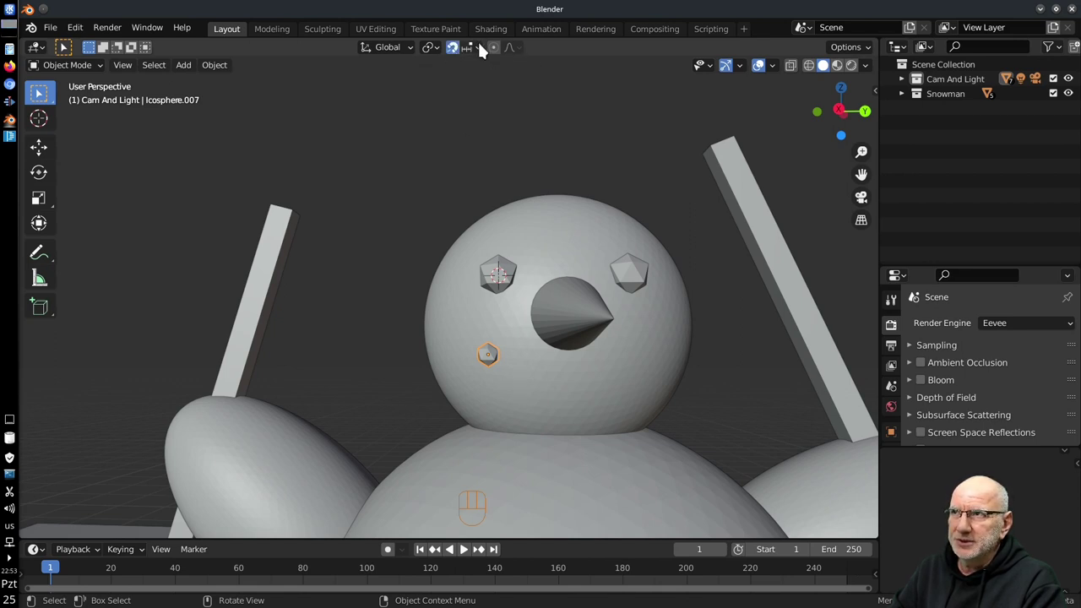
pyautogui.moveTo(484, 51); pyautogui.dragTo(411, 429)
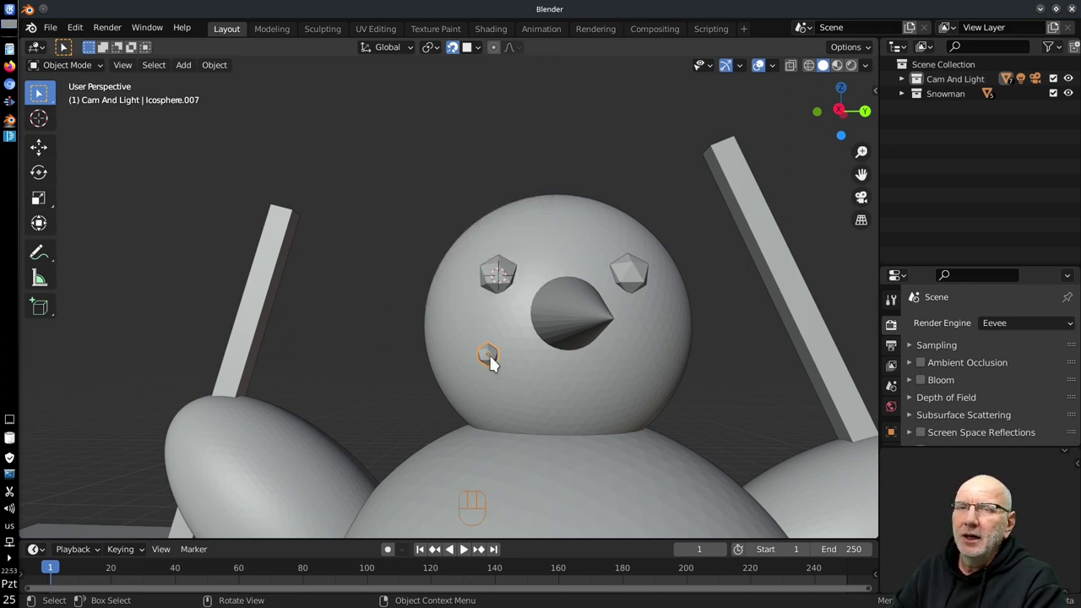
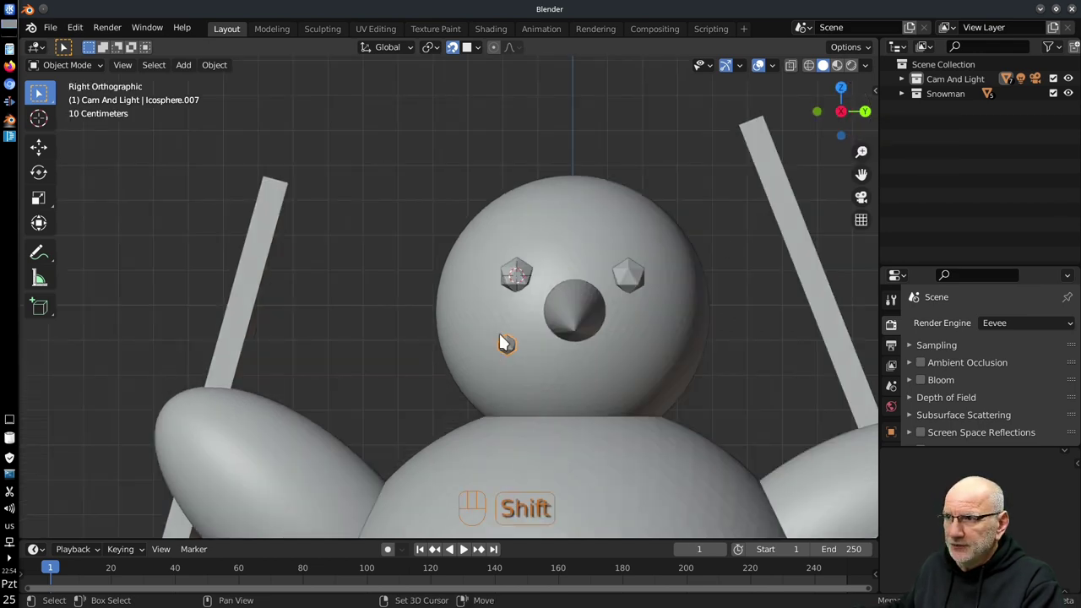
# Step: Duplicate the pebble eight times into a curved arc of about nine beads forming the smile
pyautogui.press('shift+d')
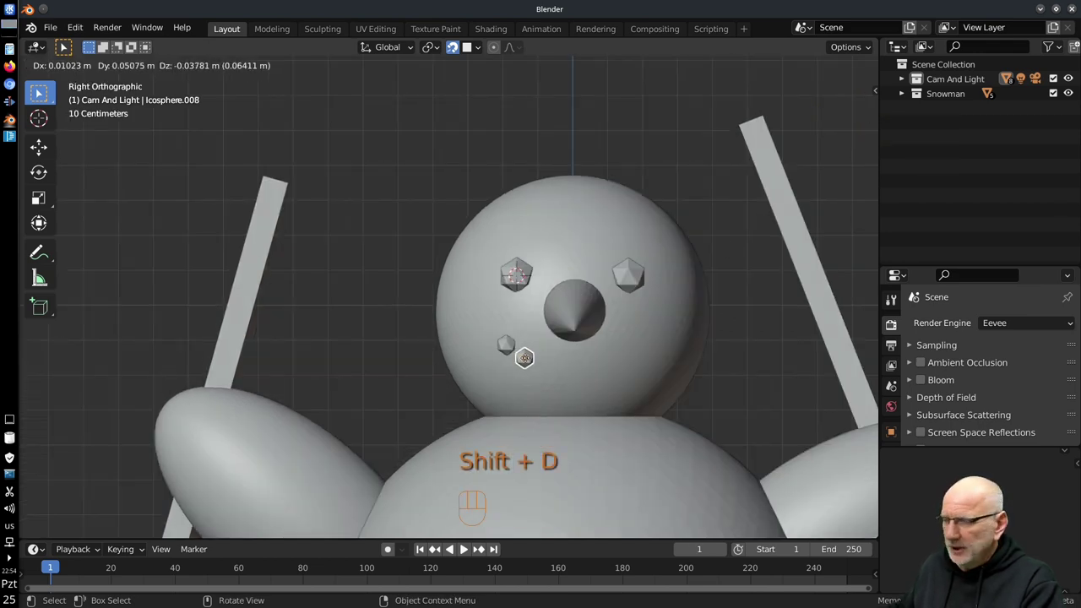
pyautogui.press('shift+d')
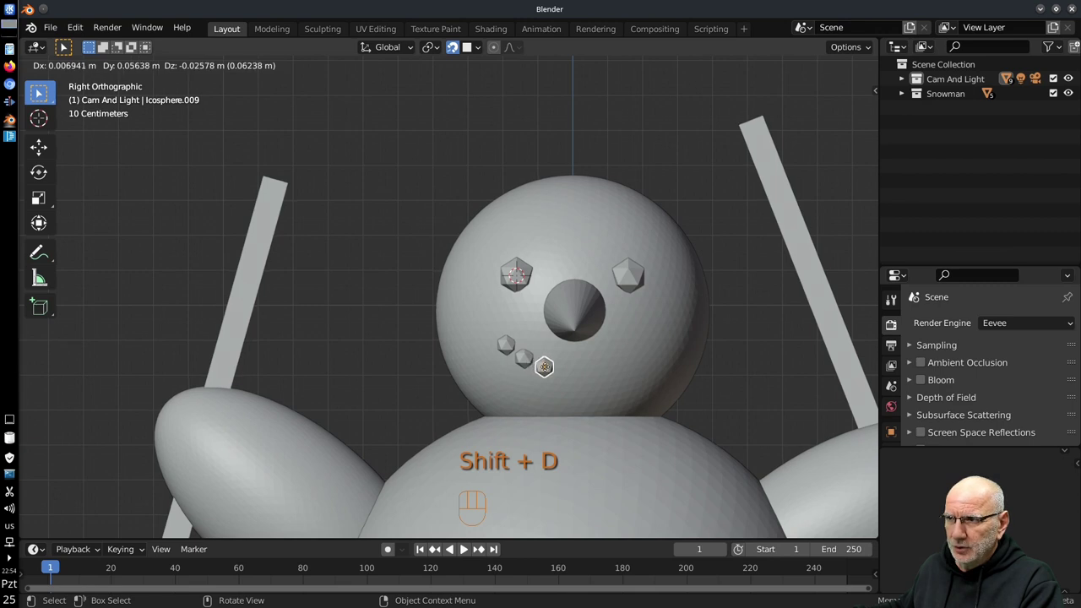
pyautogui.press('shift+d')
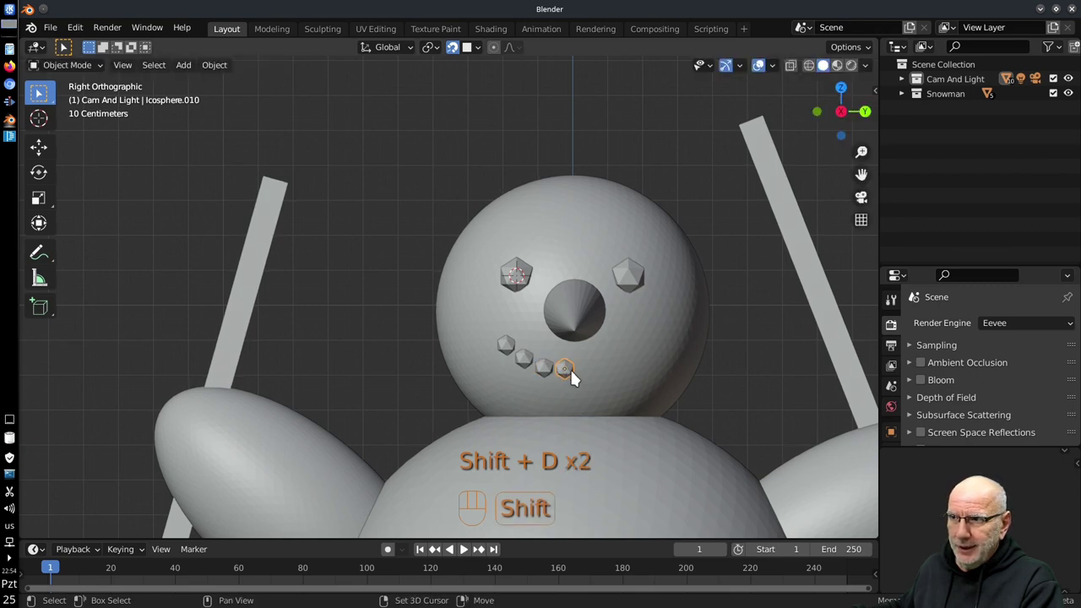
pyautogui.press('shift+d')
pyautogui.press('shift+d')
pyautogui.press('shift+d')
pyautogui.press('shift+d')
pyautogui.press('shift+d')
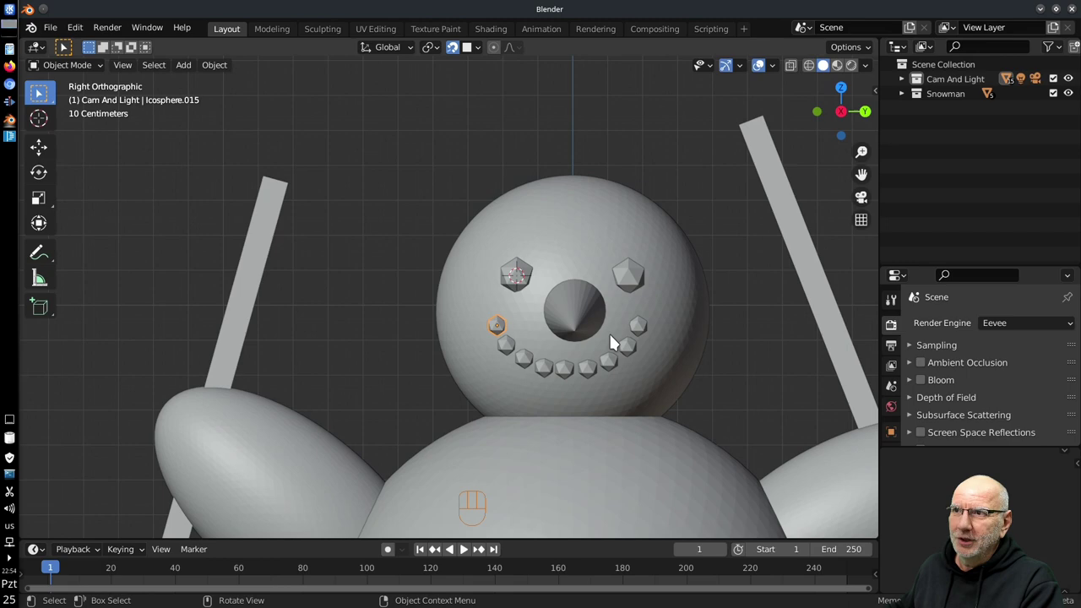
pyautogui.moveTo(573, 347); pyautogui.dragTo(641, 369)
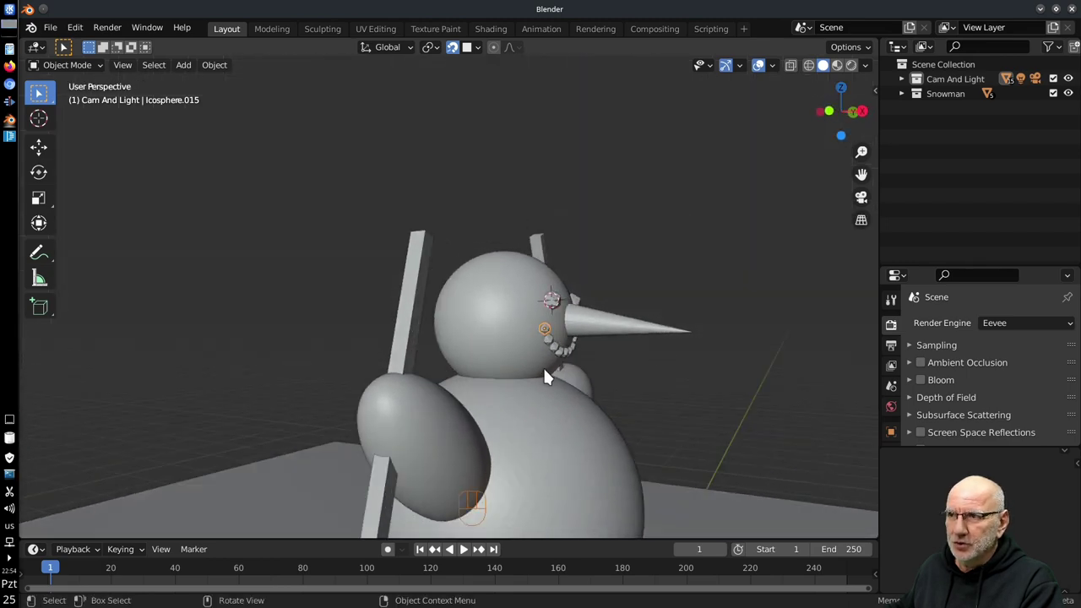
# Step: Orbit and zoom around the snowman to inspect the finished face with eyes, nose and smile
pyautogui.moveTo(686, 300); pyautogui.dragTo(615, 287)
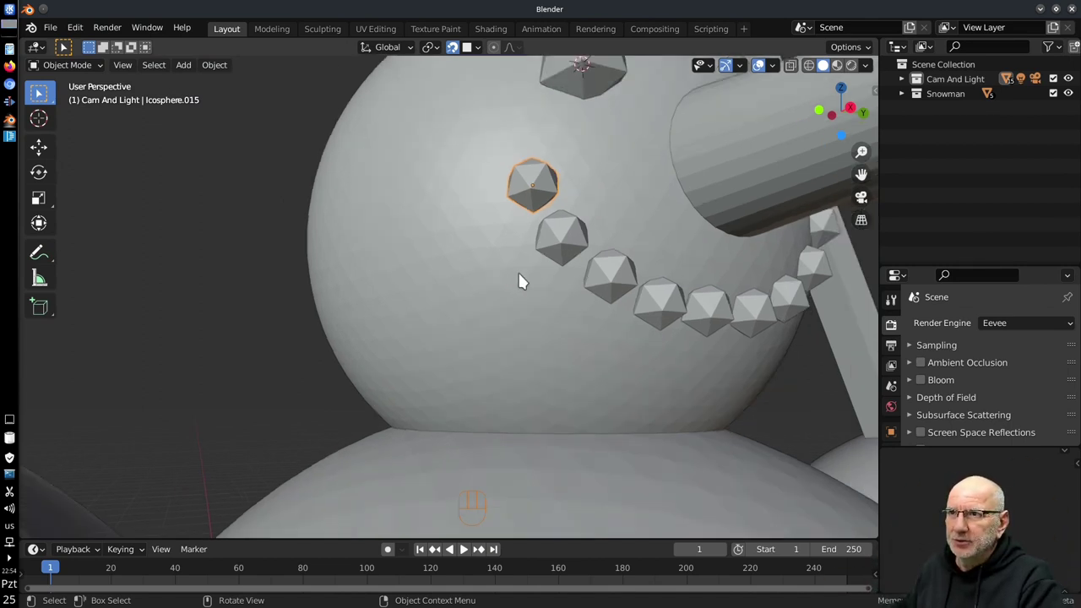
pyautogui.middleClick(563, 283)
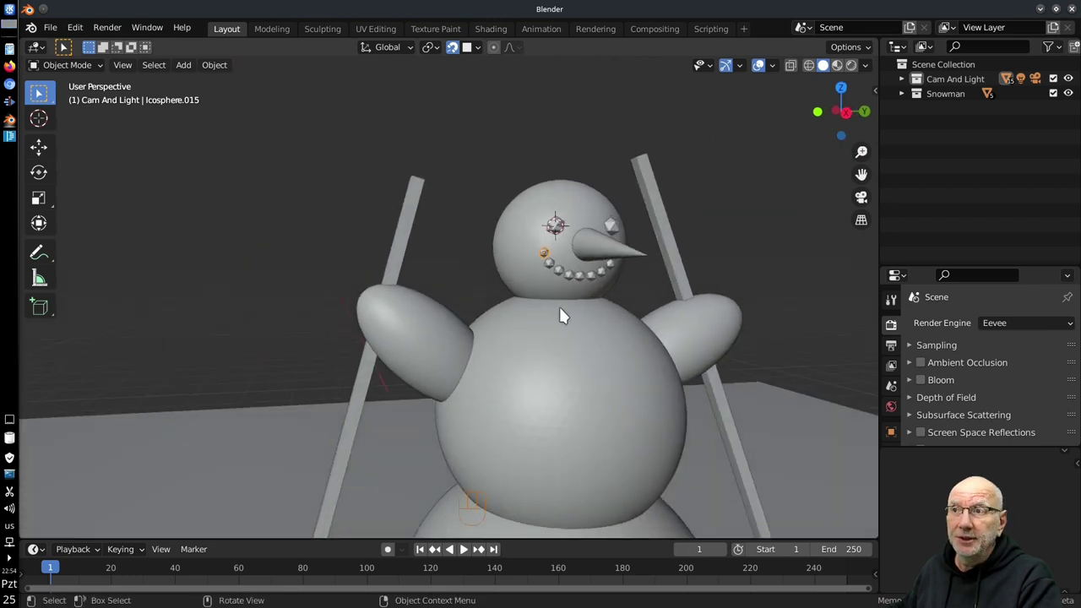
pyautogui.middleClick(541, 241)
pyautogui.middleClick(594, 322)
pyautogui.moveTo(485, 50); pyautogui.dragTo(456, 65)
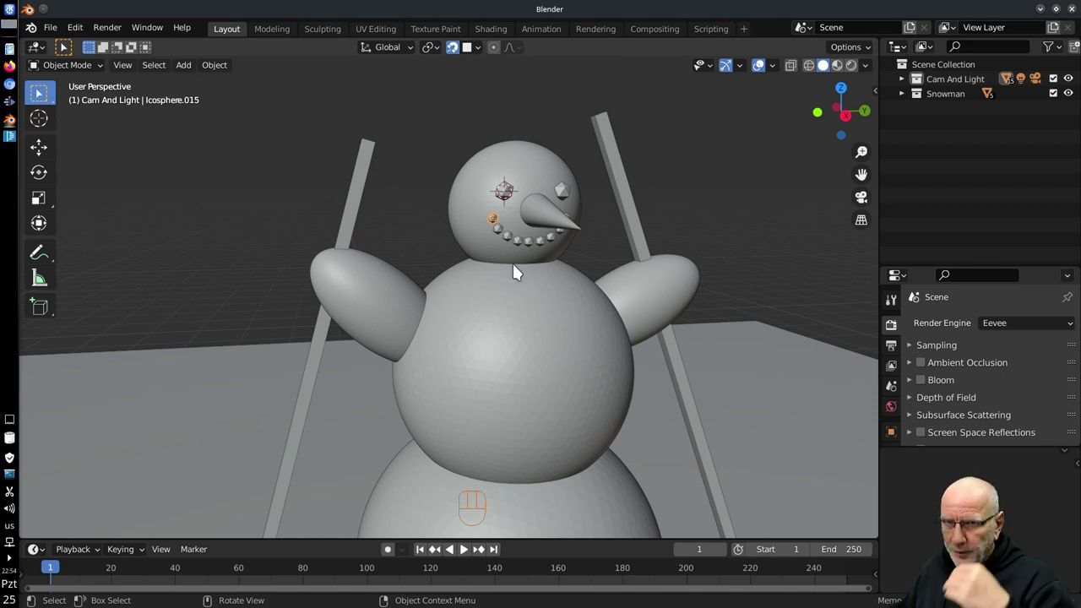
pyautogui.middleClick(572, 398)
pyautogui.click(567, 403)
pyautogui.middleClick(476, 316)
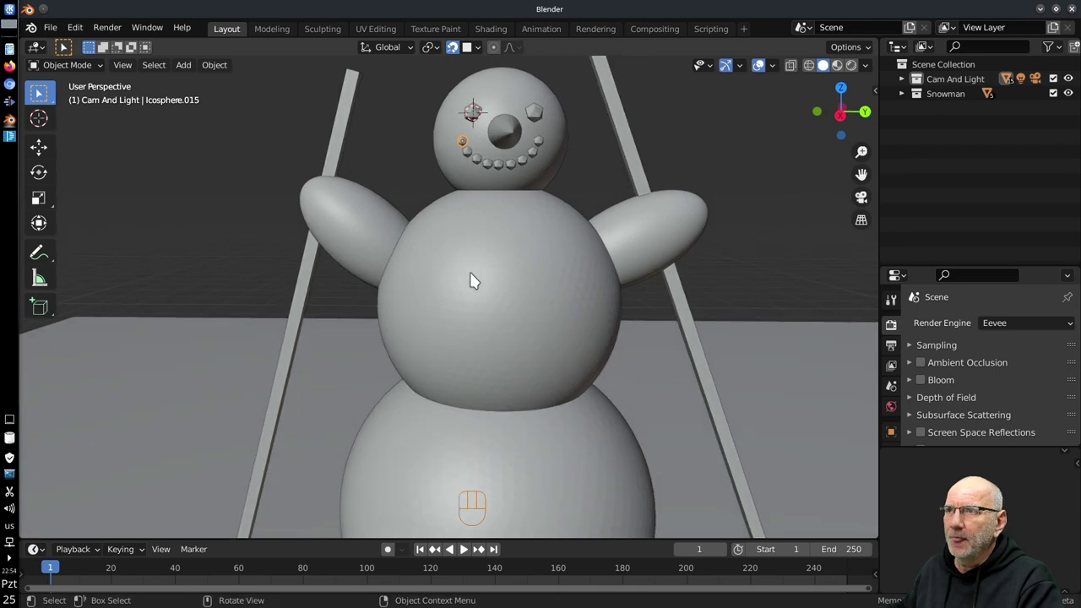
pyautogui.click(474, 277)
pyautogui.middleClick(475, 341)
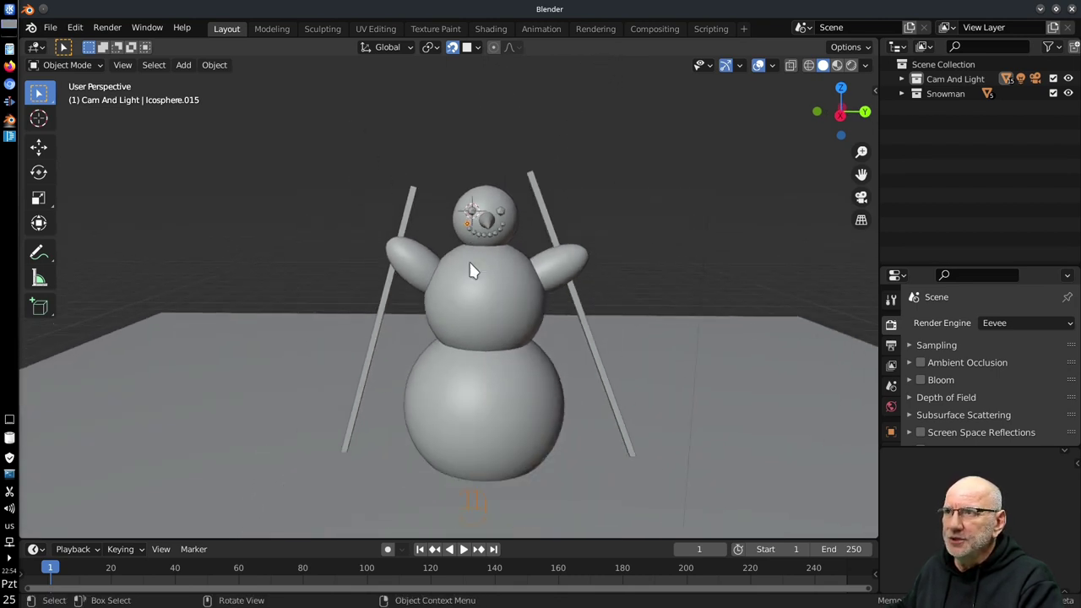
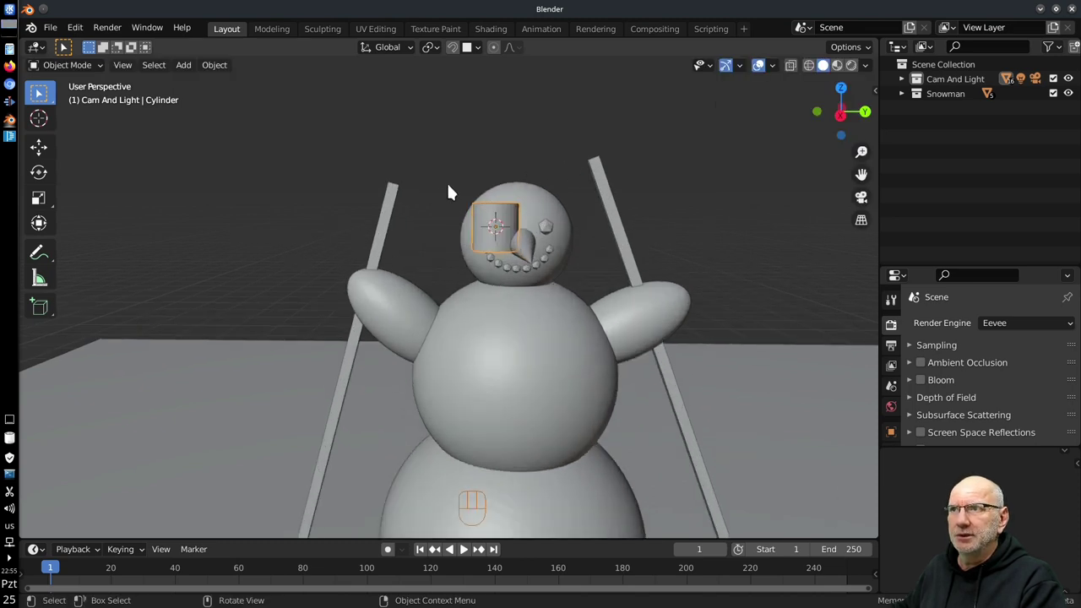
# Step: Orbit the view around the snowman toward the ski poles
pyautogui.middleClick(572, 241)
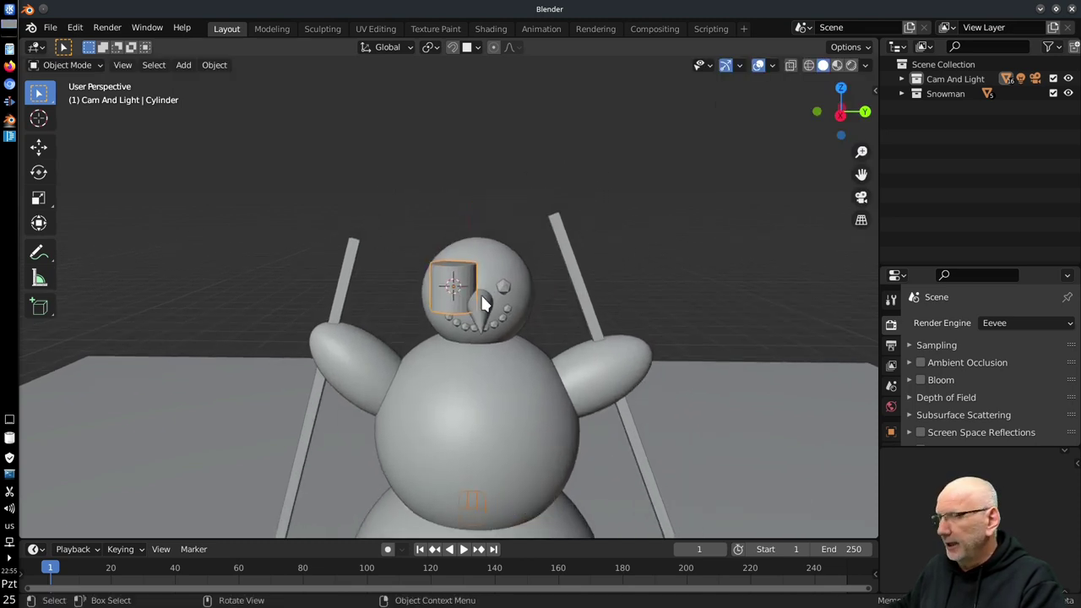
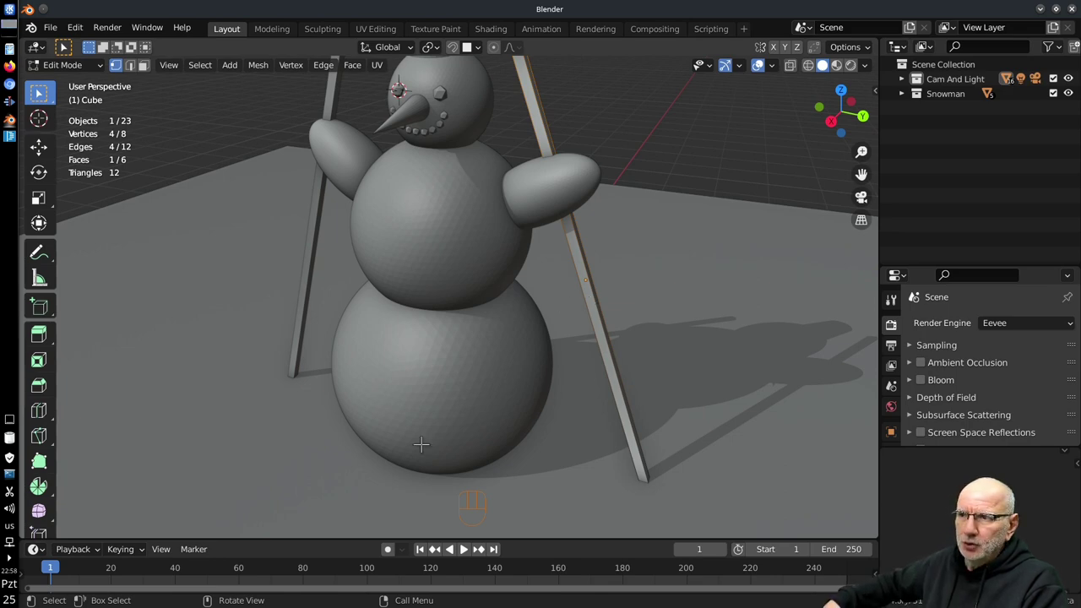
# Step: Loop-cut the right ski pole and bend its segments into a crooked stick, using see-through view for hidden vertices
pyautogui.press('ctrl+r')
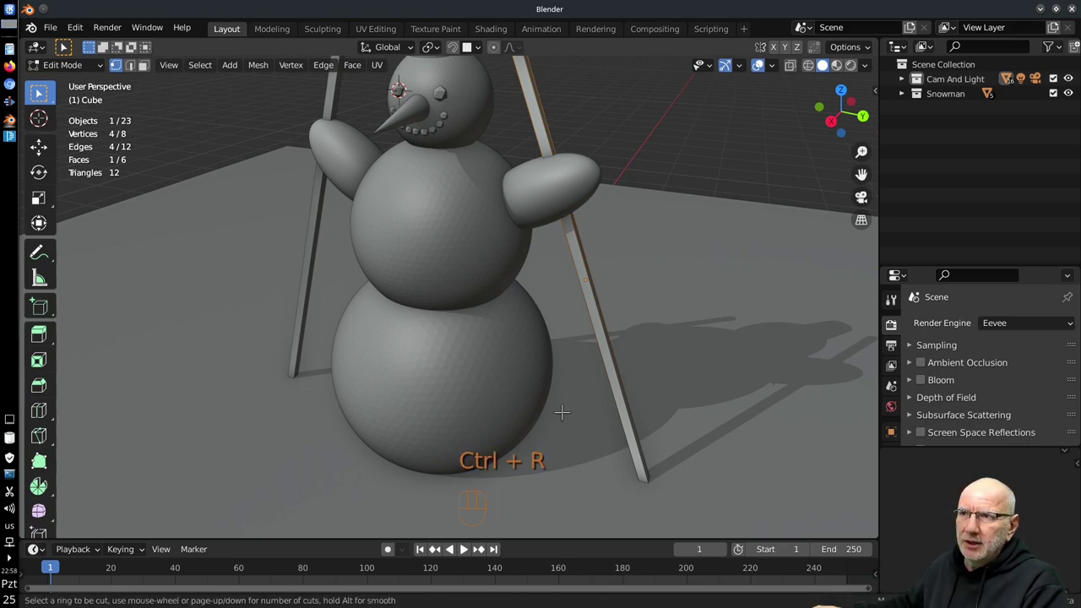
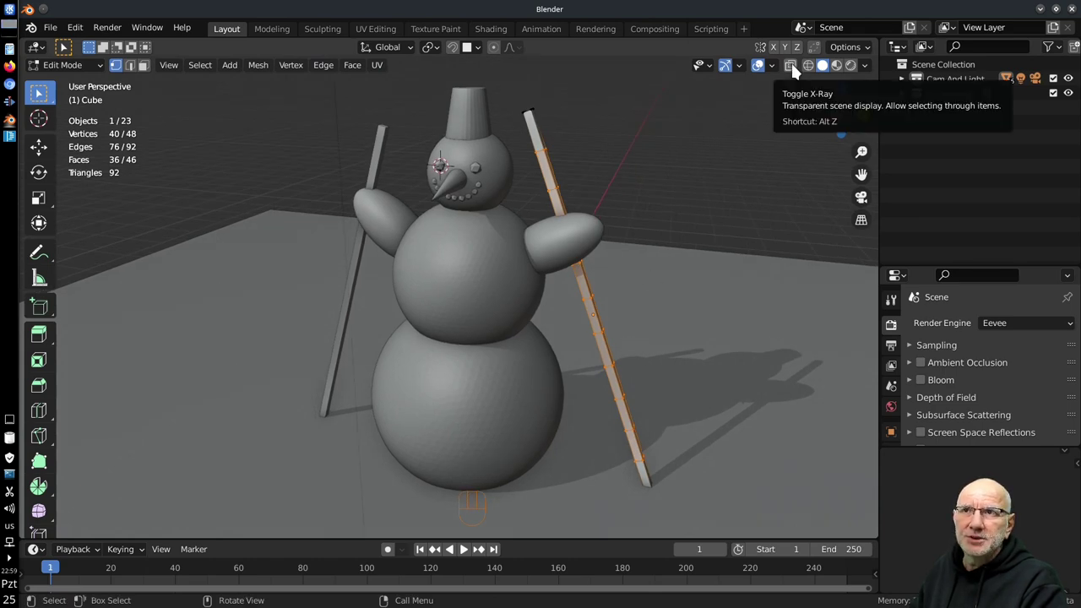
pyautogui.click(796, 70)
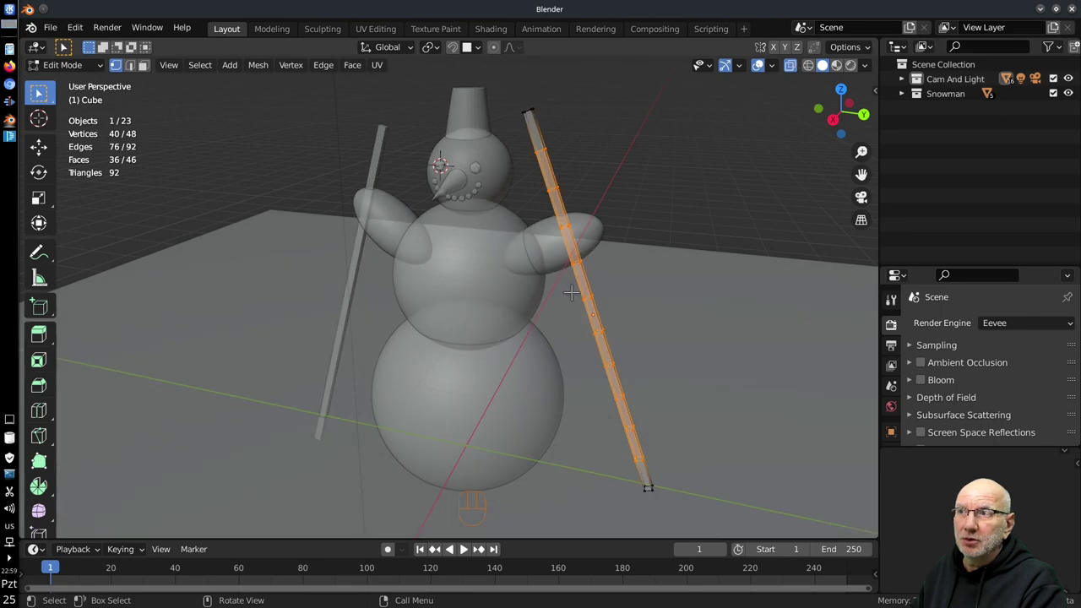
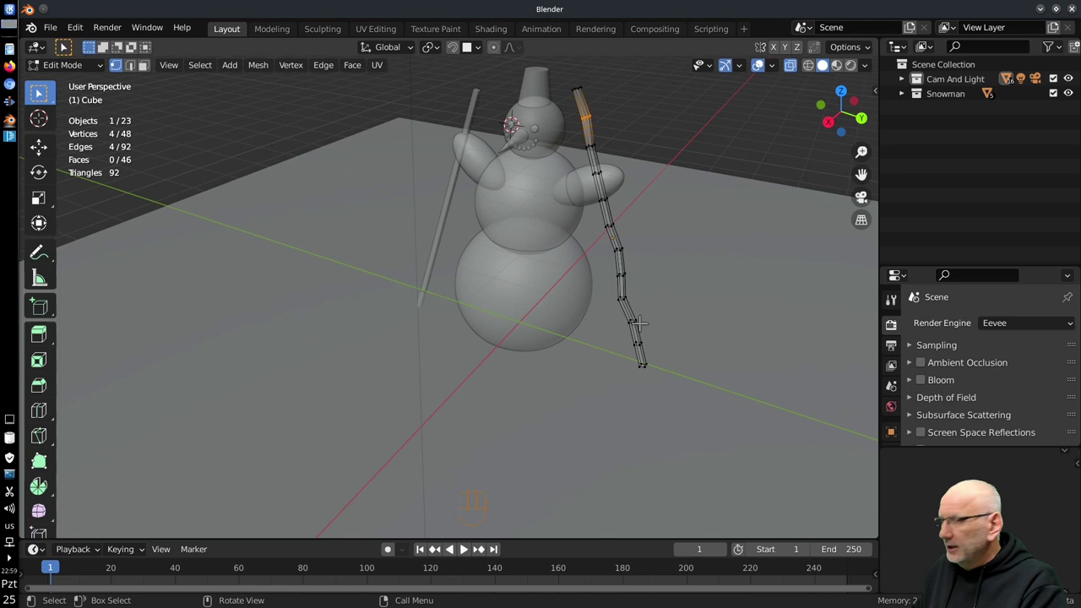
pyautogui.press('Tab')
# Step: Select the large bottom snowball and orbit closer to the snowman's upper body
pyautogui.middleClick(627, 315)
pyautogui.click(551, 337)
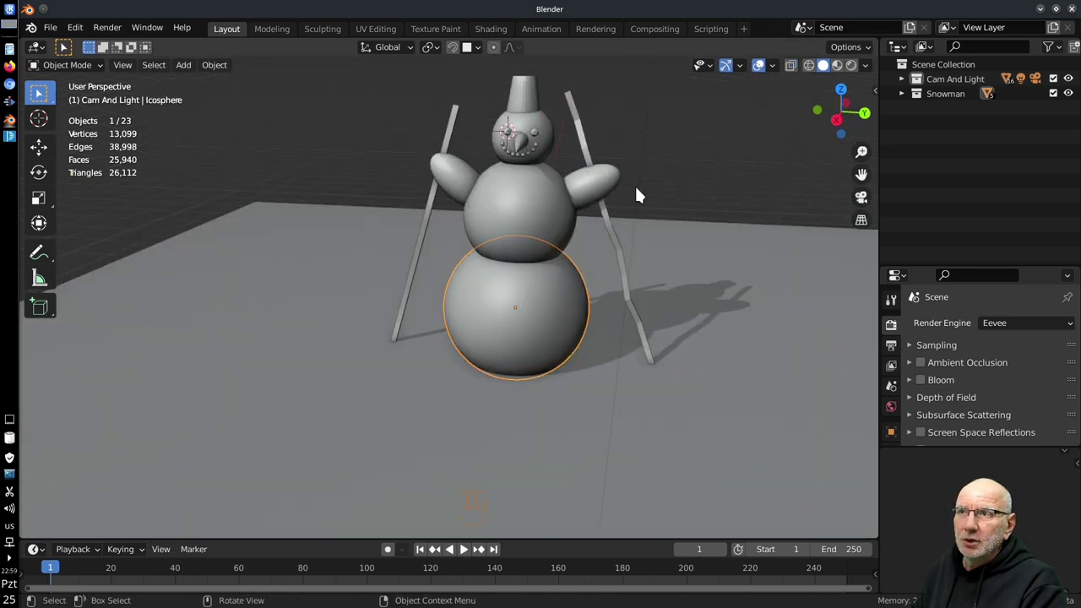
pyautogui.middleClick(590, 234)
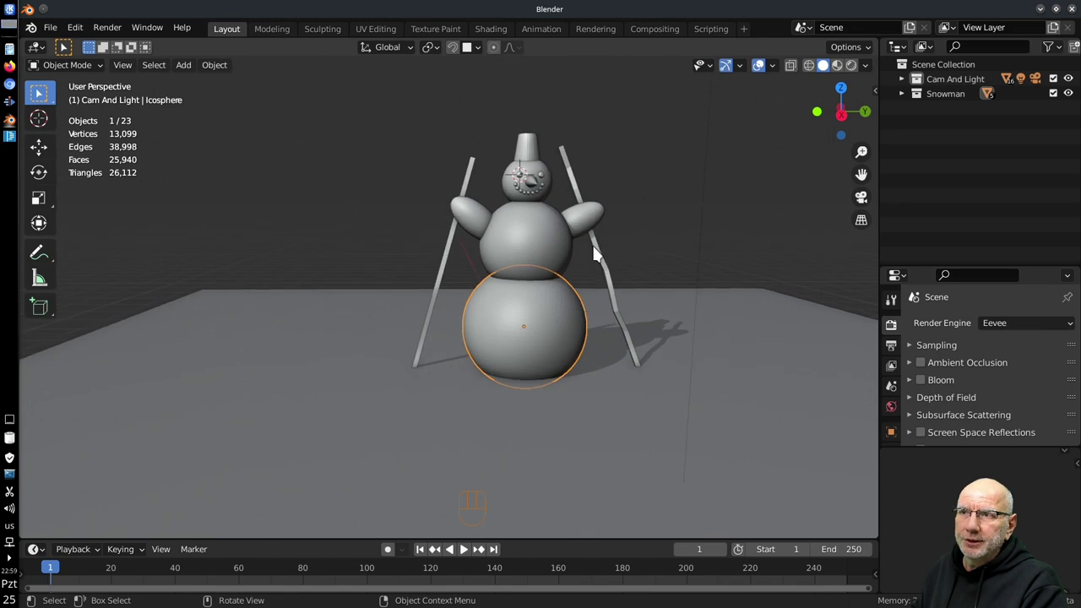
pyautogui.moveTo(543, 354); pyautogui.dragTo(530, 332)
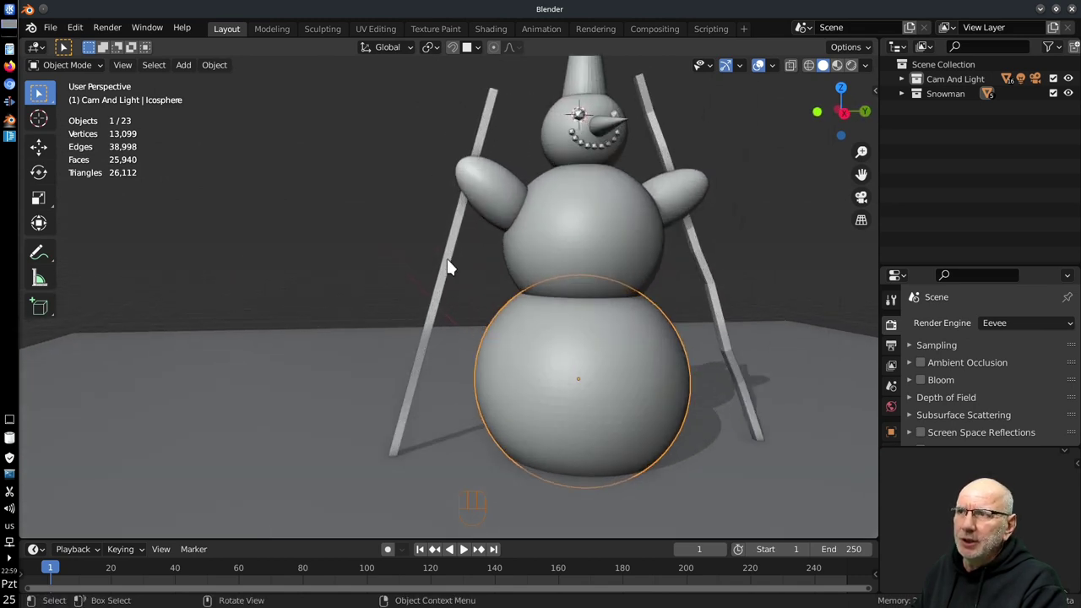
# Step: Loop-cut the left ski pole and bend it into angled segments matching the right one
pyautogui.click(454, 265)
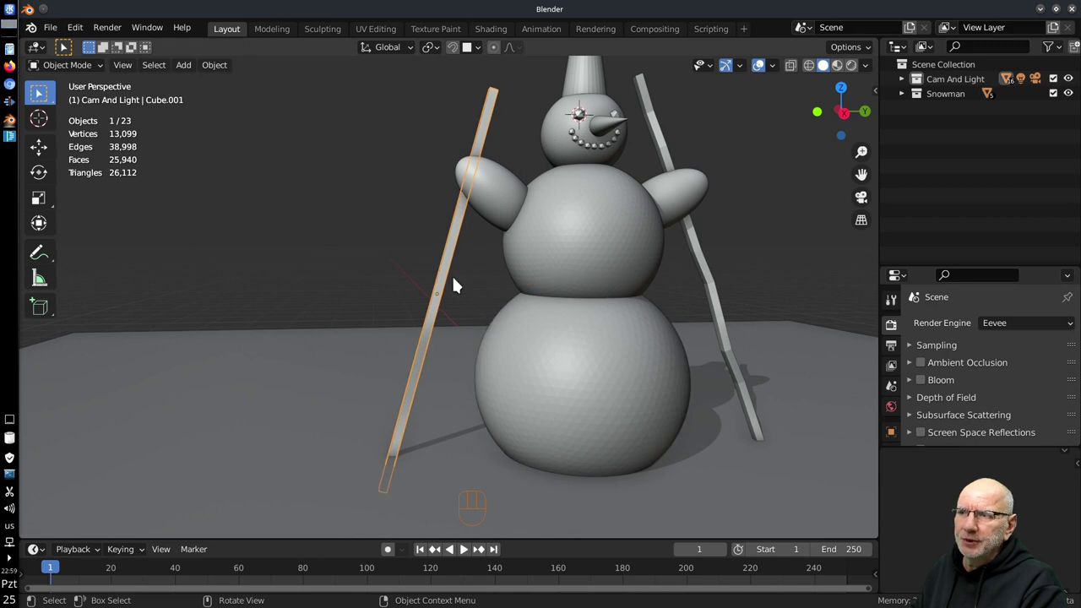
pyautogui.press('Tab')
pyautogui.press('ctrl+r')
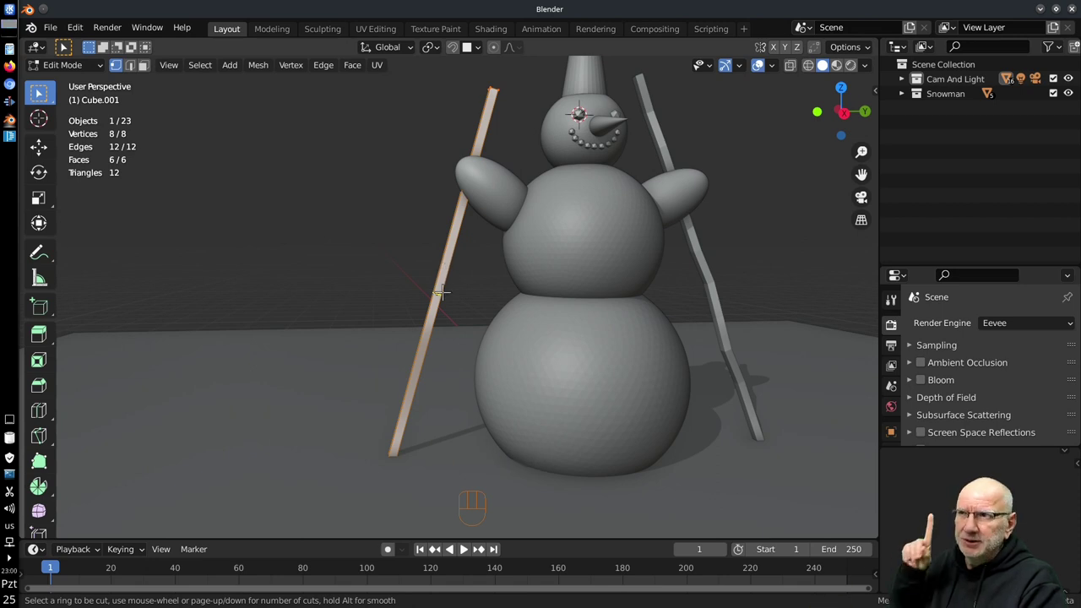
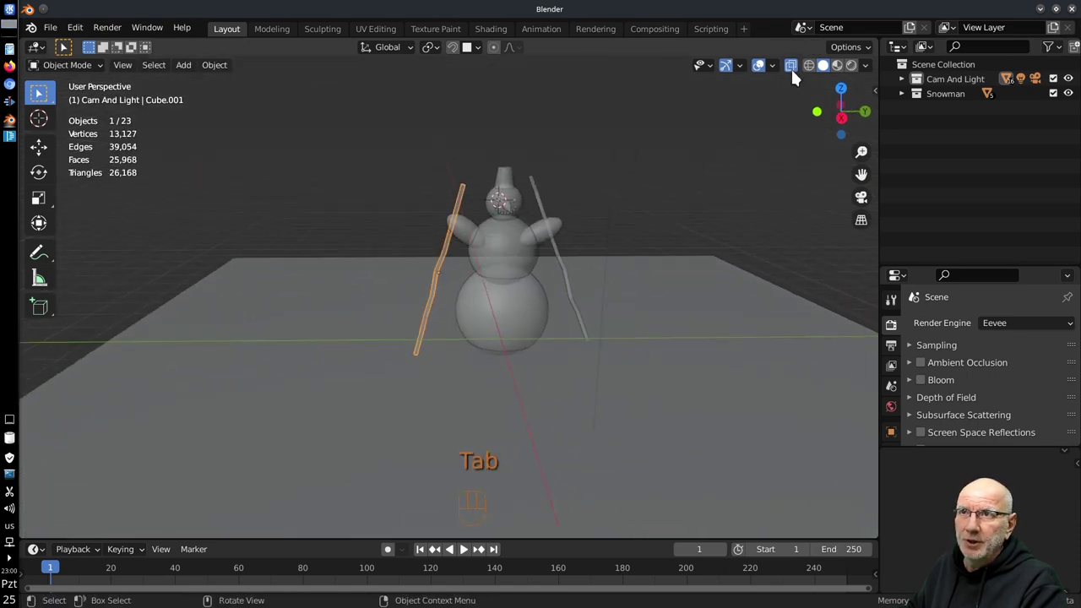
pyautogui.click(797, 68)
# Step: Orbit around the bent pole and in closer to the snowman's face
pyautogui.middleClick(571, 291)
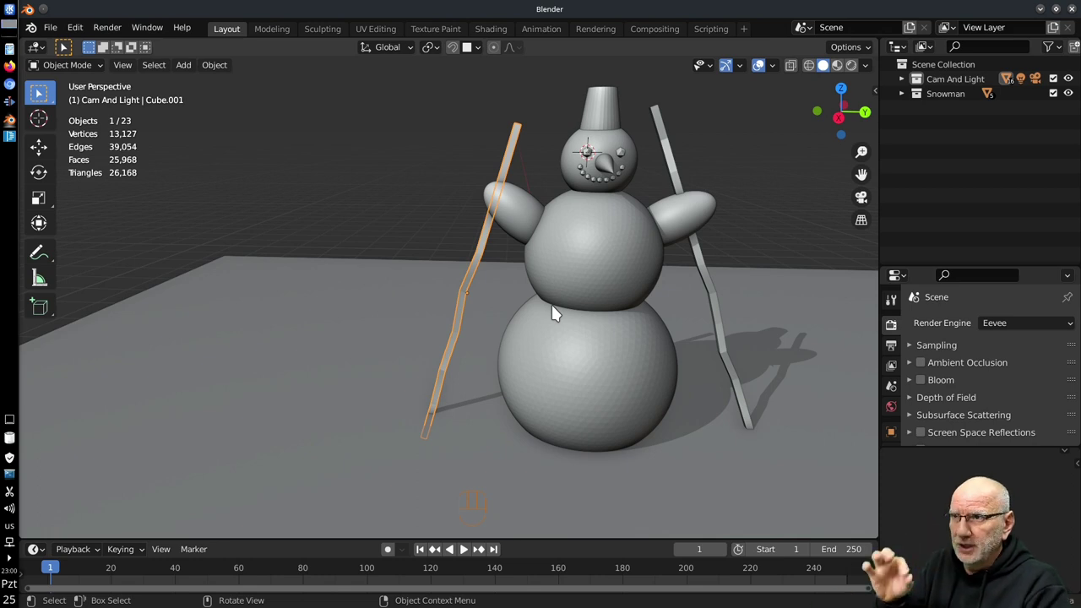
pyautogui.middleClick(700, 330)
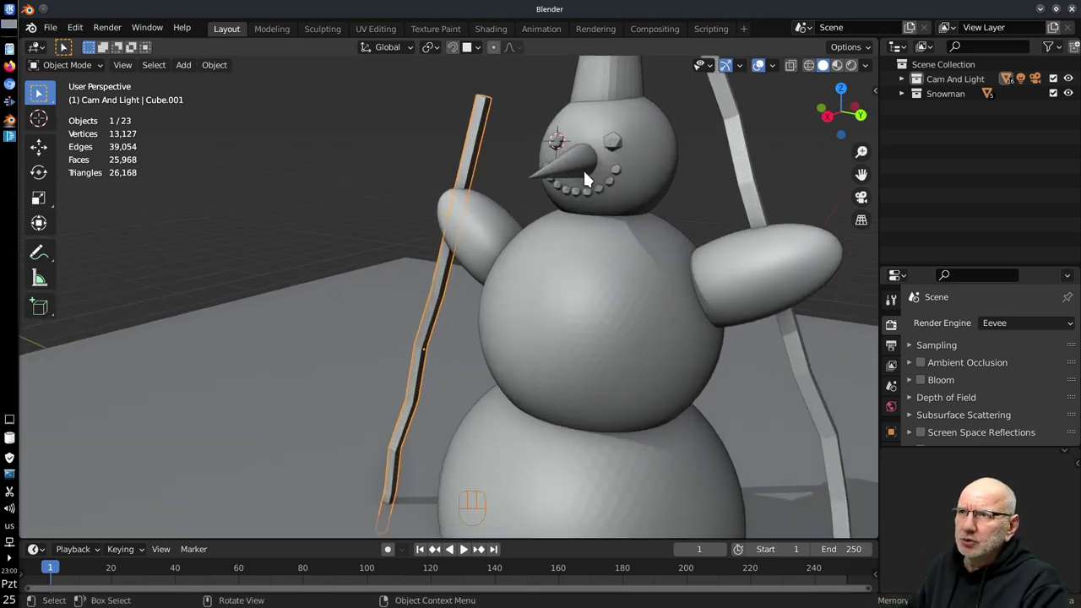
pyautogui.middleClick(597, 189)
# Step: Delete the old pointed nose and add a new flat-topped cone, adjusting its shape settings
pyautogui.moveTo(580, 196); pyautogui.dragTo(543, 290)
pyautogui.press('x')
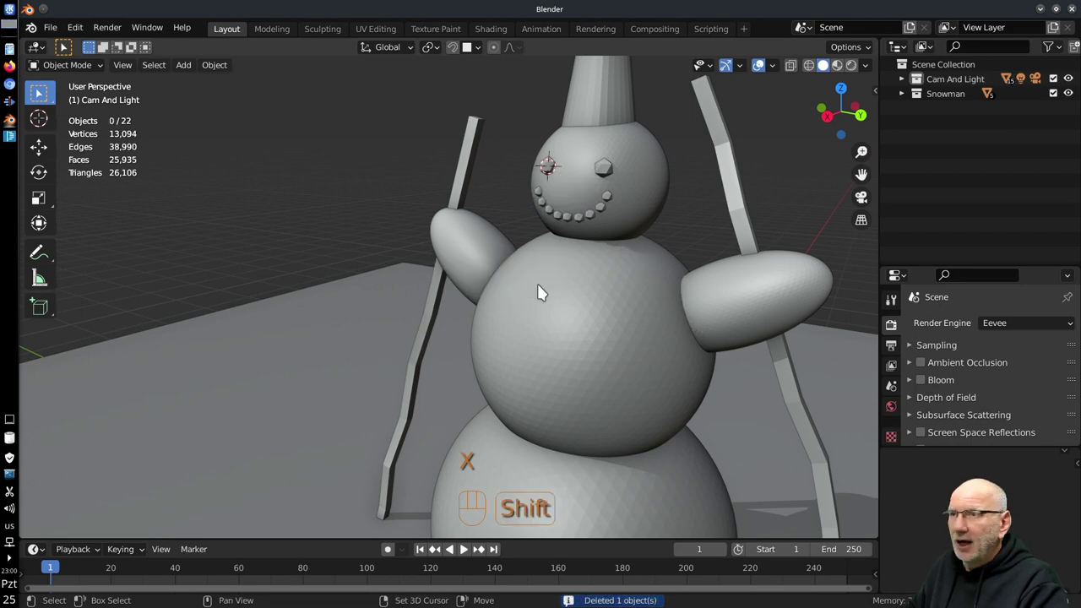
pyautogui.press('shift+a')
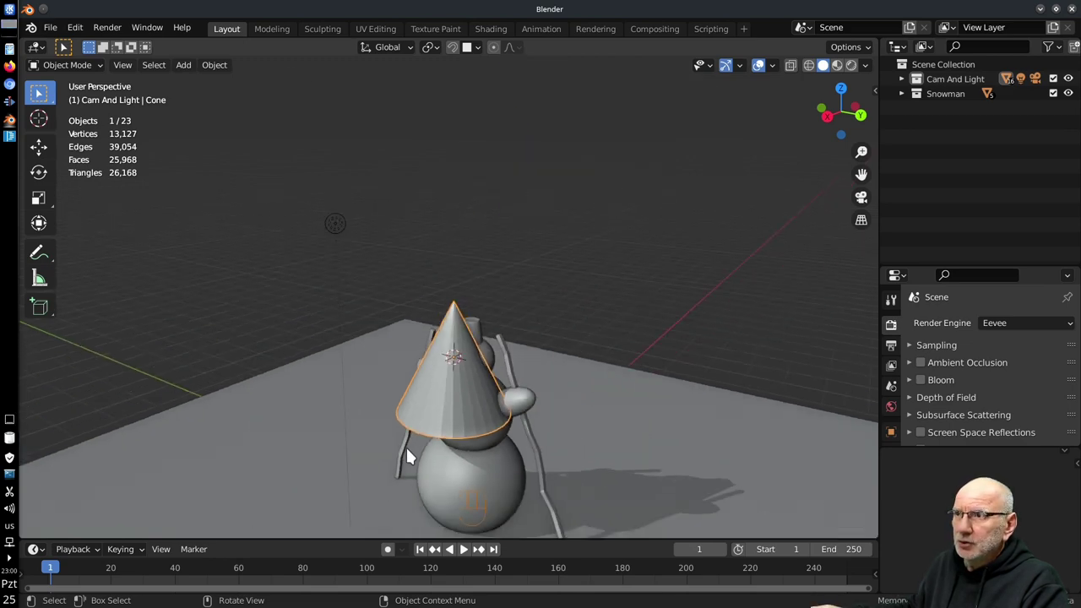
pyautogui.click(543, 365)
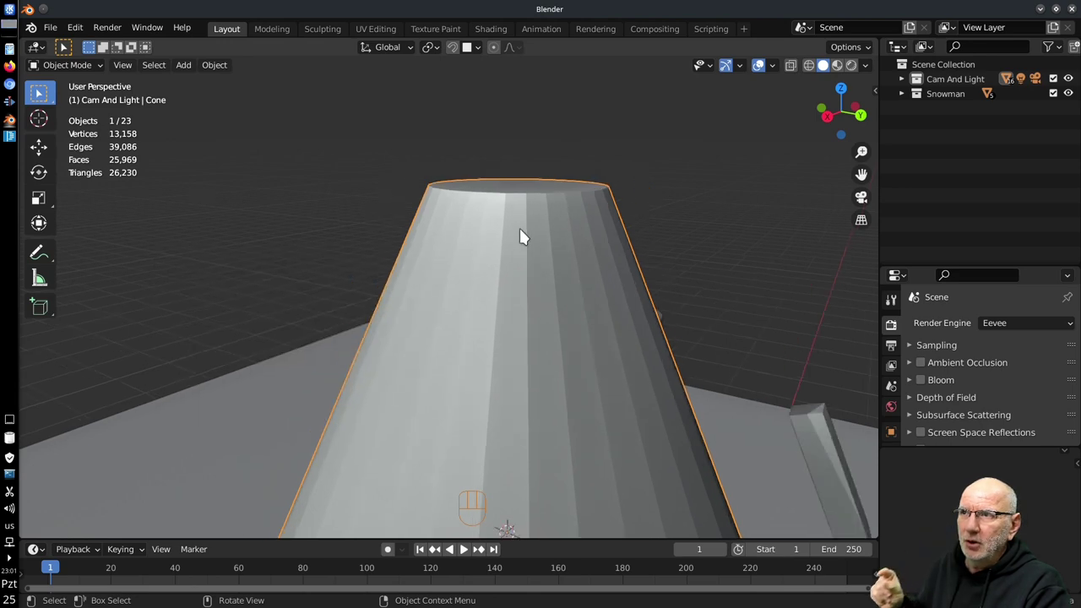
# Step: Orbit and pull the view back to inspect the new cone over the head
pyautogui.middleClick(513, 255)
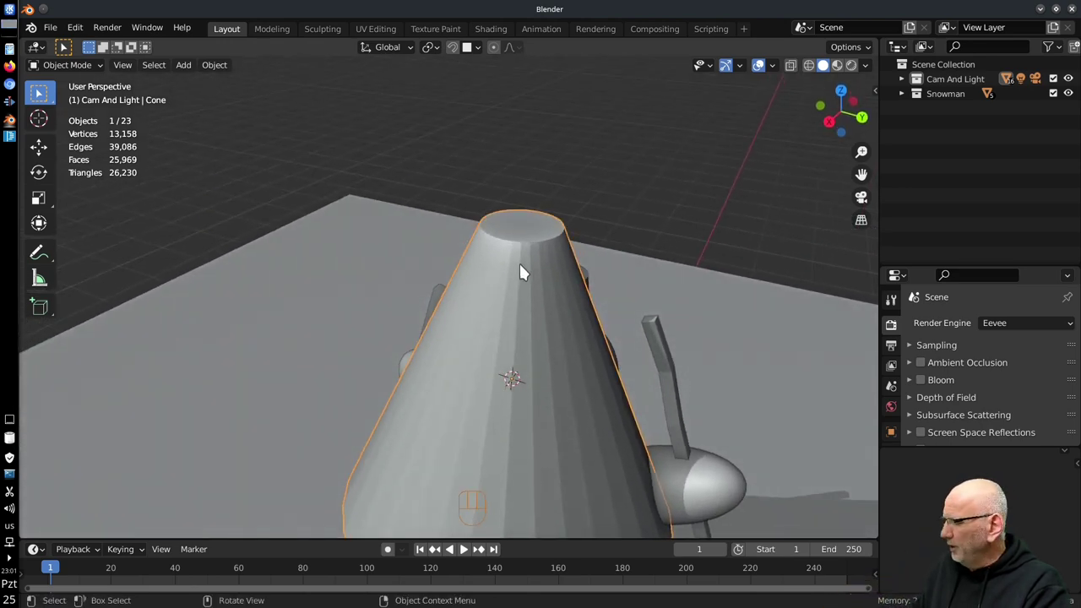
pyautogui.press('Tab')
pyautogui.press('Tab')
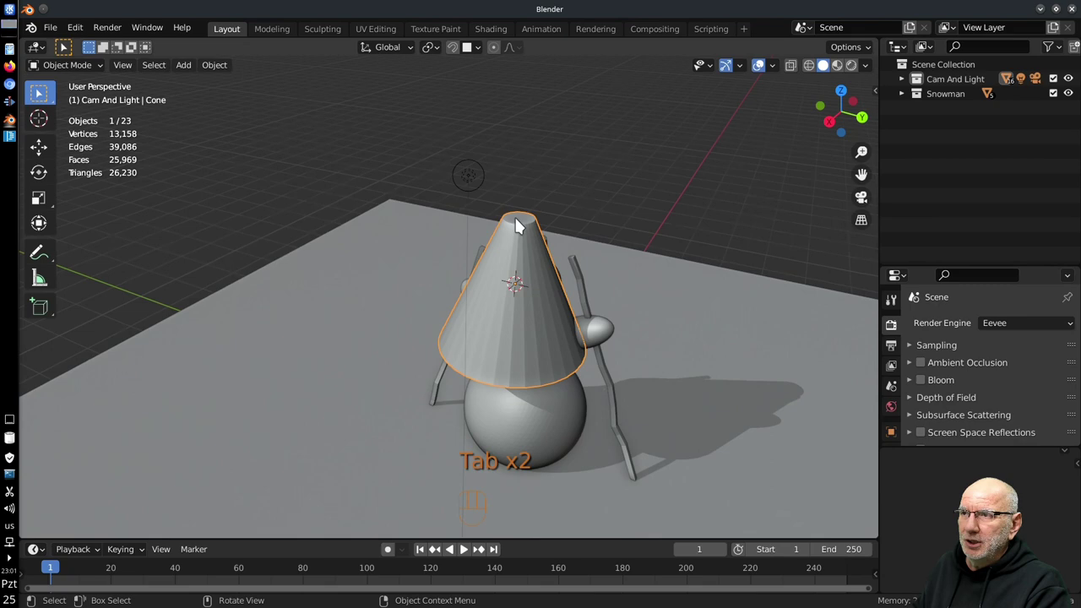
pyautogui.middleClick(524, 301)
# Step: Shrink the cone to about half size and move it aside to the left of the snowman
pyautogui.middleClick(564, 301)
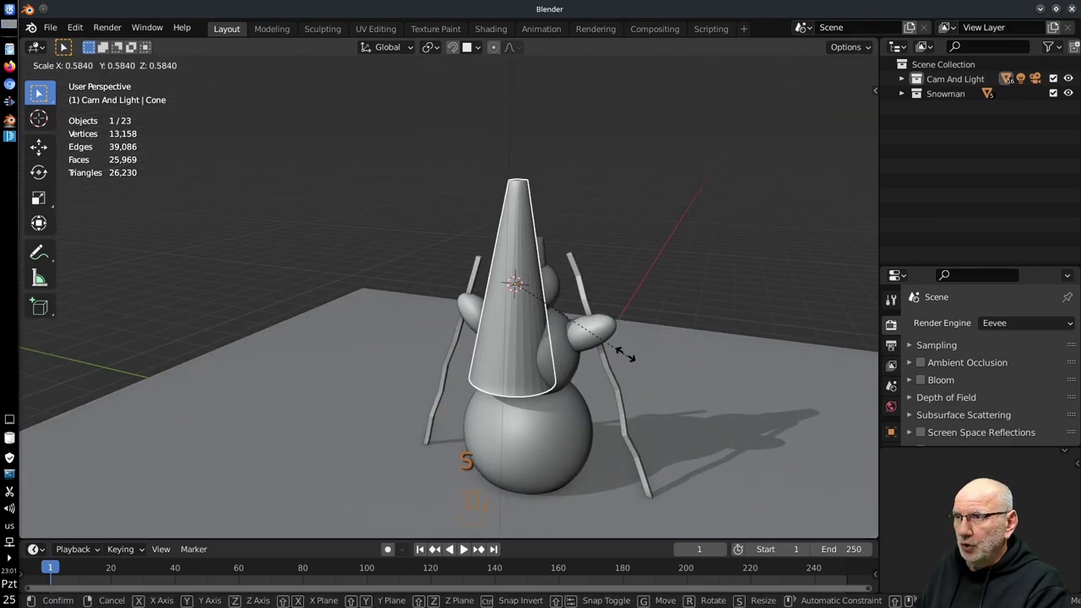
pyautogui.moveTo(653, 335); pyautogui.dragTo(567, 325)
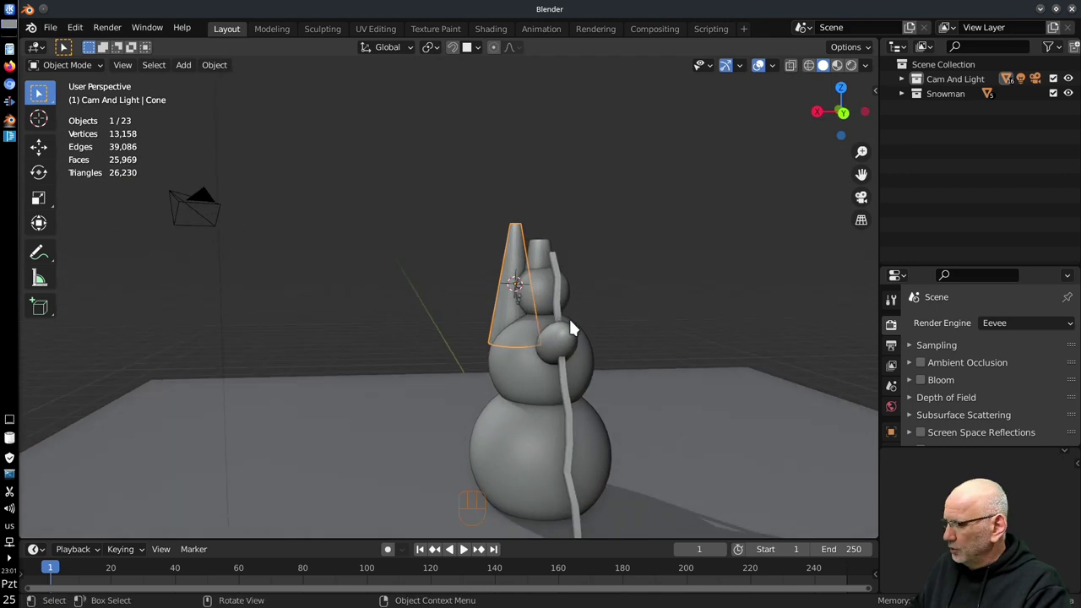
pyautogui.middleClick(447, 325)
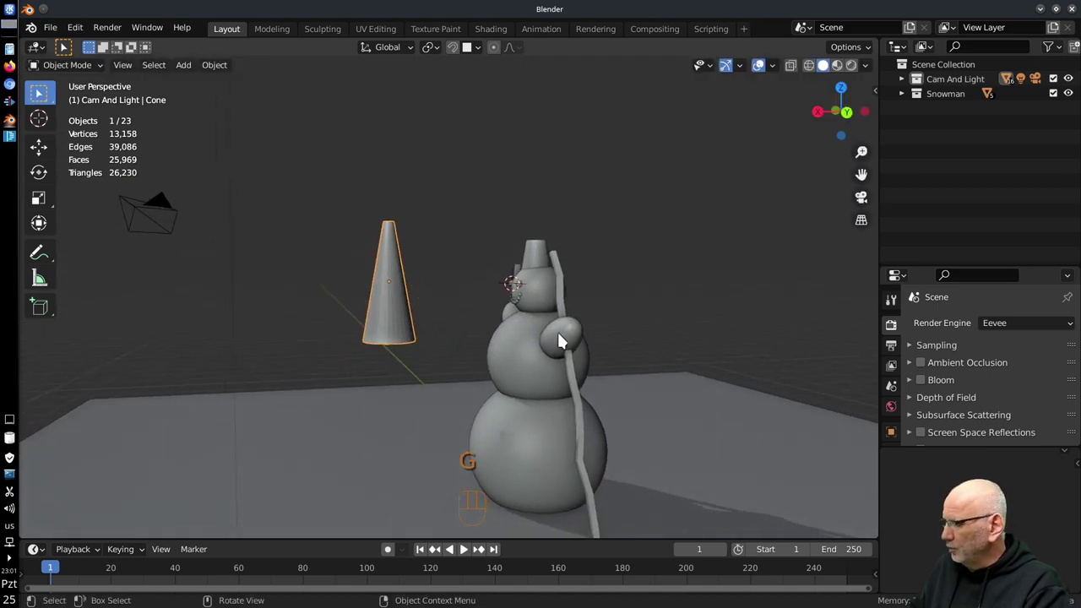
pyautogui.press('s')
pyautogui.middleClick(409, 290)
pyautogui.middleClick(411, 182)
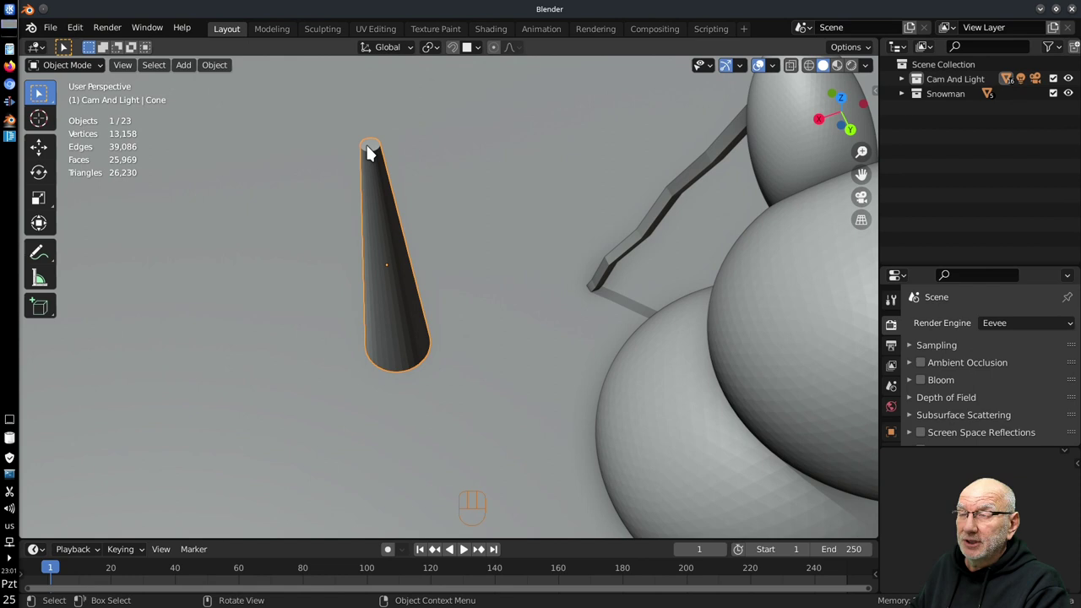
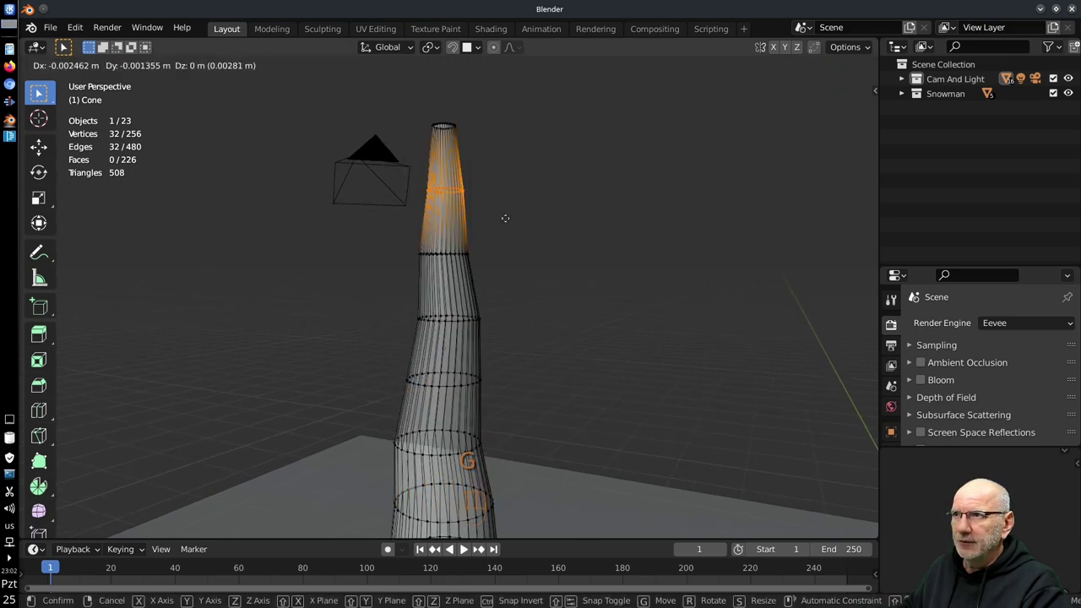
# Step: Confirm the bent, carrot-like cone tip and view the snowman straight from behind
pyautogui.press('Tab')
pyautogui.middleClick(541, 252)
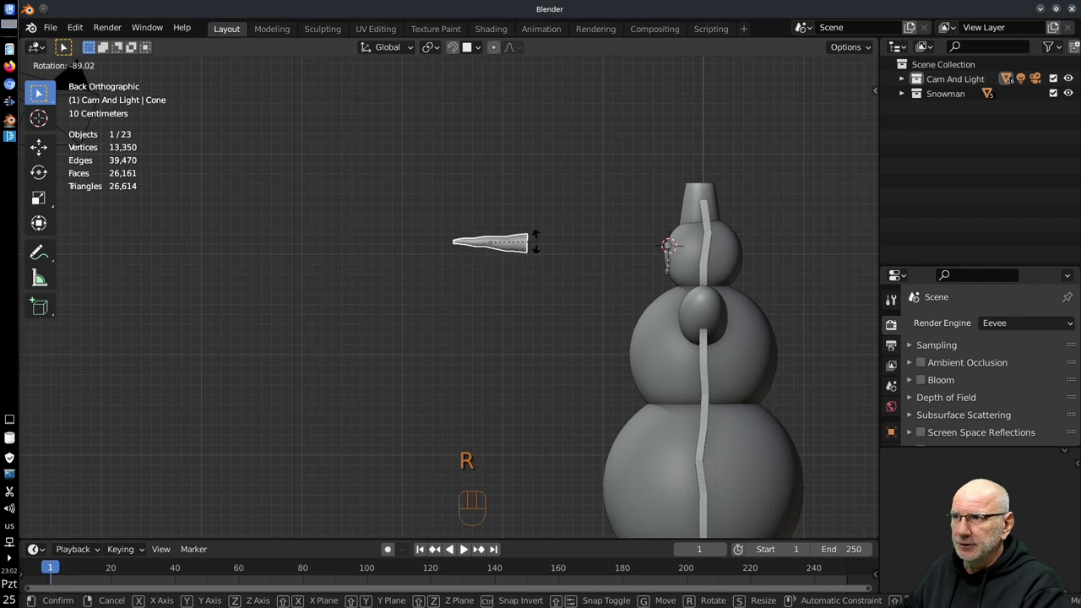
# Step: Move the sideways carrot into the front of the snowman's head as the nose, checking from above and the side
pyautogui.press('g')
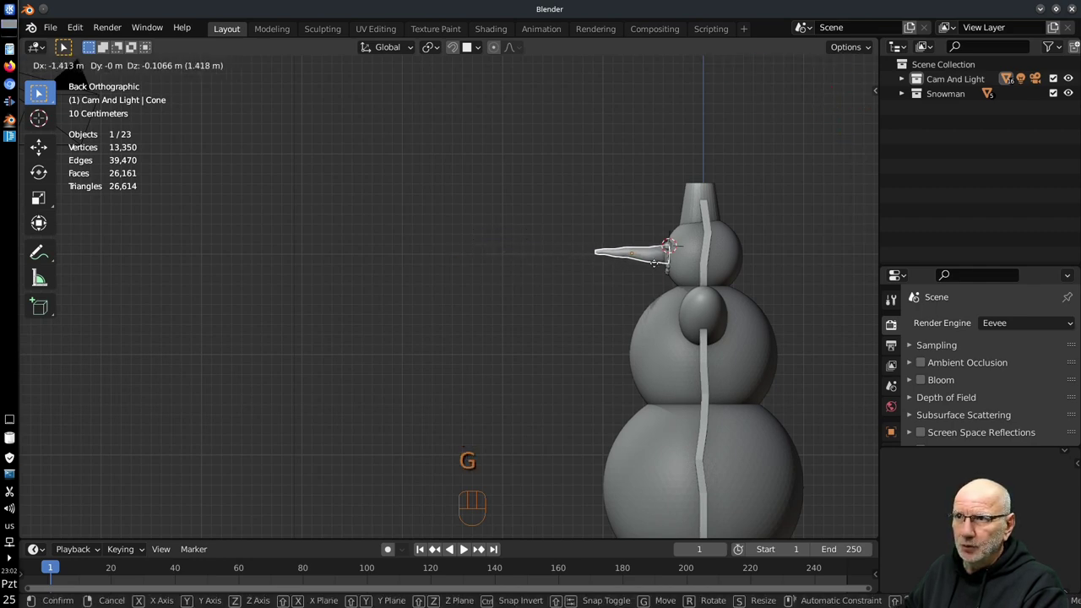
pyautogui.middleClick(528, 272)
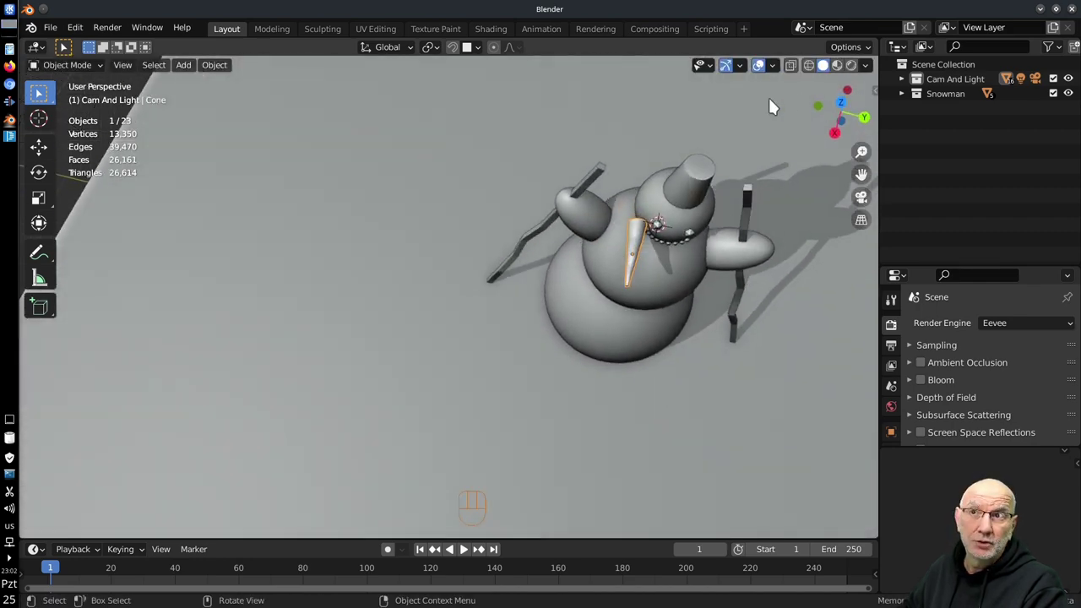
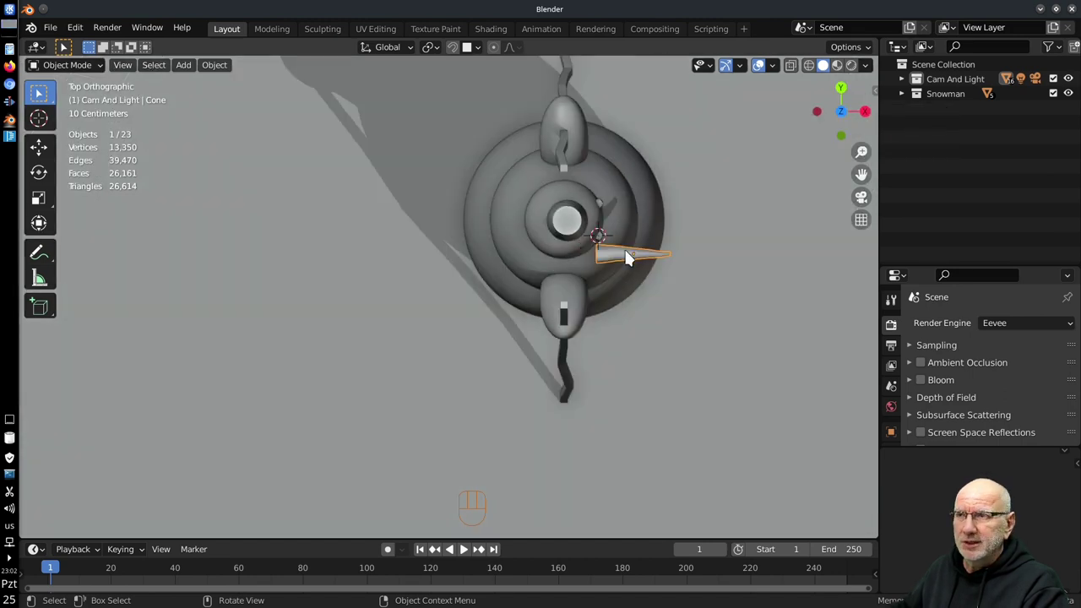
pyautogui.middleClick(604, 232)
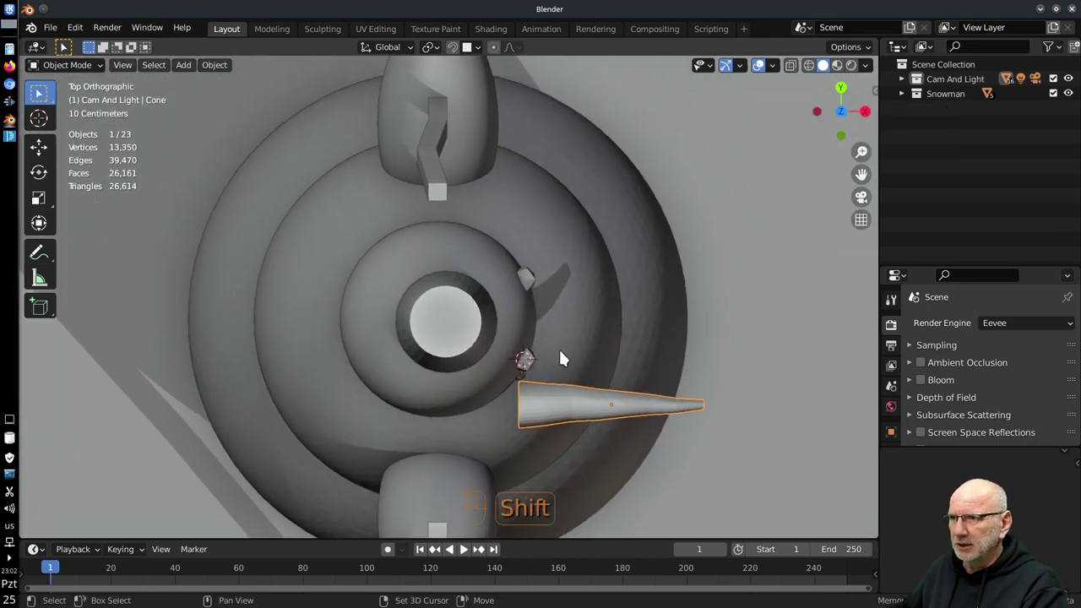
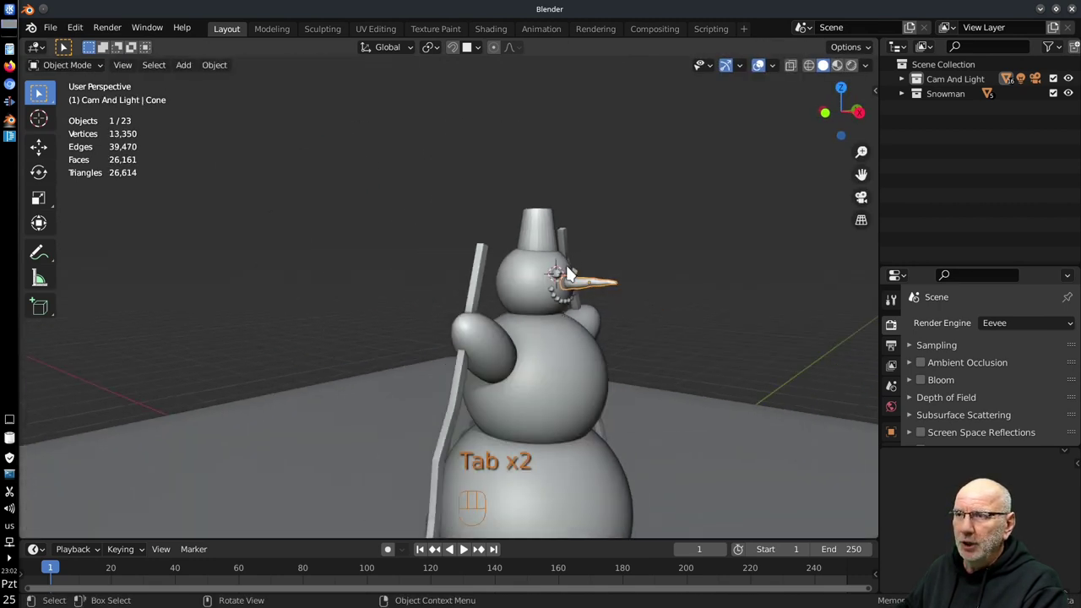
pyautogui.middleClick(620, 424)
pyautogui.middleClick(605, 384)
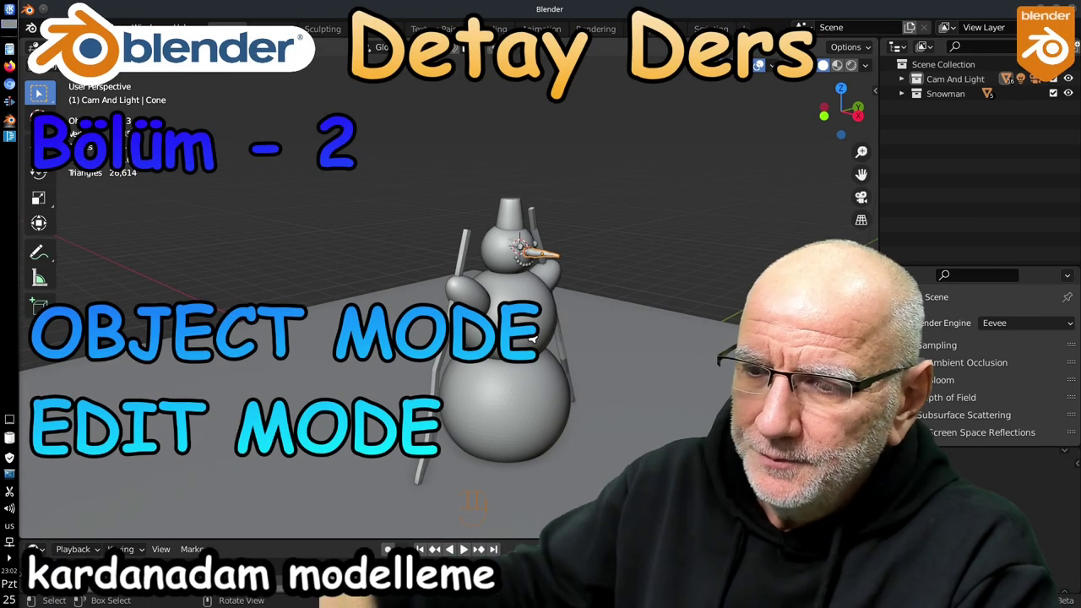
pyautogui.middleClick(552, 337)
pyautogui.middleClick(555, 319)
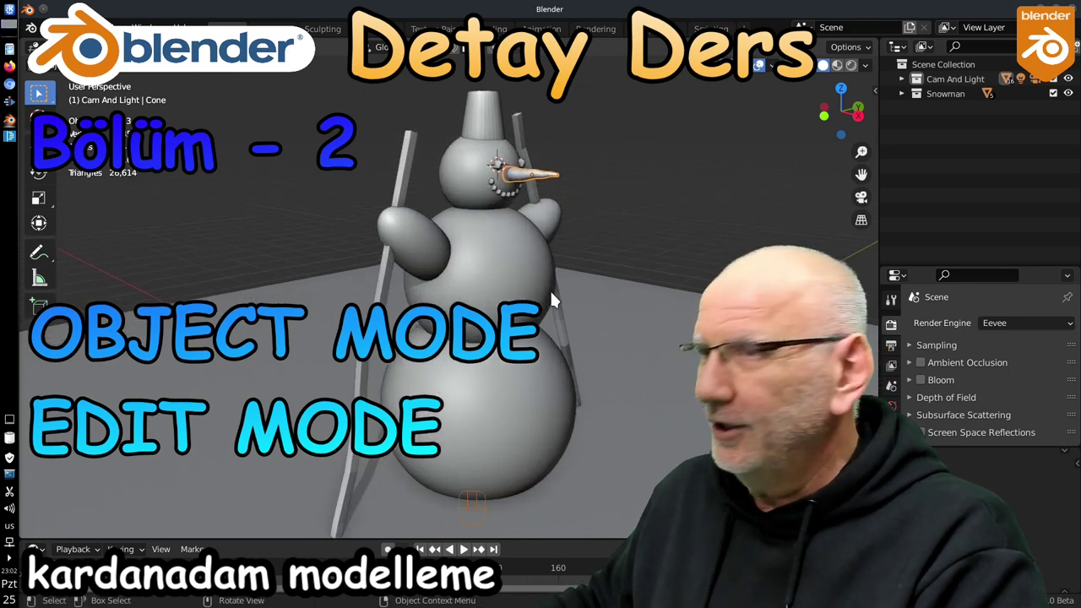
pyautogui.middleClick(598, 333)
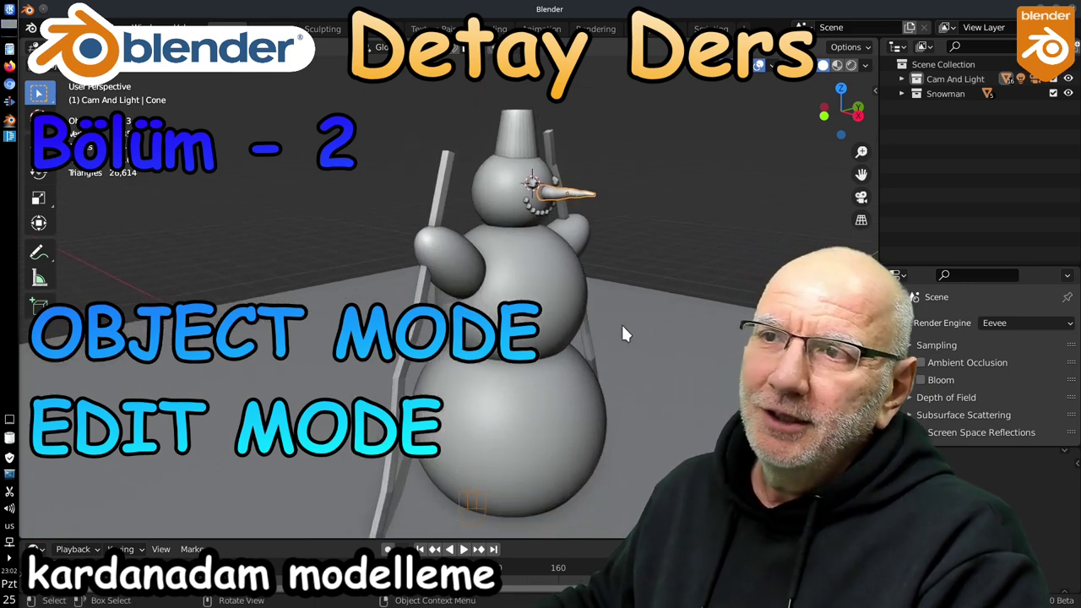
pyautogui.middleClick(619, 330)
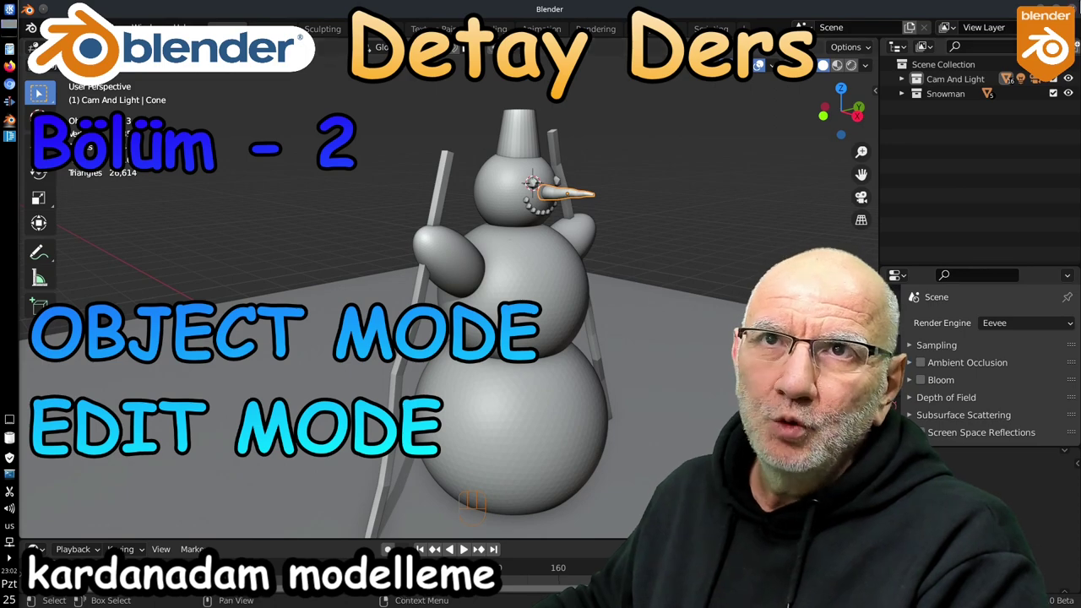